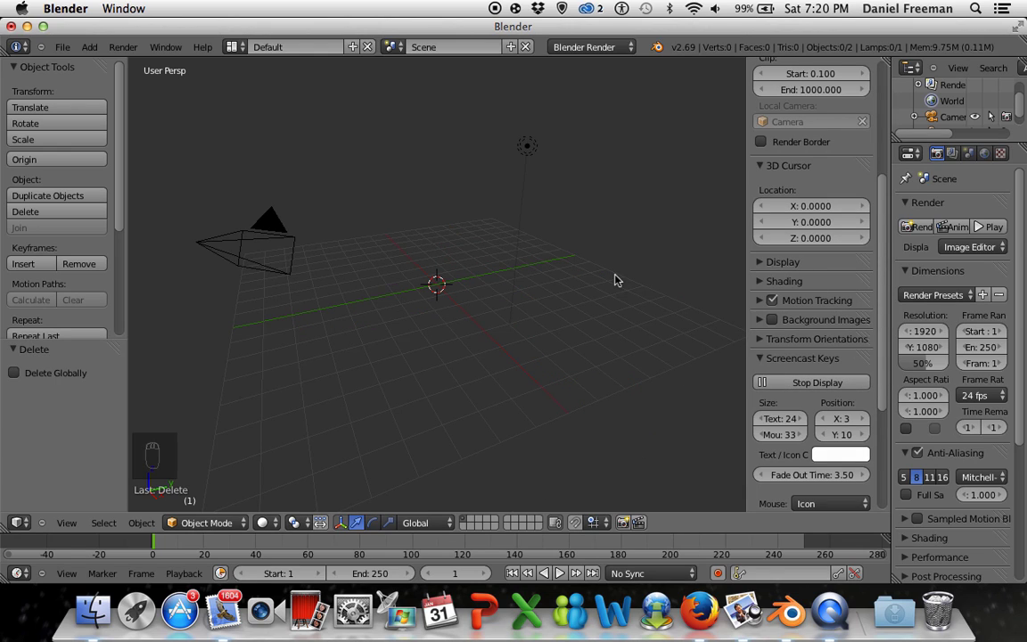
- Toggle the N properties panel to reach the Background Images settings for the fish template
key(n)
key(n)
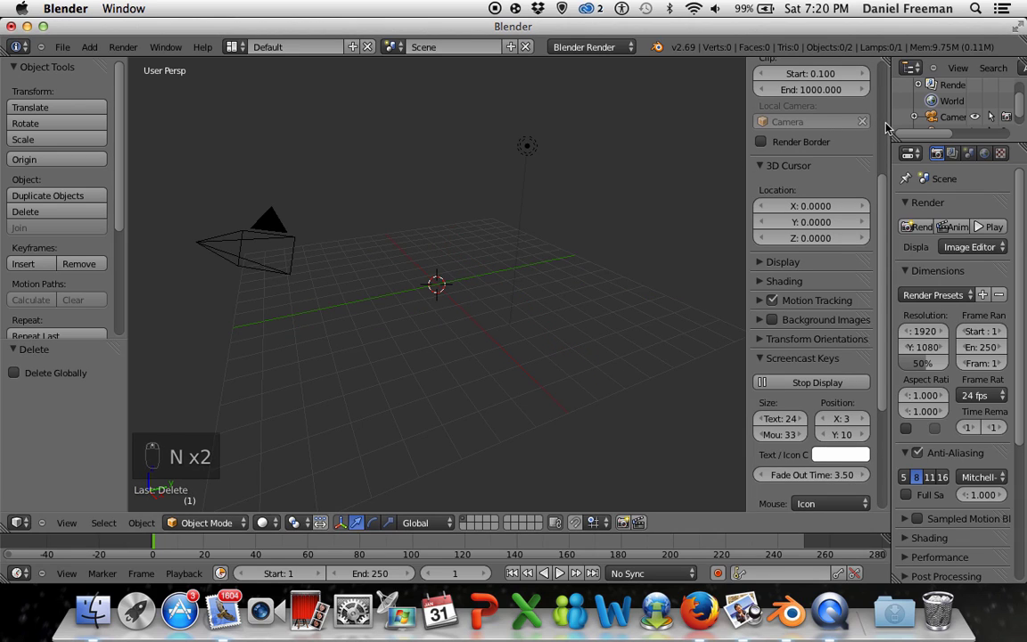
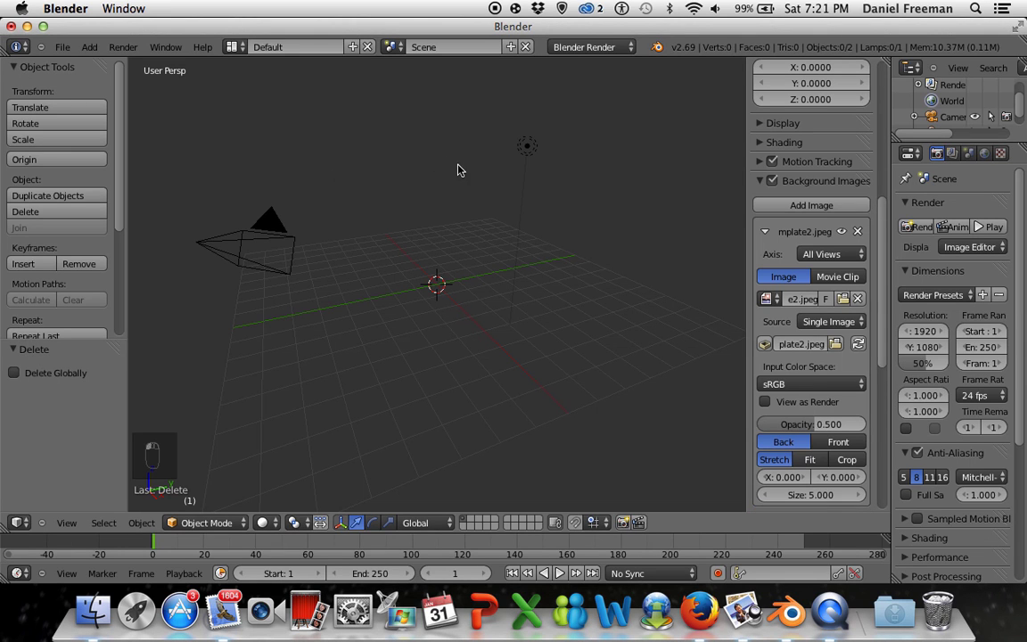
- Scroll to the image settings, orbit slightly, then switch to Front view (Numpad 1)
drag(66, 46, 535, 410)
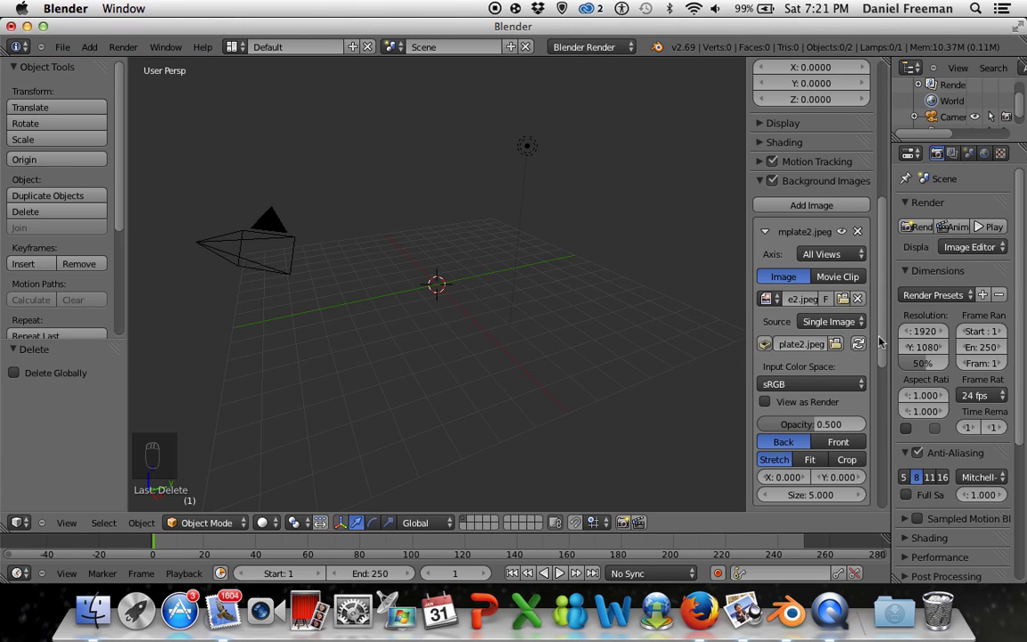
drag(881, 343, 560, 391)
drag(561, 391, 402, 420)
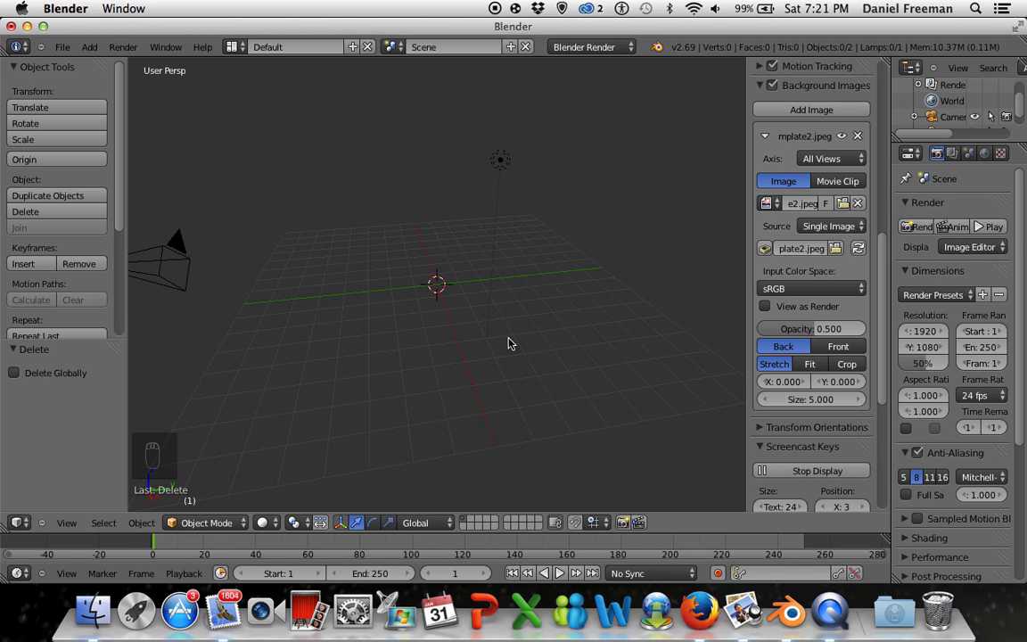
key(KP_1)
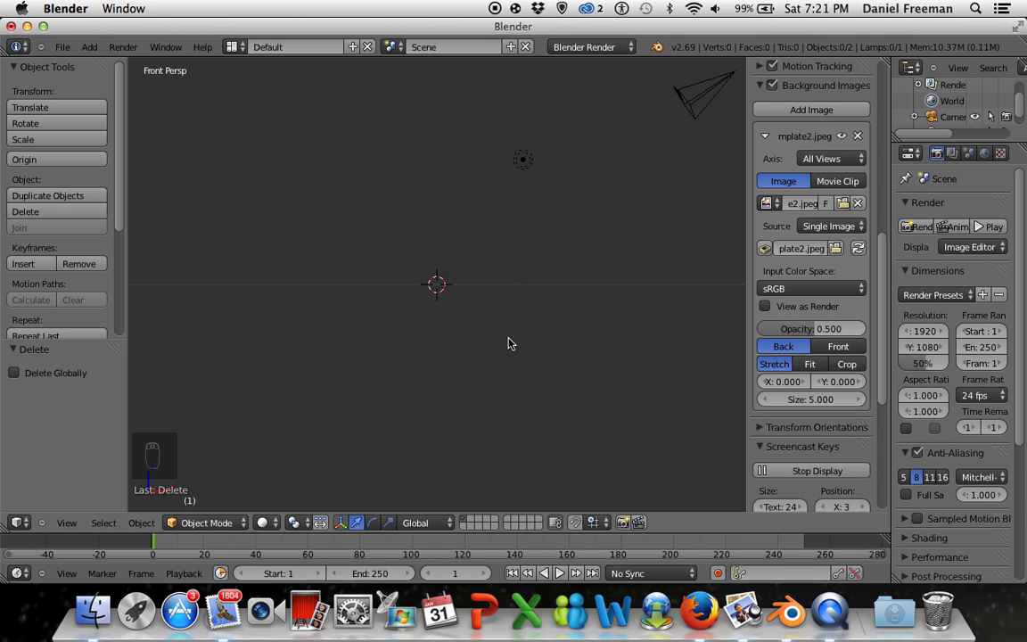
- Switch the front view to orthographic and centre it on the fish template sheet
key(KP_5)
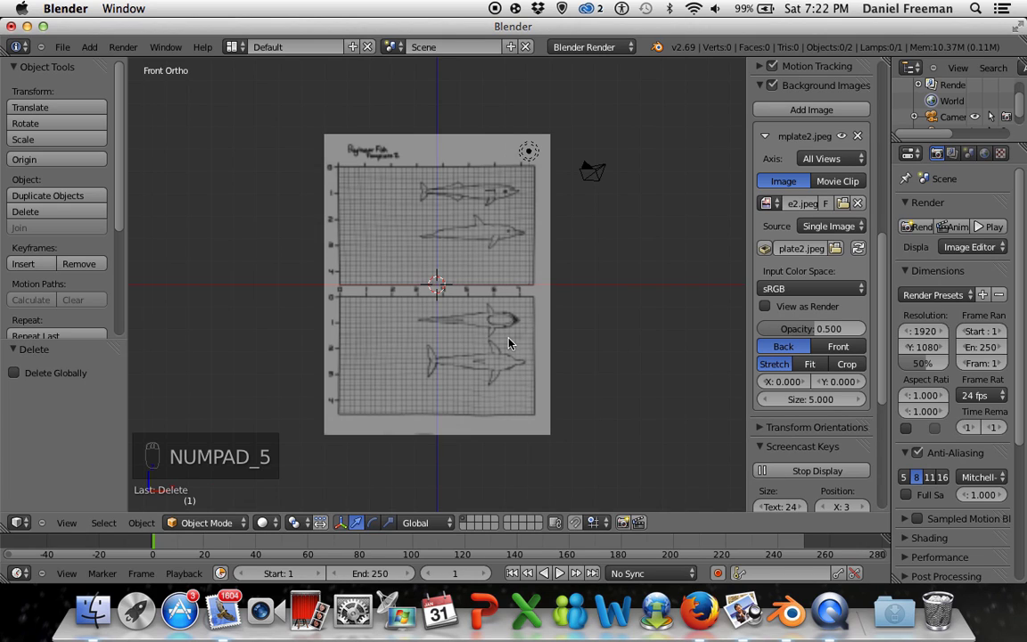
middle_click(487, 343)
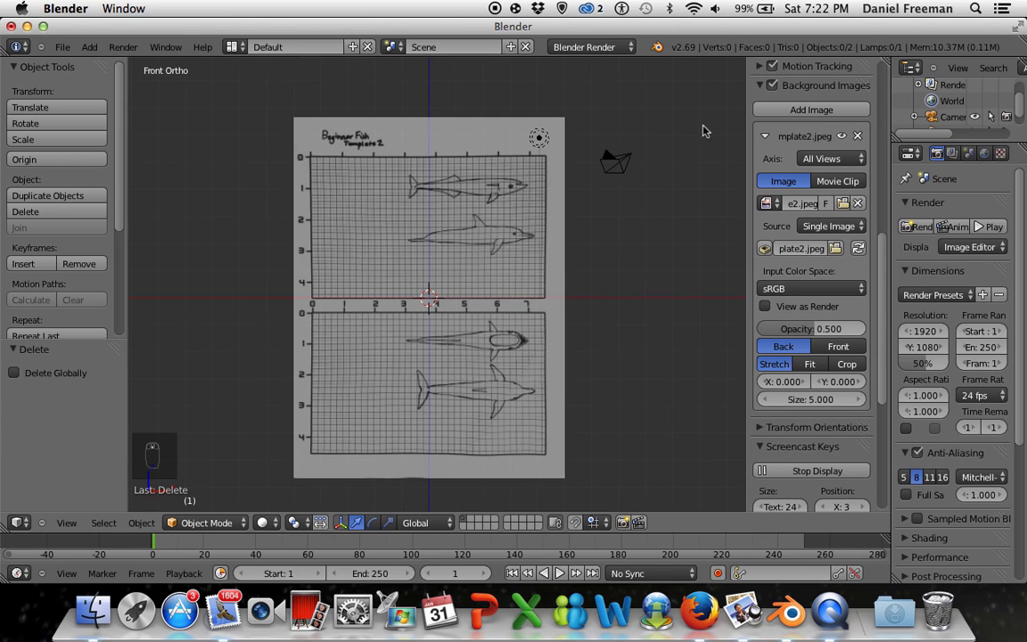
- Split the 3D View into two front orthographic views, toggling the properties panel
key(n)
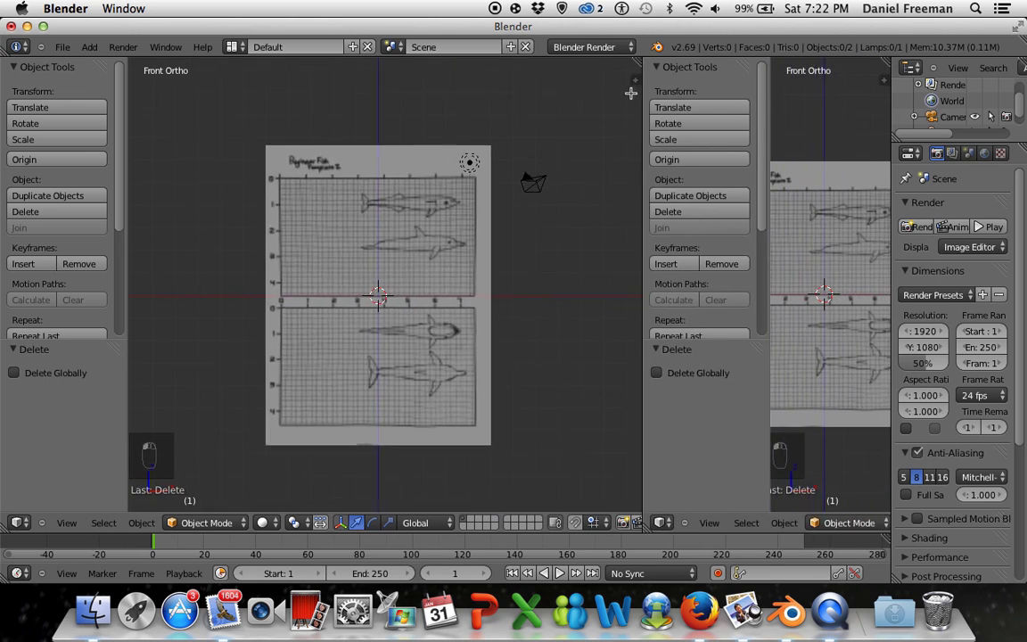
key(r)
key(n)
key(n)
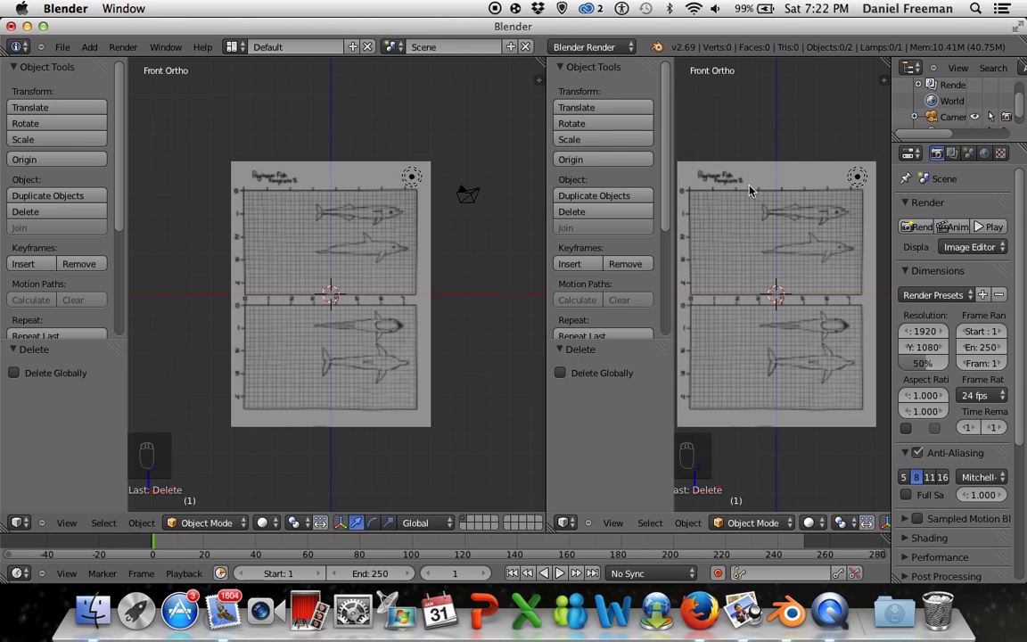
- Hide the tool shelves in both views and zoom the left view onto the dolphin drawings
key(t)
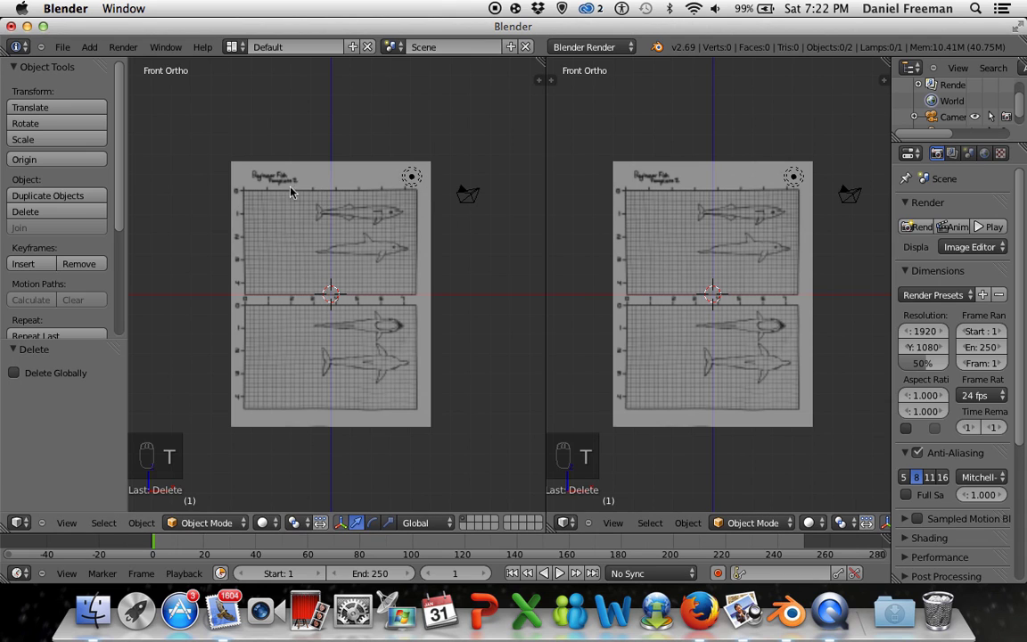
middle_click(312, 237)
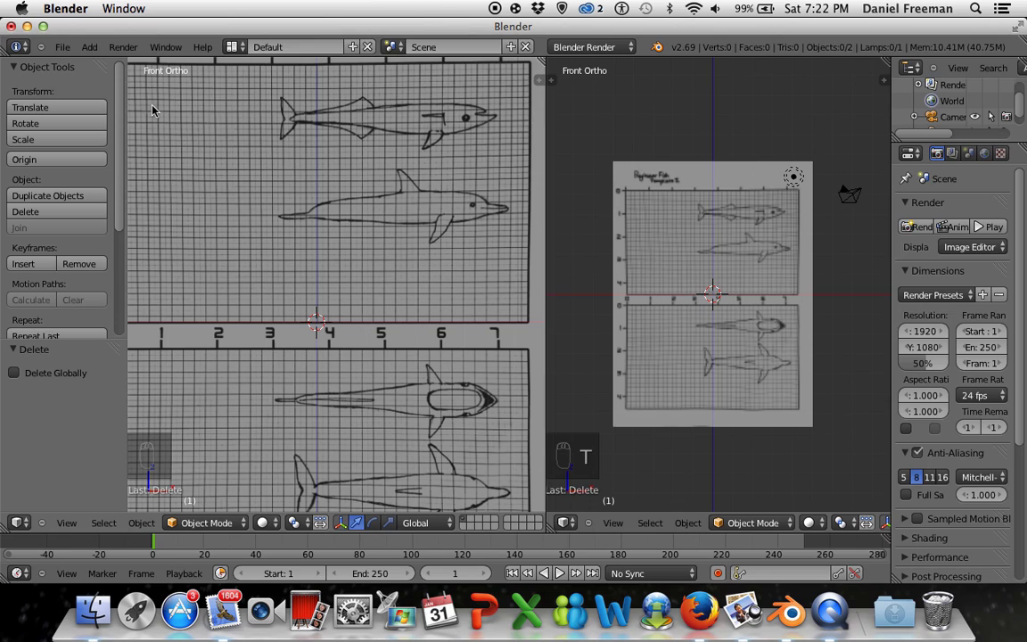
key(t)
key(n)
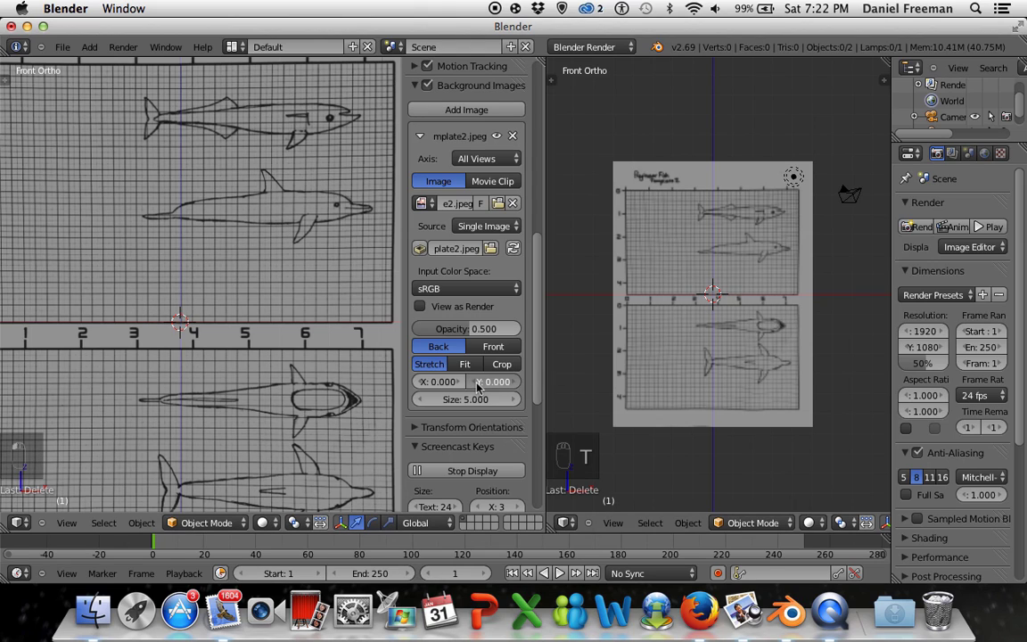
- Pan and zoom the left view to frame the side-view dolphin drawings
drag(480, 385, 479, 380)
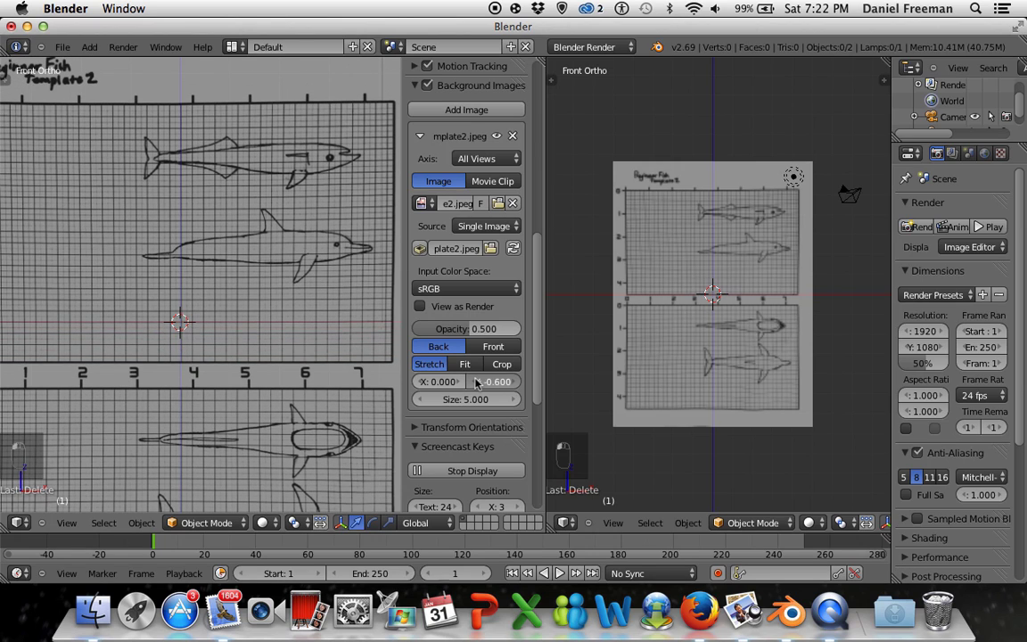
drag(519, 380, 525, 379)
drag(483, 378, 422, 378)
drag(422, 378, 422, 378)
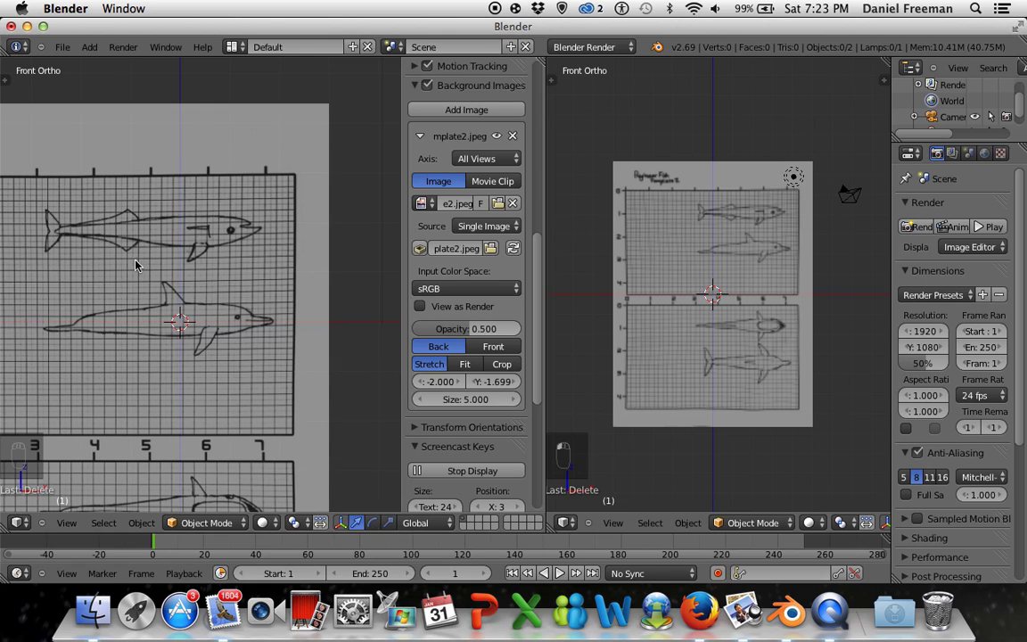
drag(195, 323, 221, 305)
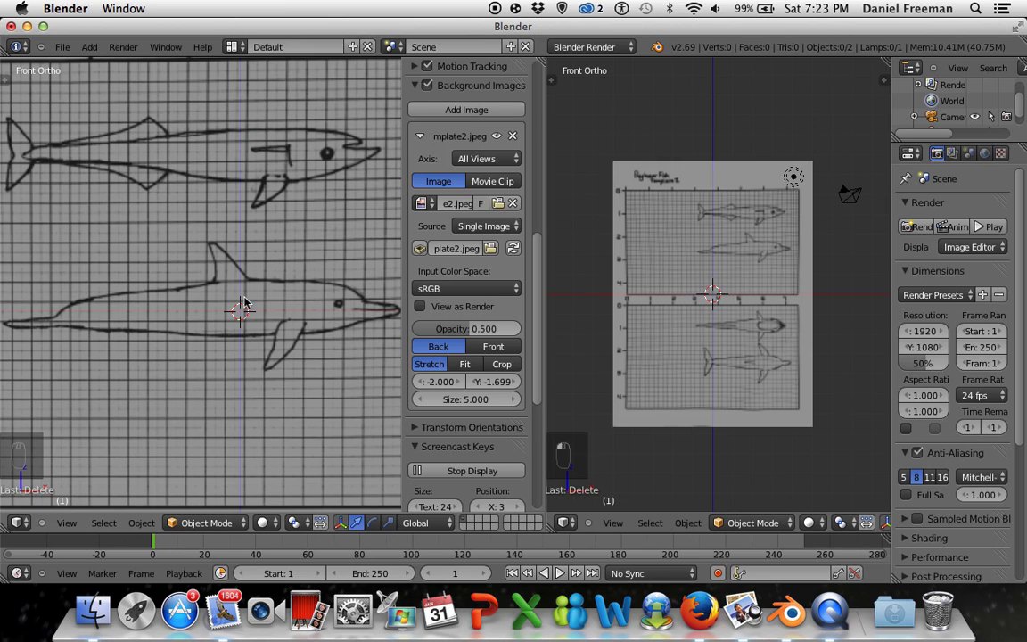
- Move the background image settings to the right view and pan it toward the lower drawings
key(n)
key(n)
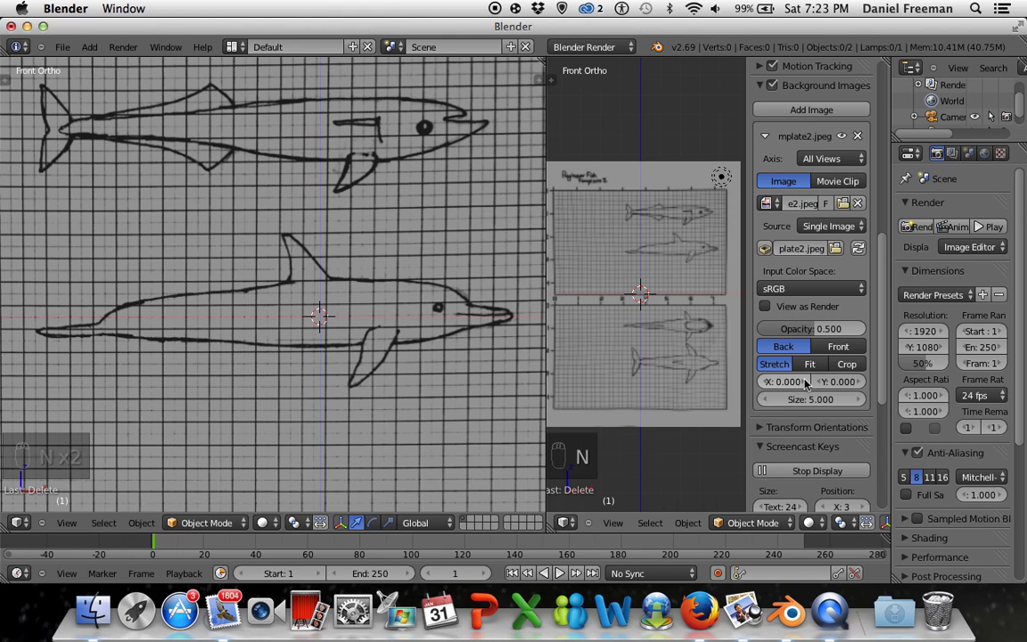
click(767, 381)
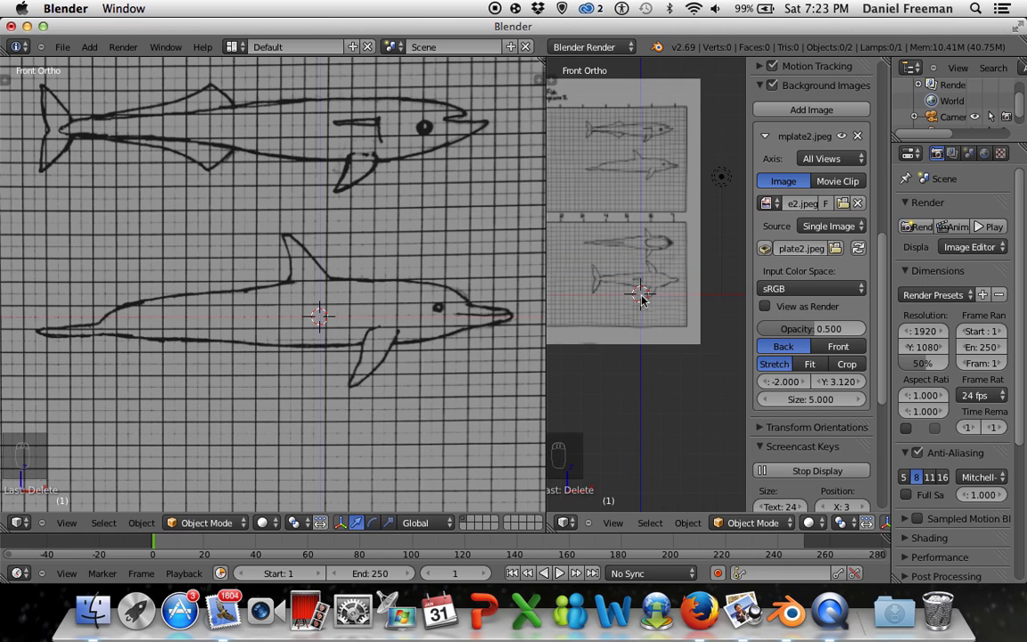
- Make the right view Top Ortho zoomed on the tail, and zoom the left view onto the dorsal fin
key(KP_7)
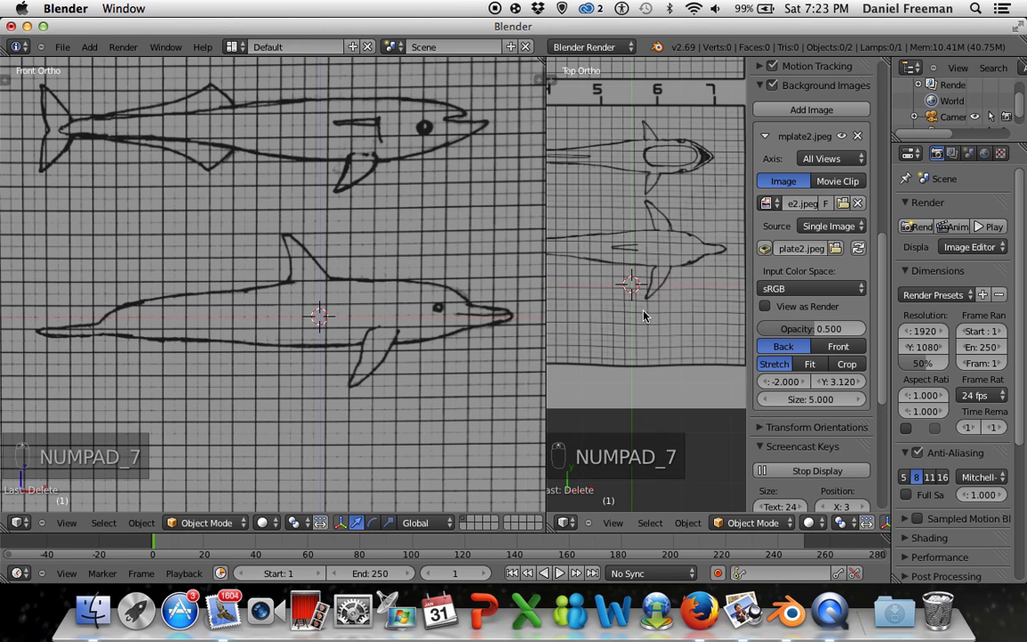
key(KP_7)
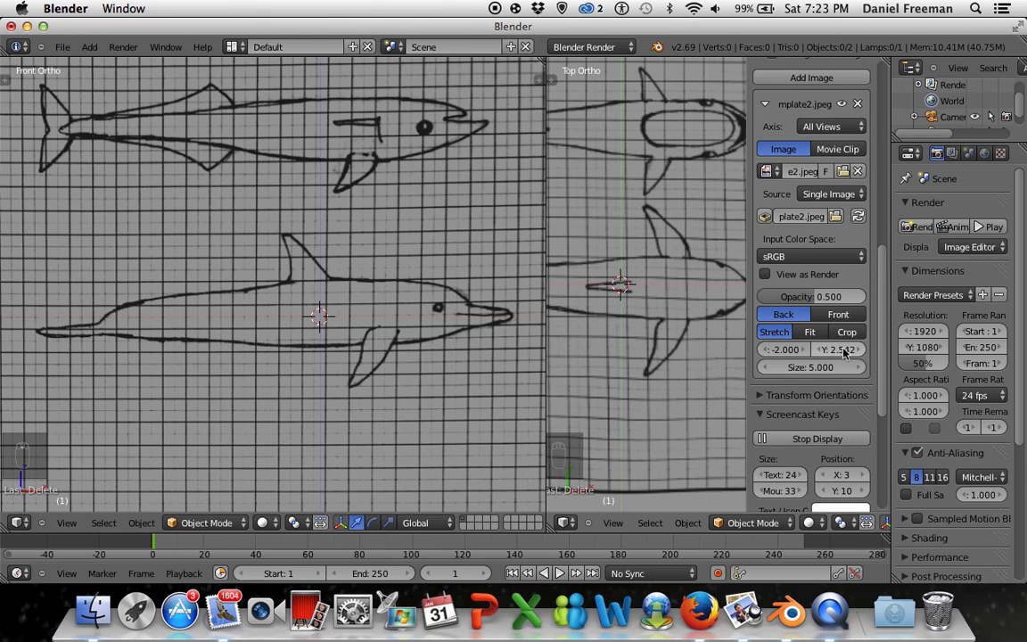
key(BackSpace)
key(BackSpace)
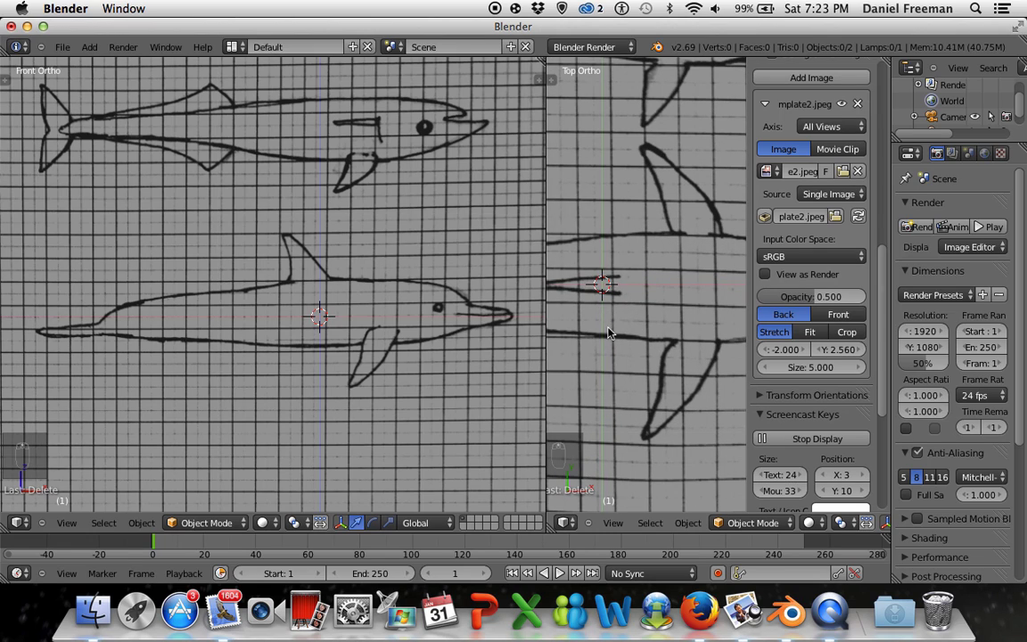
drag(613, 330, 605, 337)
key(KP_7)
middle_click(343, 289)
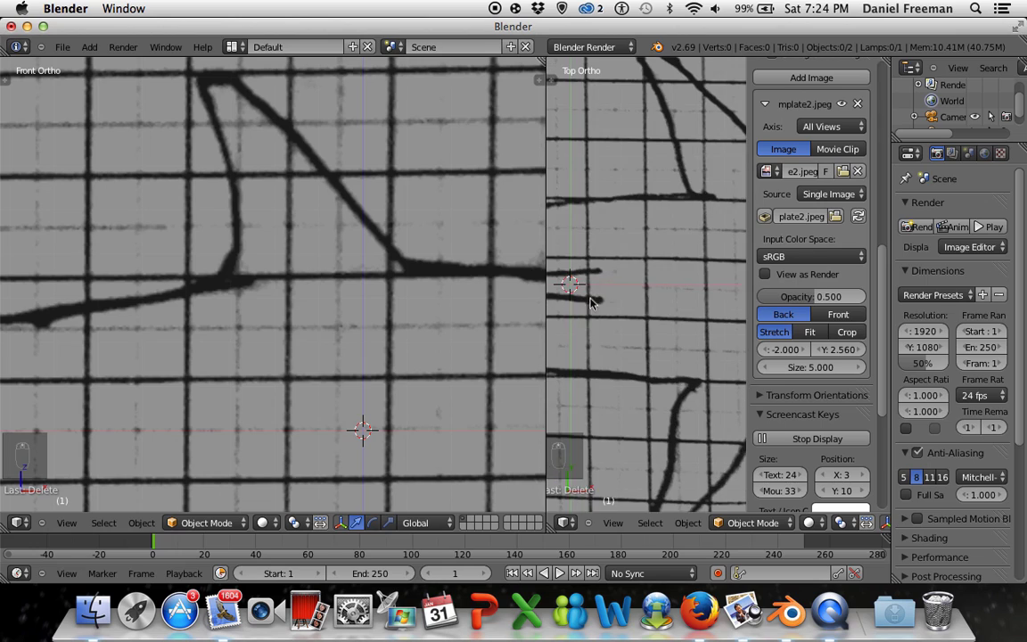
- Swap the background image settings between views and frame the whole template in the right view
key(KP_7)
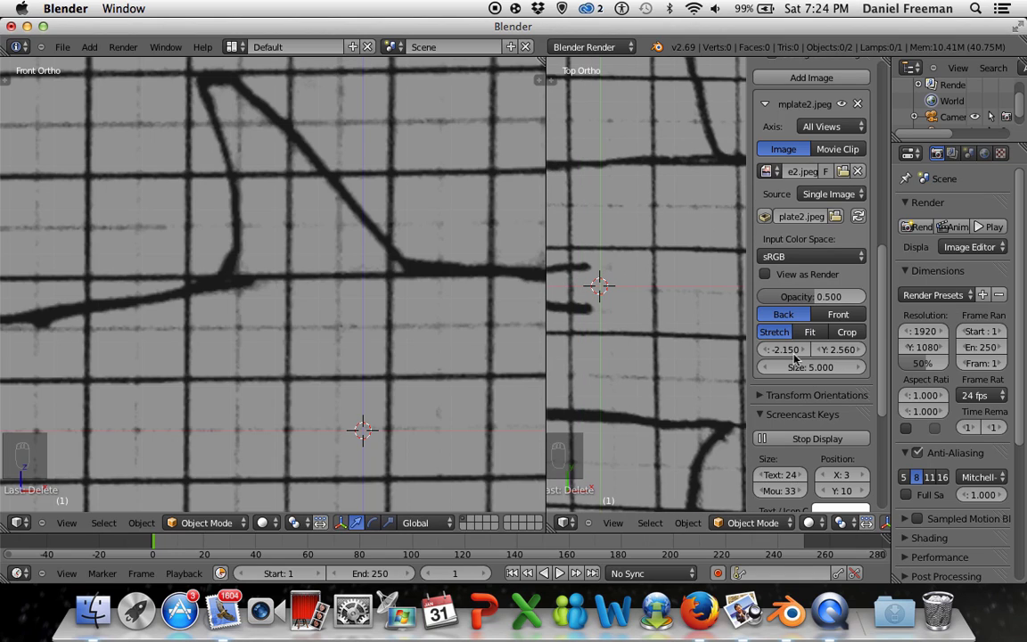
key(BackSpace)
key(BackSpace)
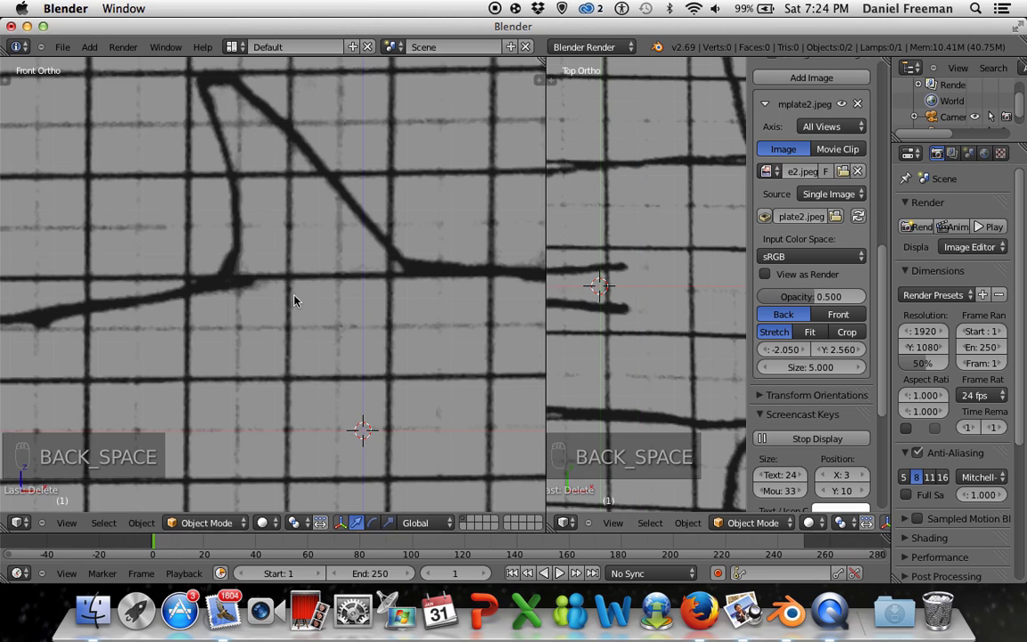
key(n)
key(n)
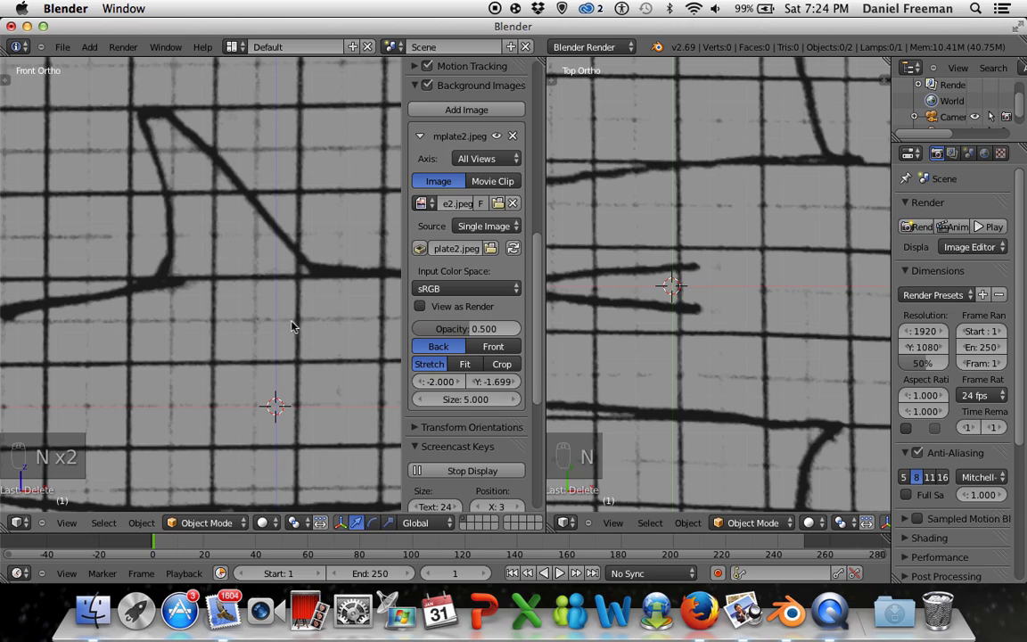
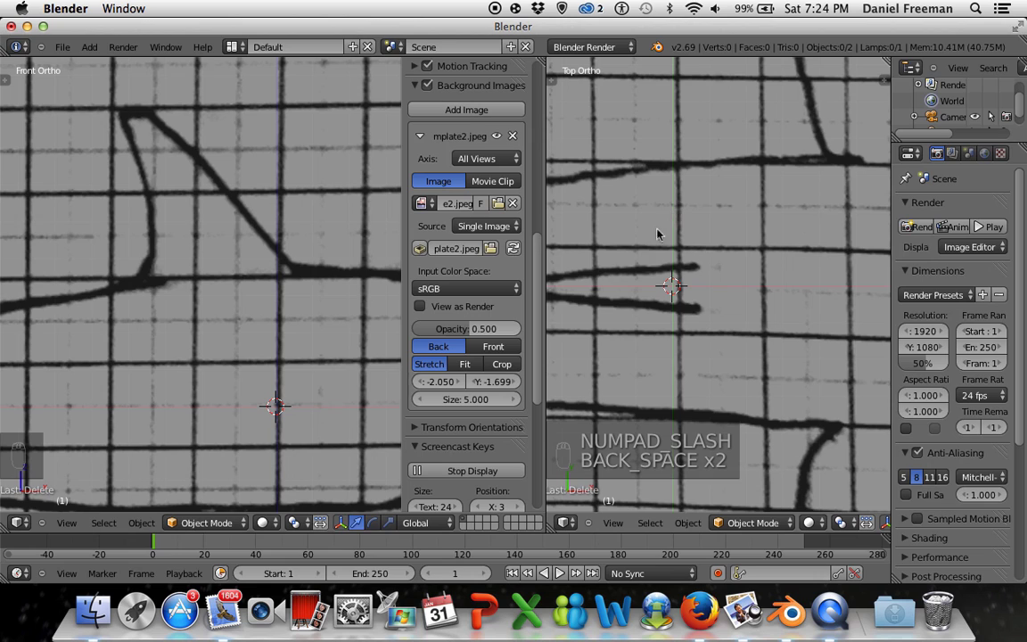
key(n)
key(n)
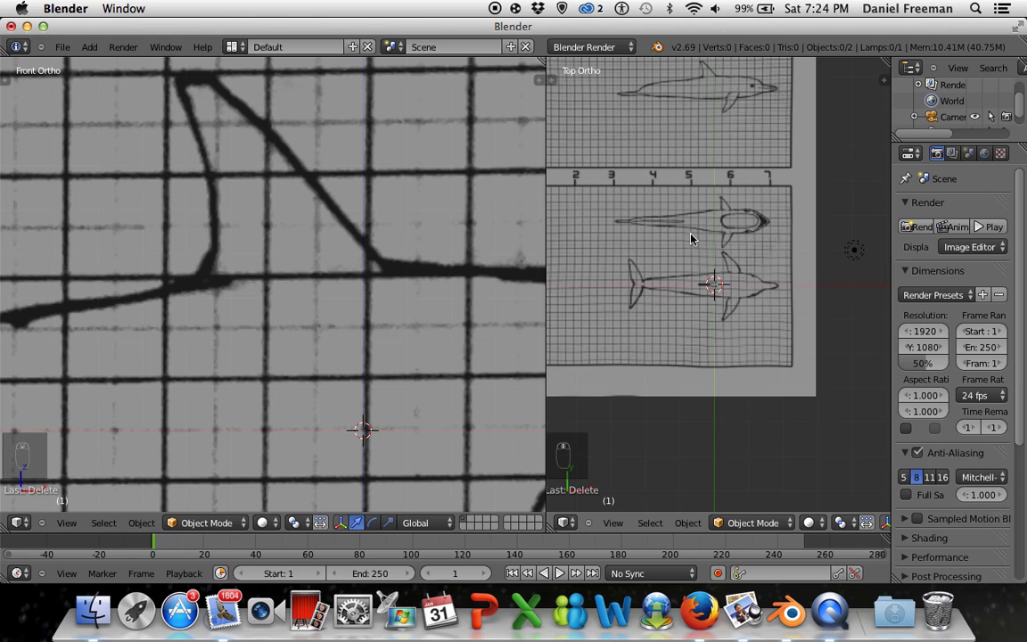
- Zoom onto the fin and add a 32-vertex circle mesh at the 3D cursor (Shift+A > Mesh > Circle)
middle_click(369, 307)
middle_click(369, 307)
middle_click(369, 307)
middle_click(369, 307)
middle_click(324, 293)
drag(329, 300, 329, 300)
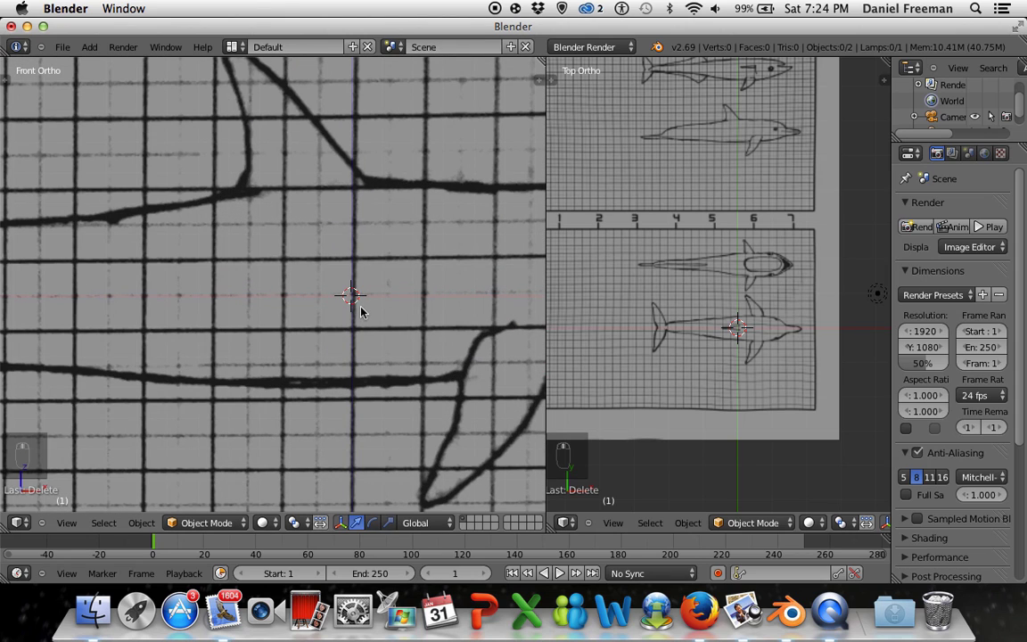
key(shift+a)
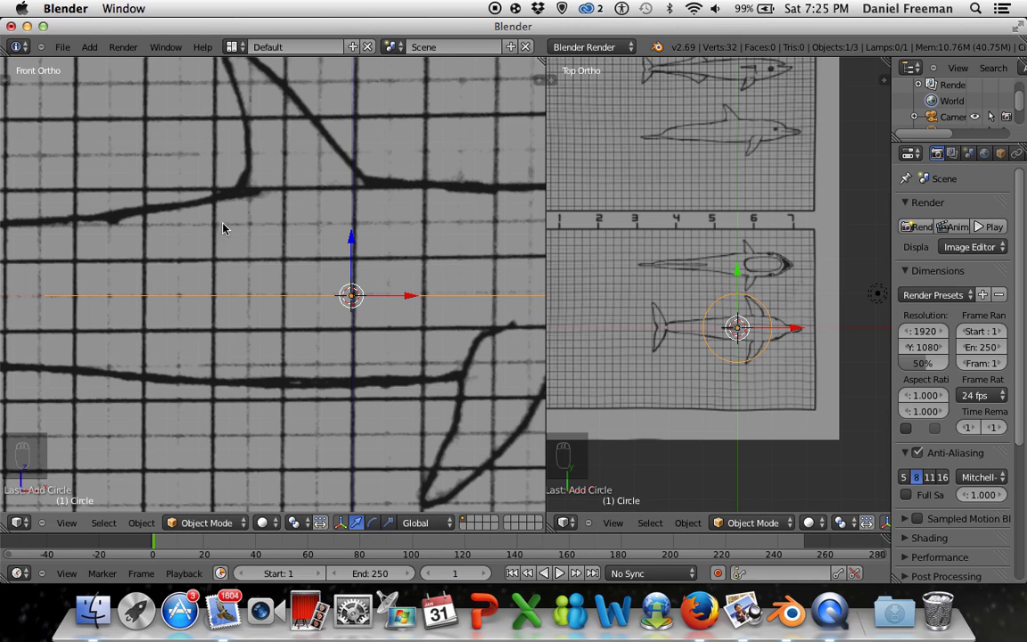
- Lower the new circle to 16 vertices in the operator panel and zoom out to the whole outline
key(t)
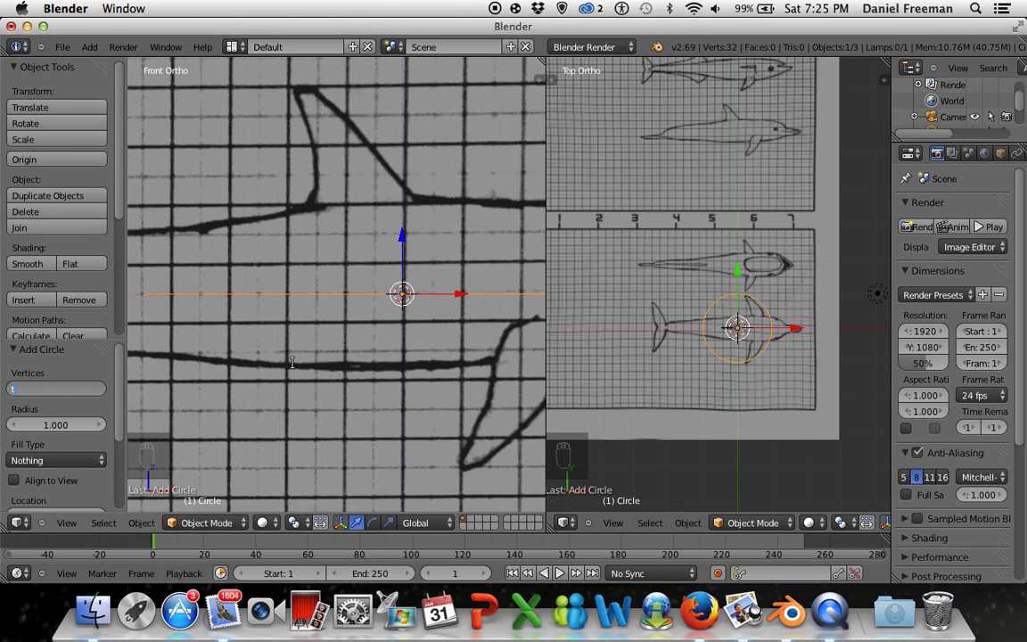
key(t)
key(t)
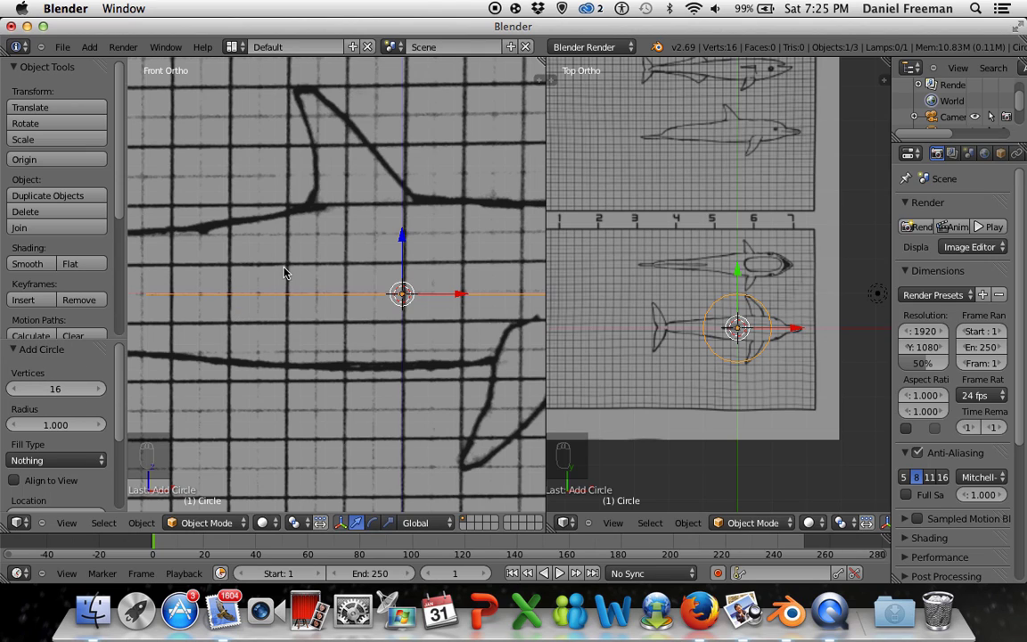
key(t)
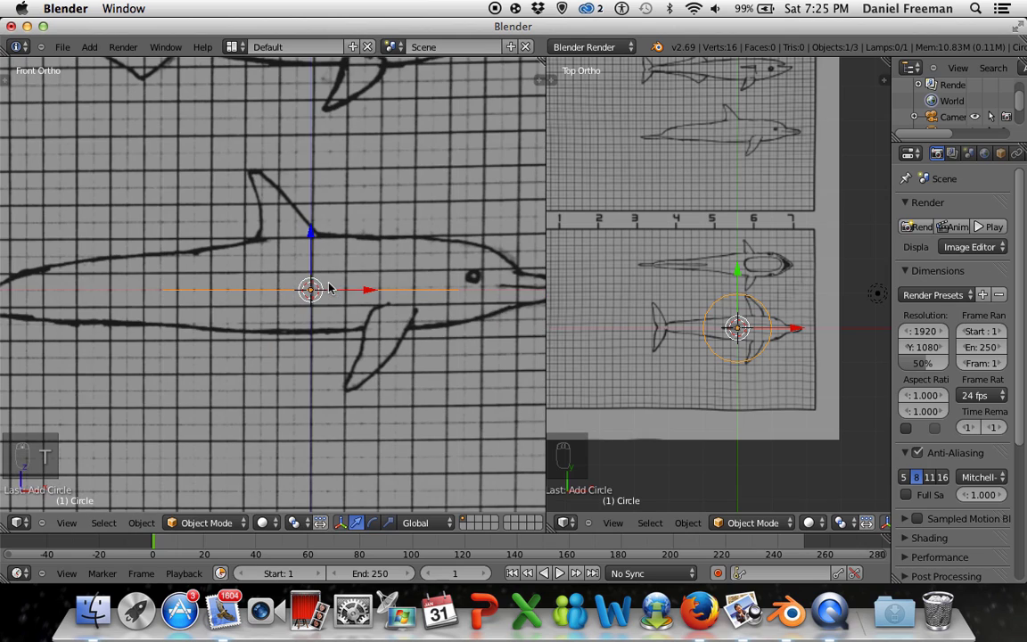
- Rotate the circle 90° to face along the body and zoom the front view onto the ring
key(r)
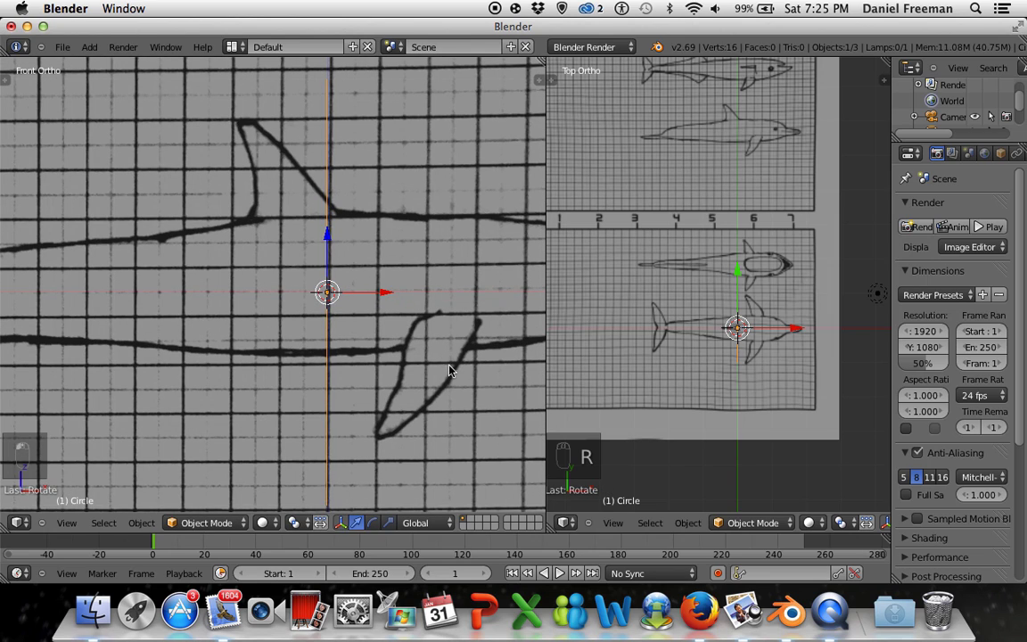
drag(443, 367, 408, 366)
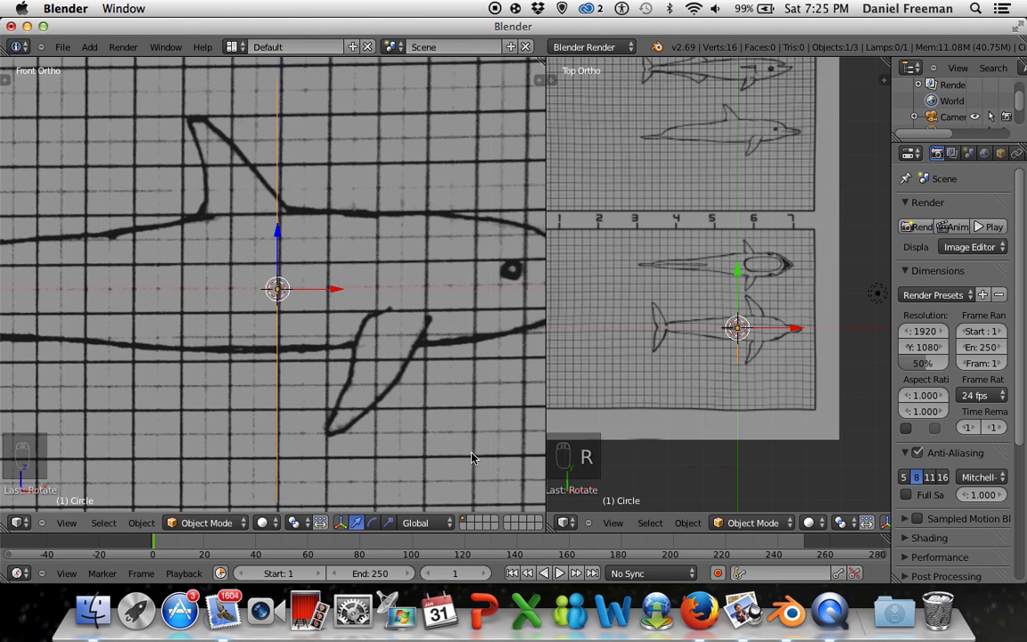
key(s)
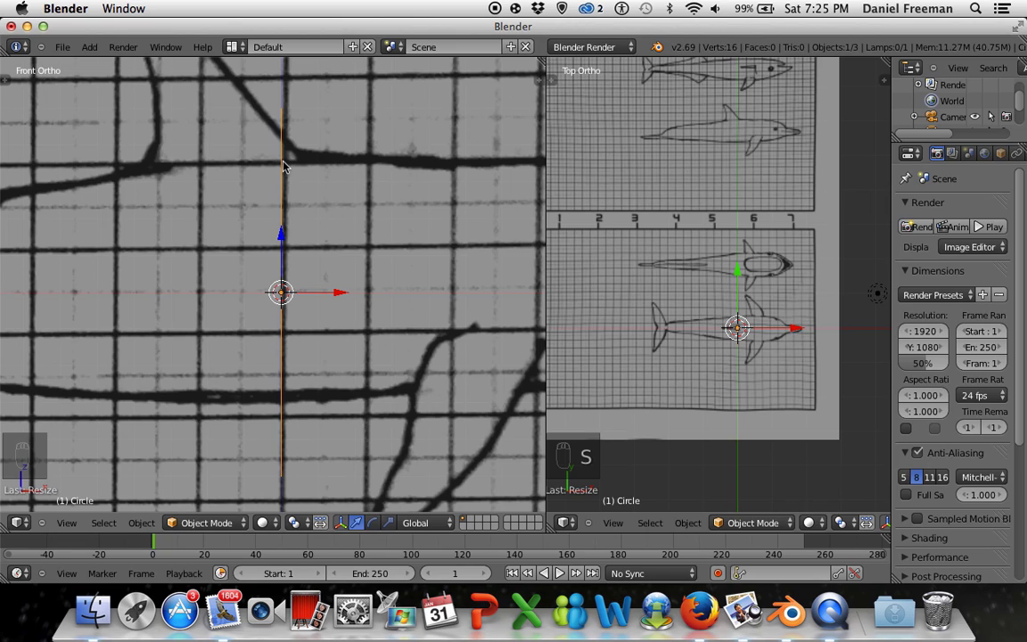
- Rotate the ring about one axis by a typed angle, then enter Edit Mode with all vertices selected
key(s)
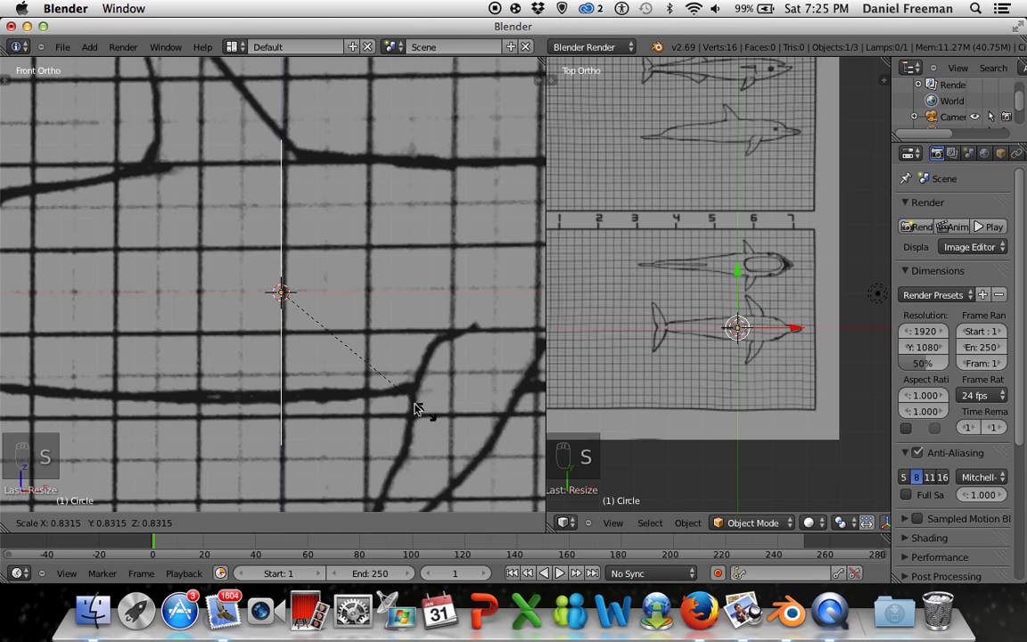
key(g)
key(s)
key(g)
key(s)
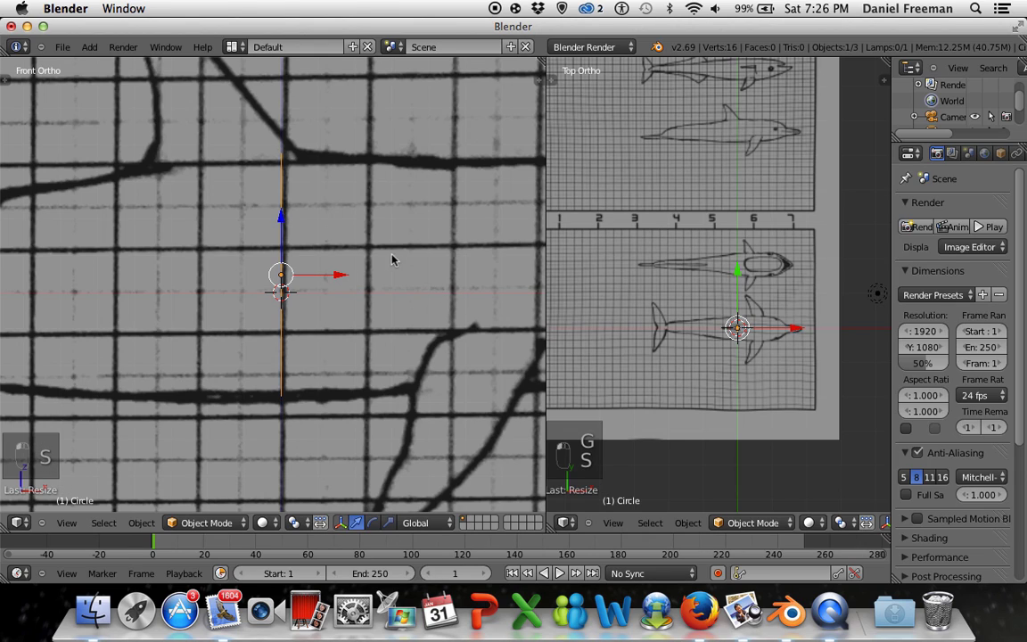
key(Tab)
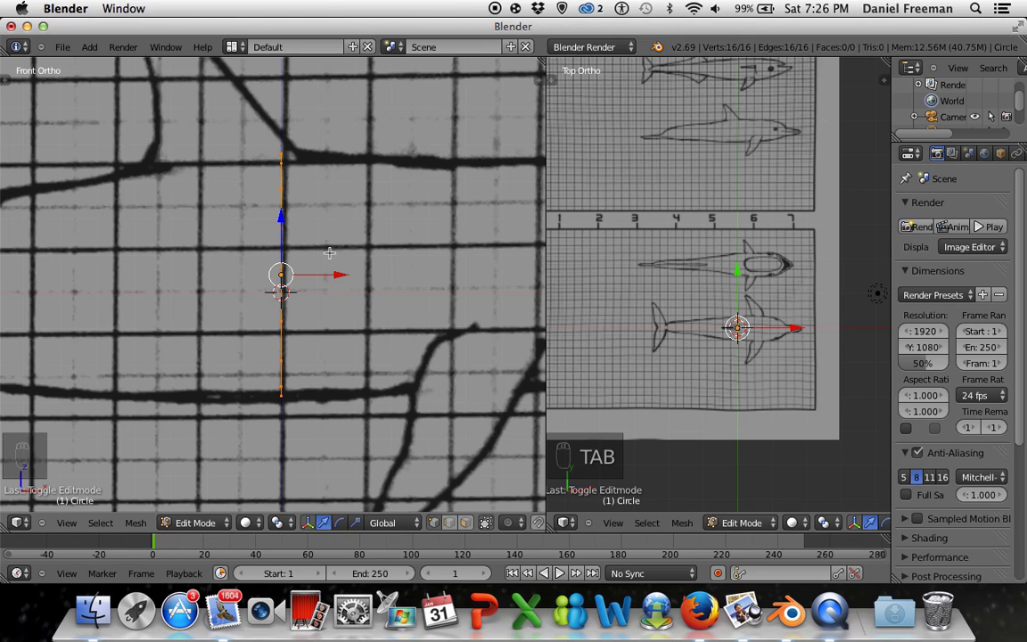
- Extrude the ring into a first head section and scale its end ring in Top Ortho to the outline
key(e)
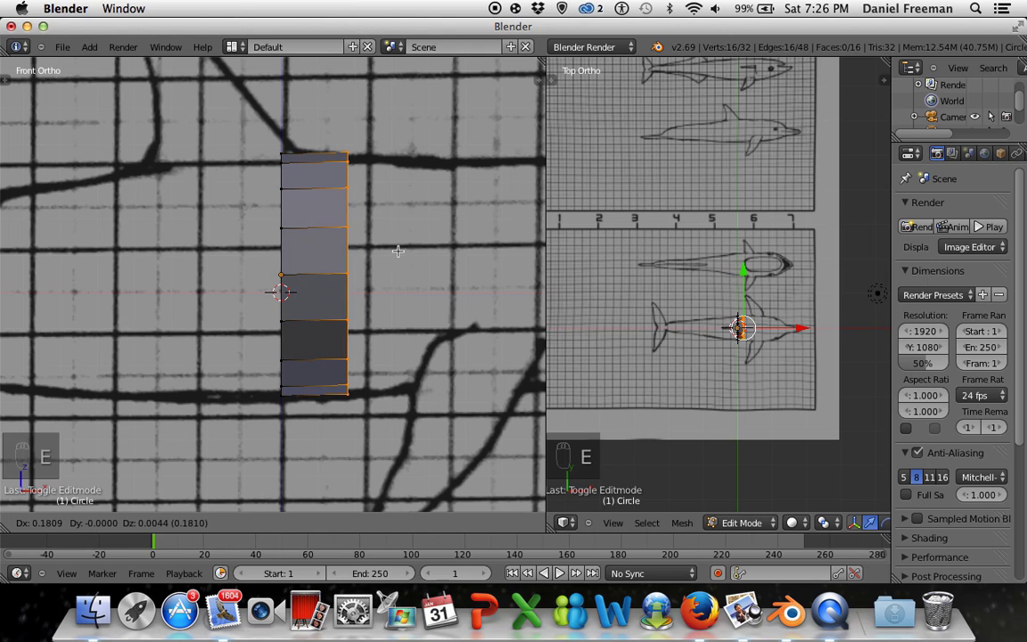
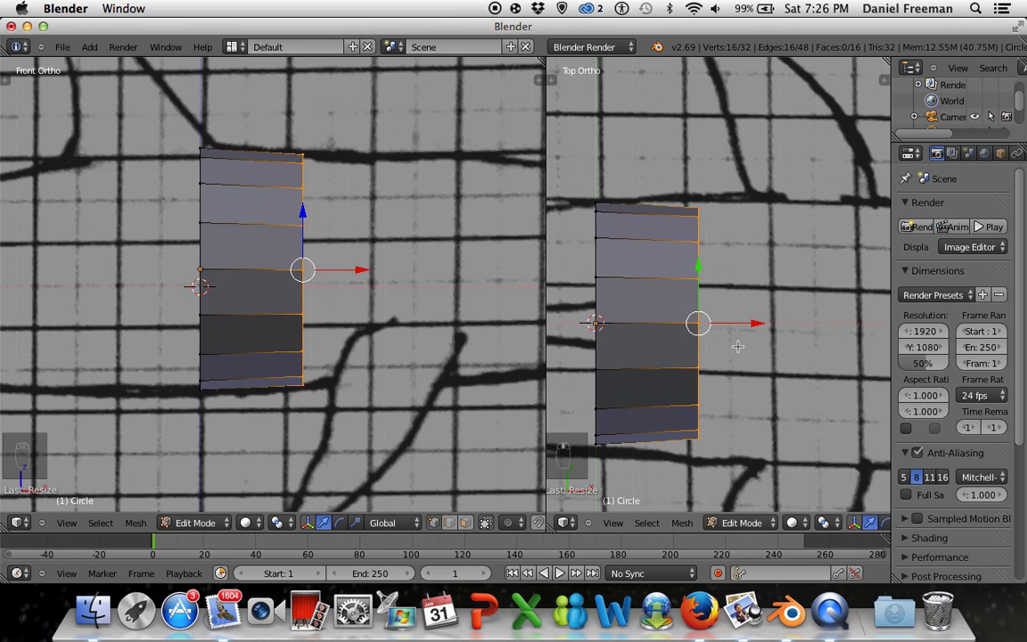
key(g)
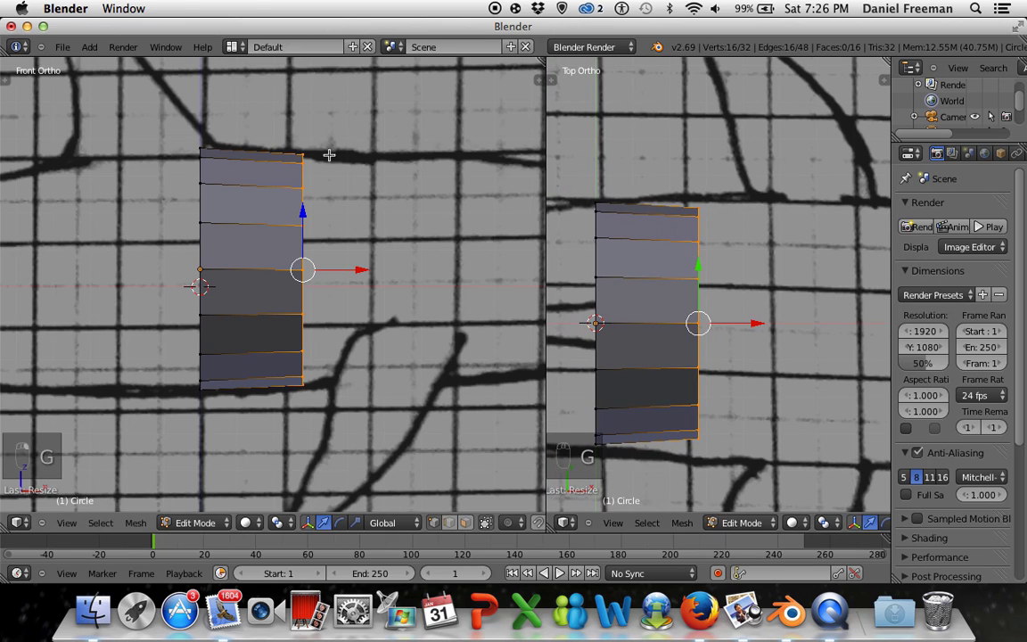
key(Tab)
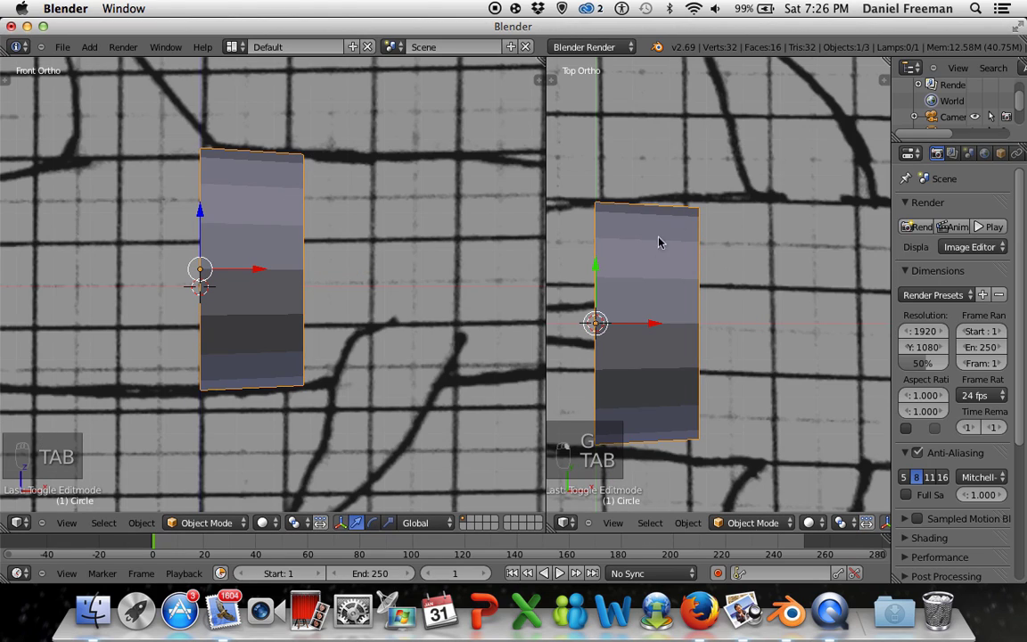
key(Tab)
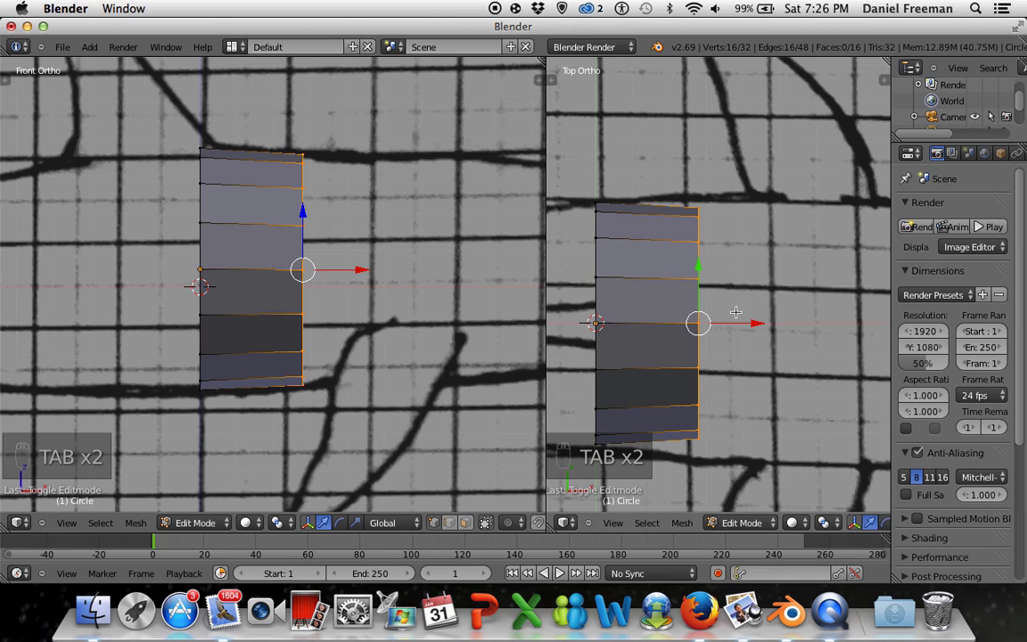
key(s)
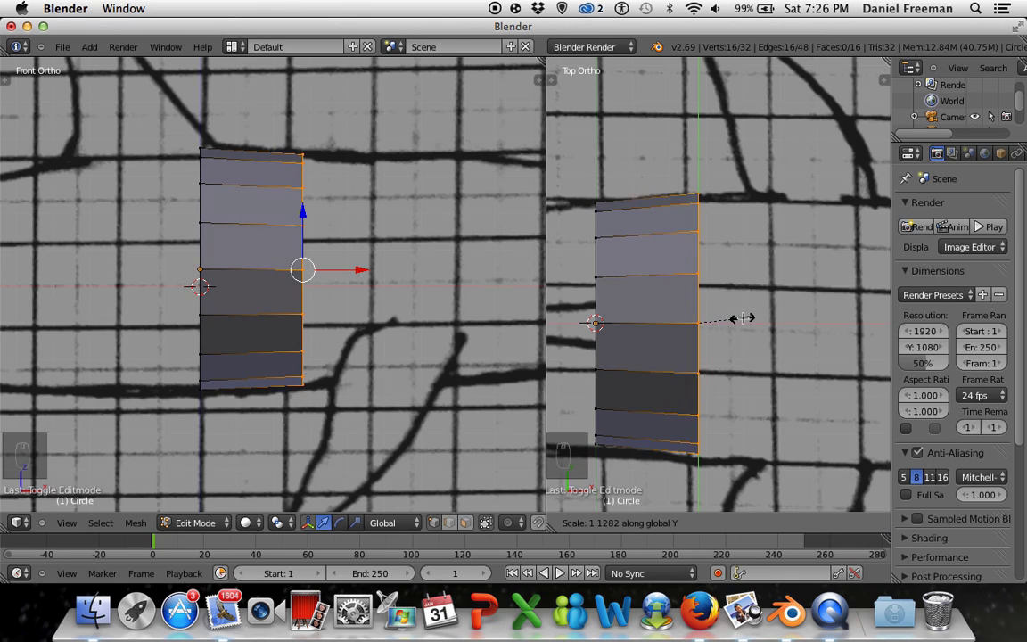
key(g)
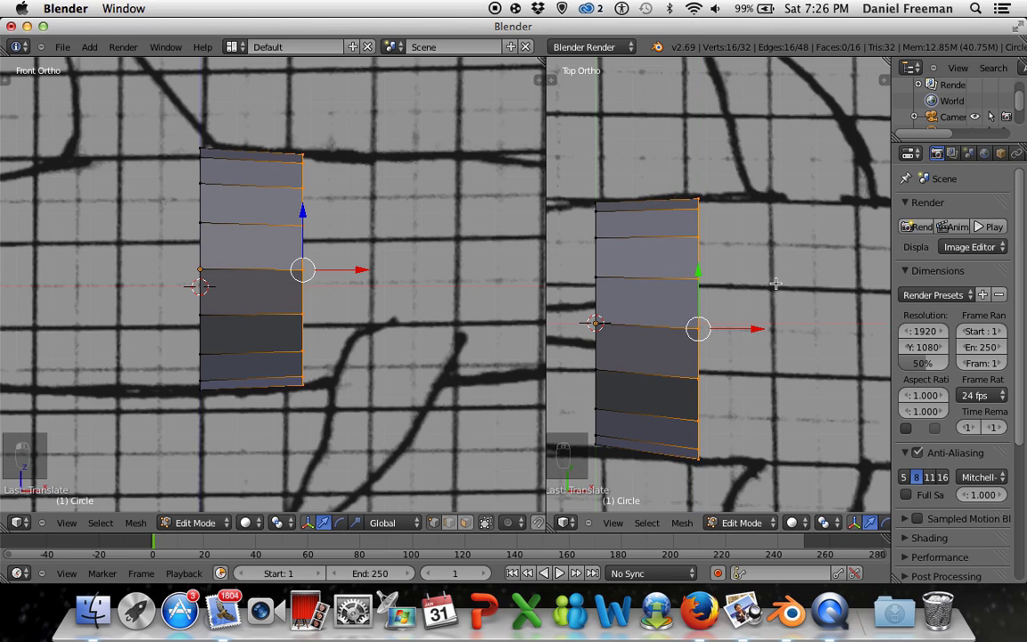
key(s)
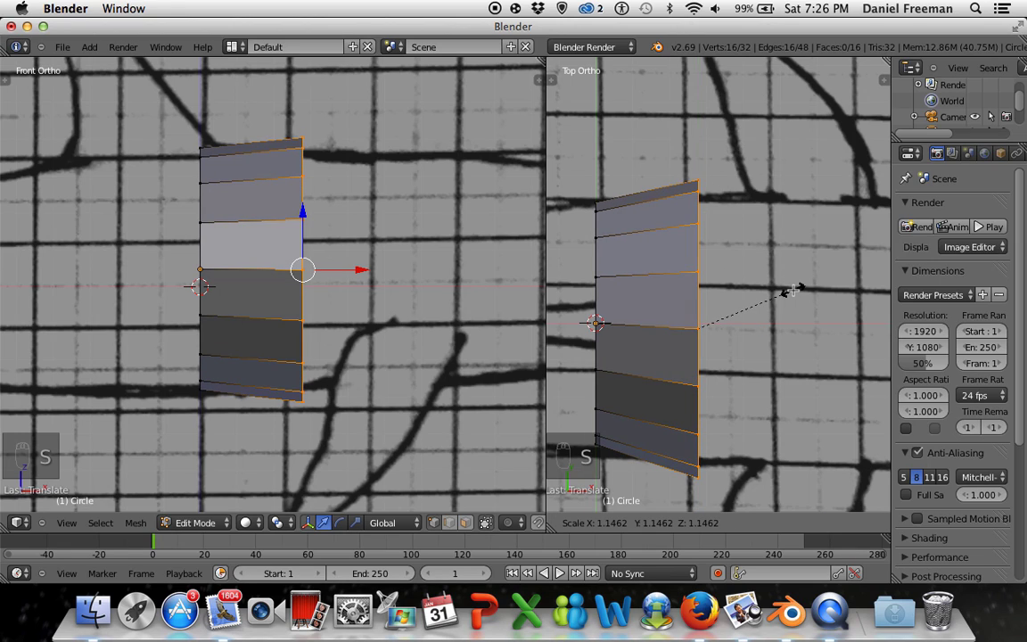
key(s)
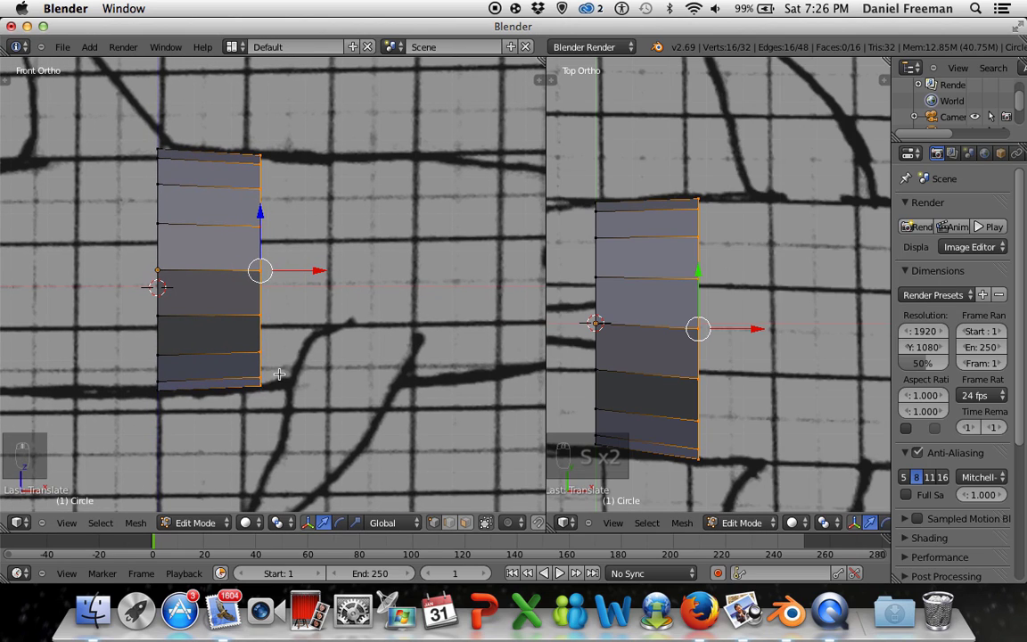
- Extrude a second section toward the snout and resize its end ring to fit
key(e)
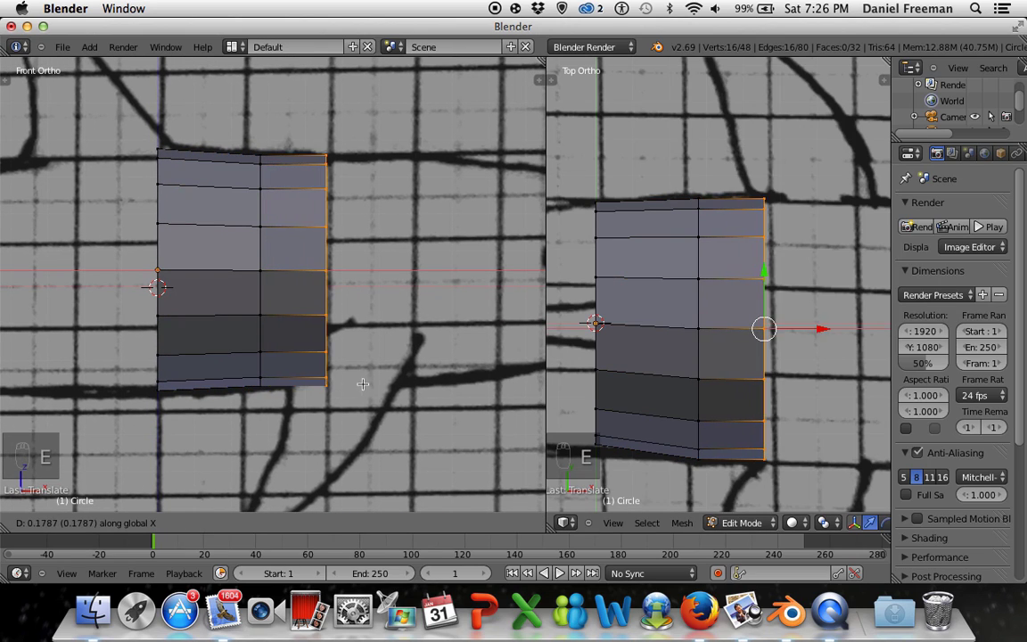
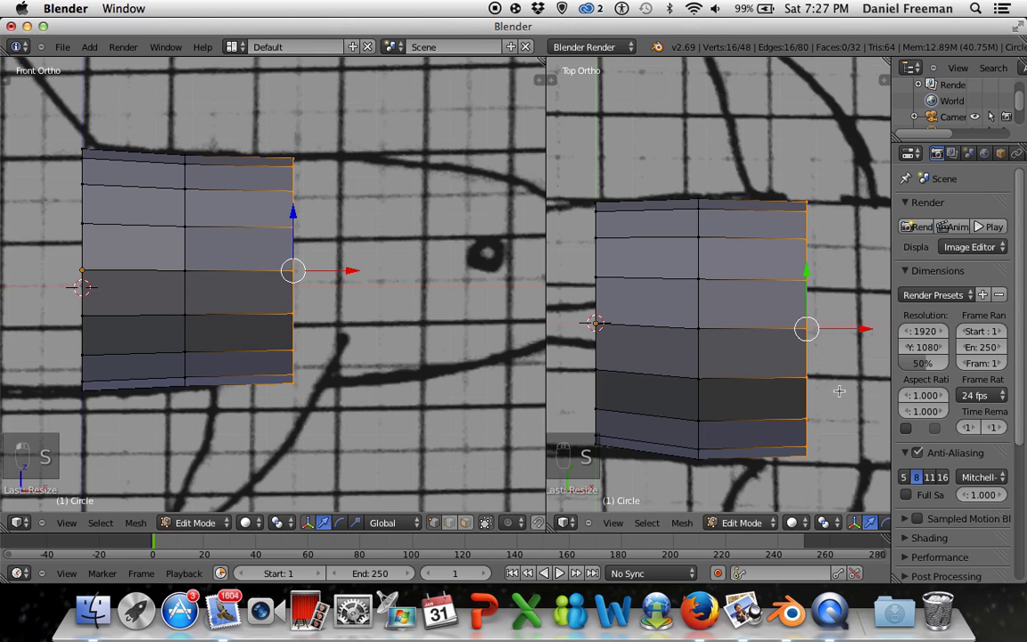
key(g)
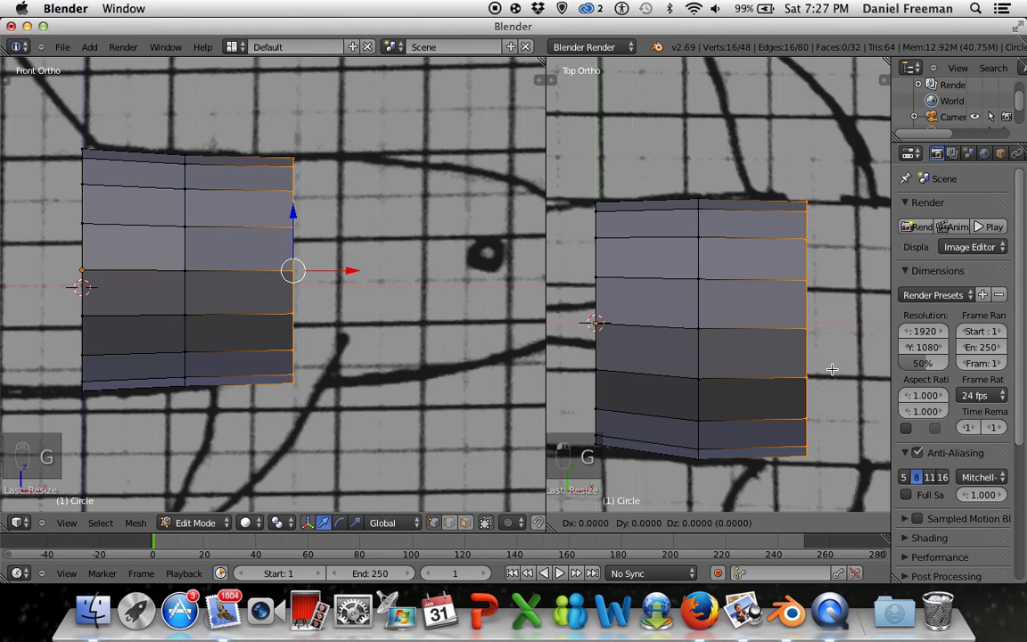
key(s)
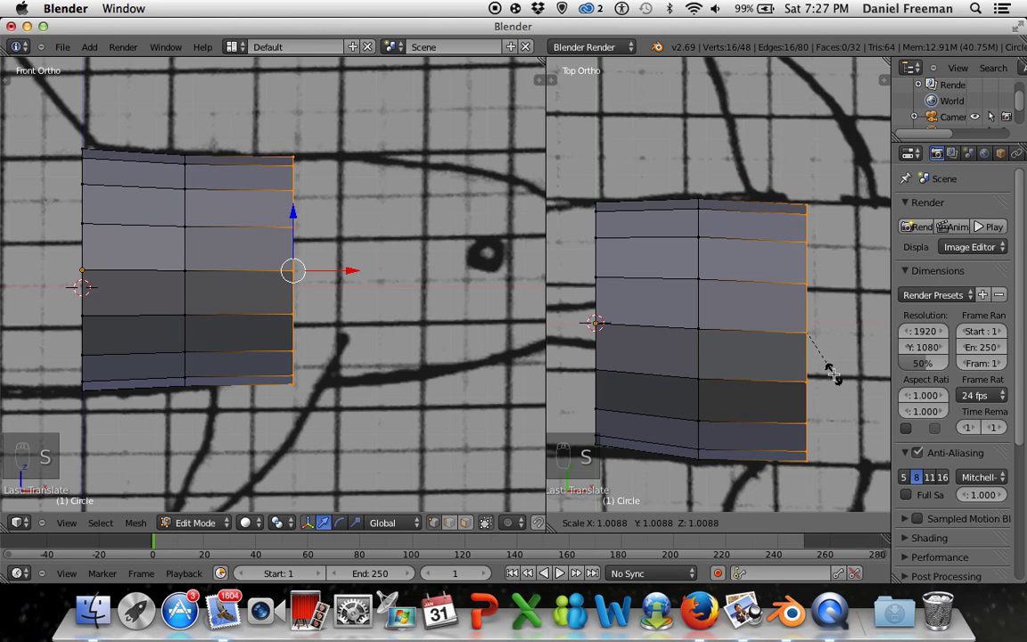
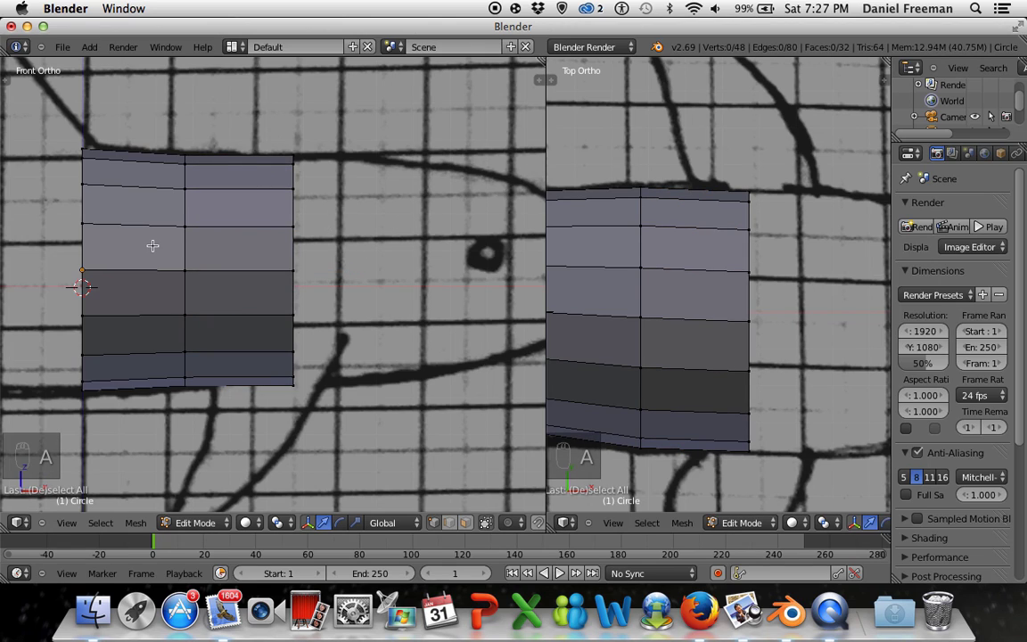
- Move the stretched end loop back so the body ends at its earlier edge
key(z)
key(c)
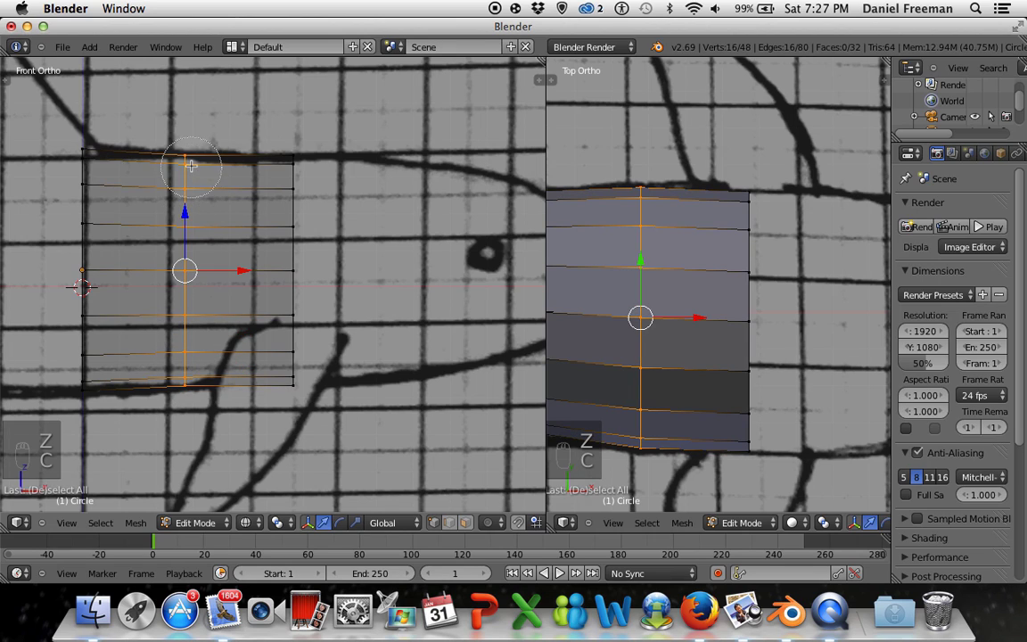
key(z)
key(s)
key(a)
key(z)
key(c)
key(z)
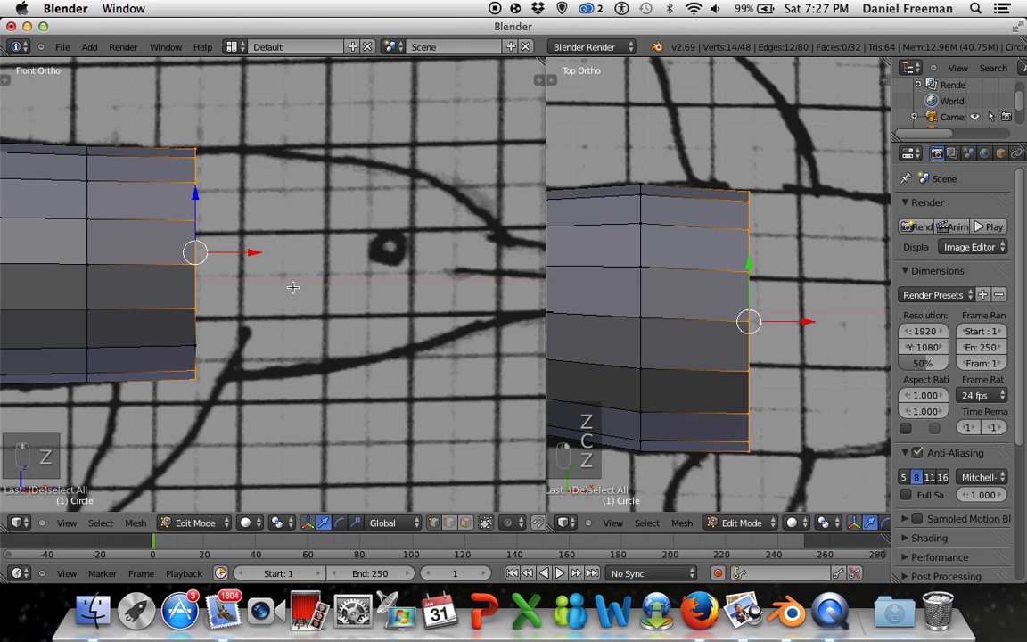
key(e)
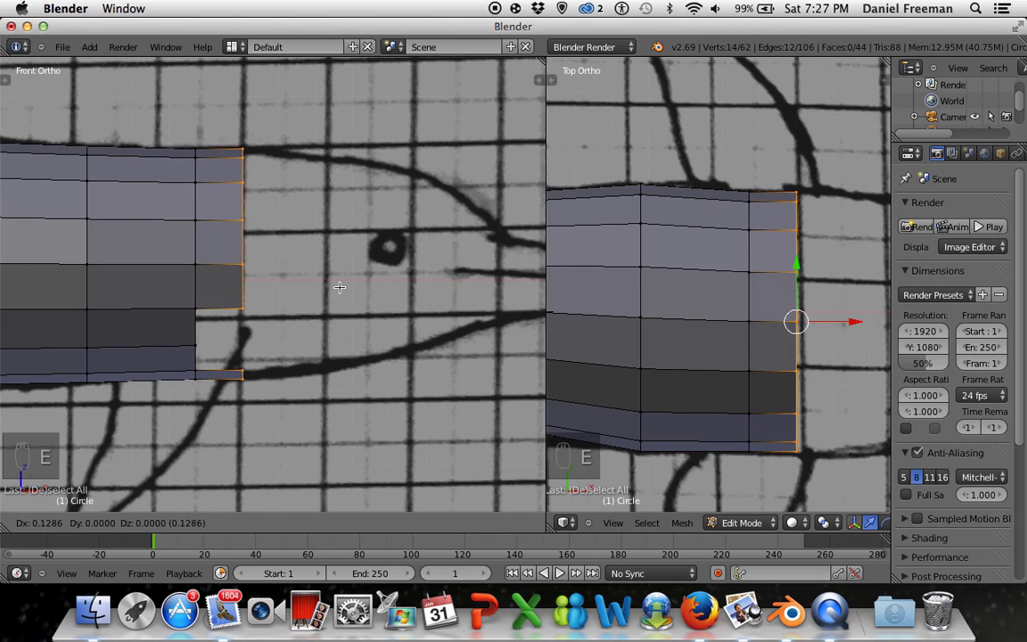
key(z)
key(c)
key(c)
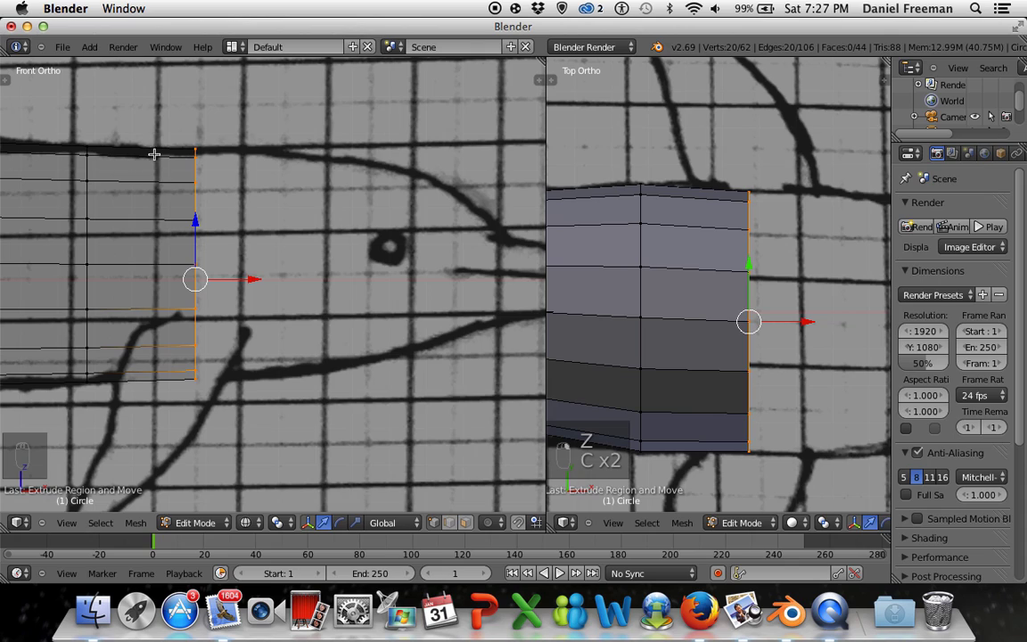
- Check the end ring's outline from a tilted and Right Ortho view, then return to Front Ortho
key(z)
key(a)
key(c)
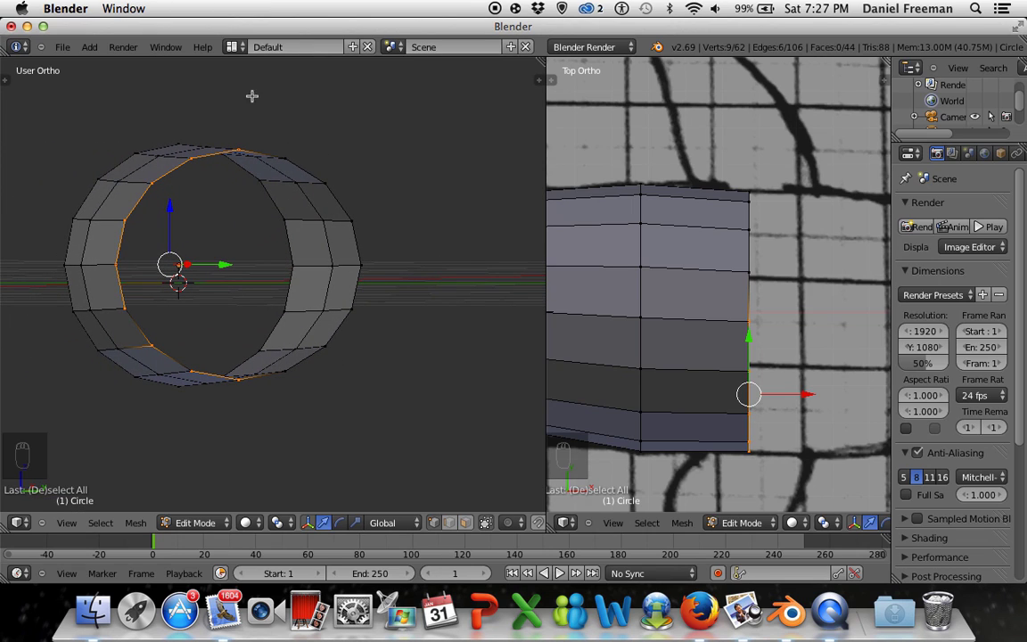
key(KP_3)
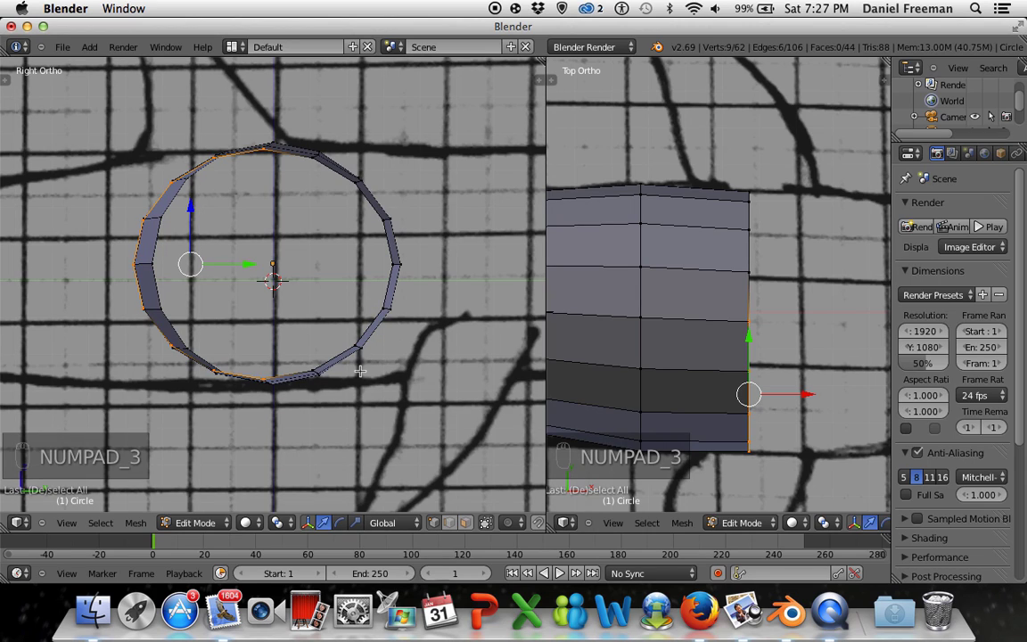
key(KP_3)
key(KP_1)
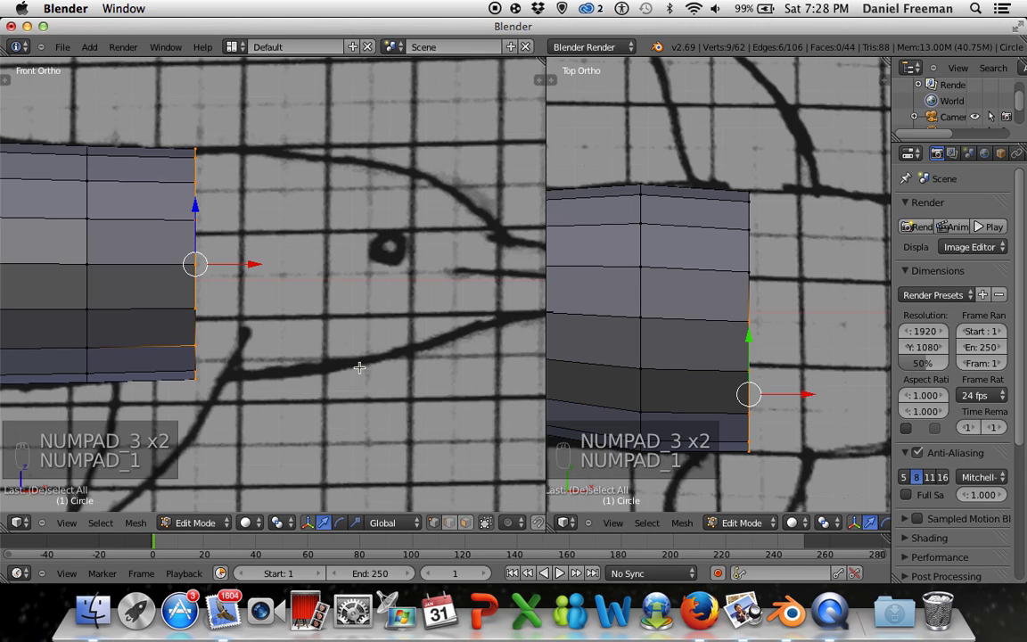
- Extrude the end ring into a new section toward the head, scaled and placed on the outline
key(a)
key(z)
key(c)
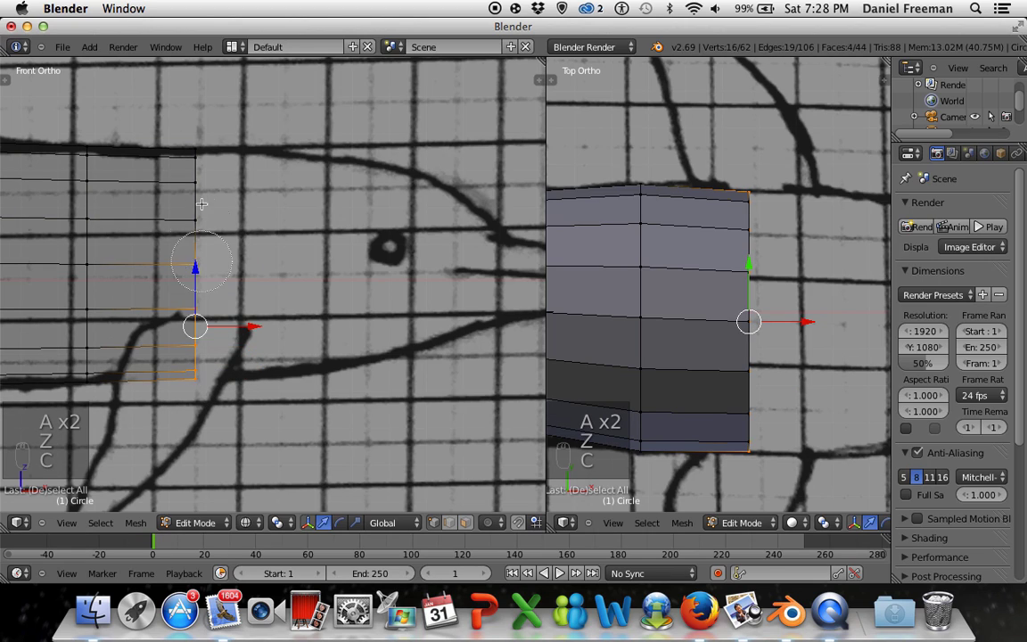
key(z)
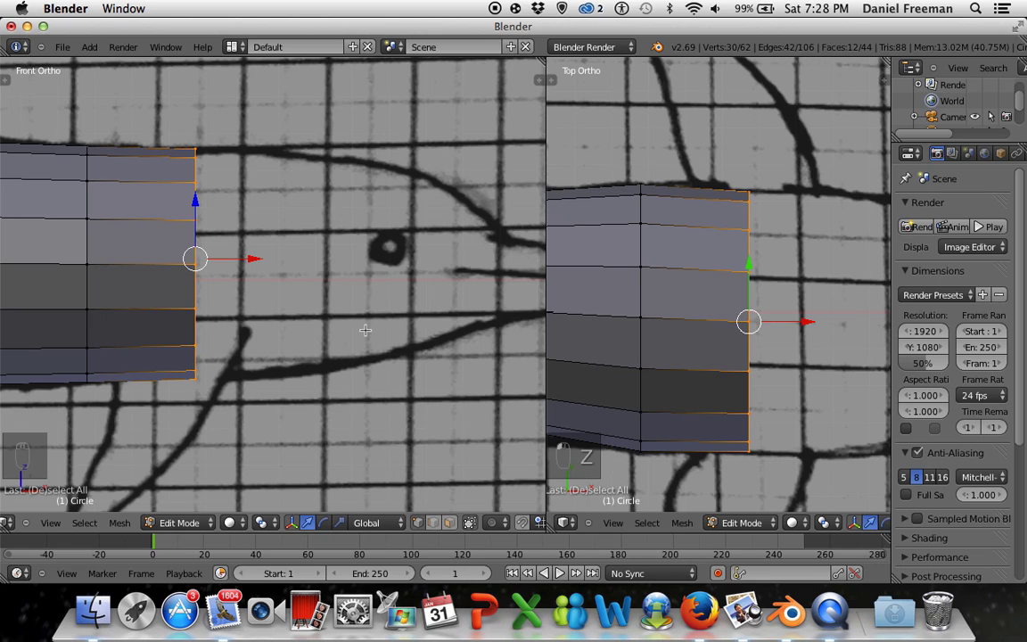
key(e)
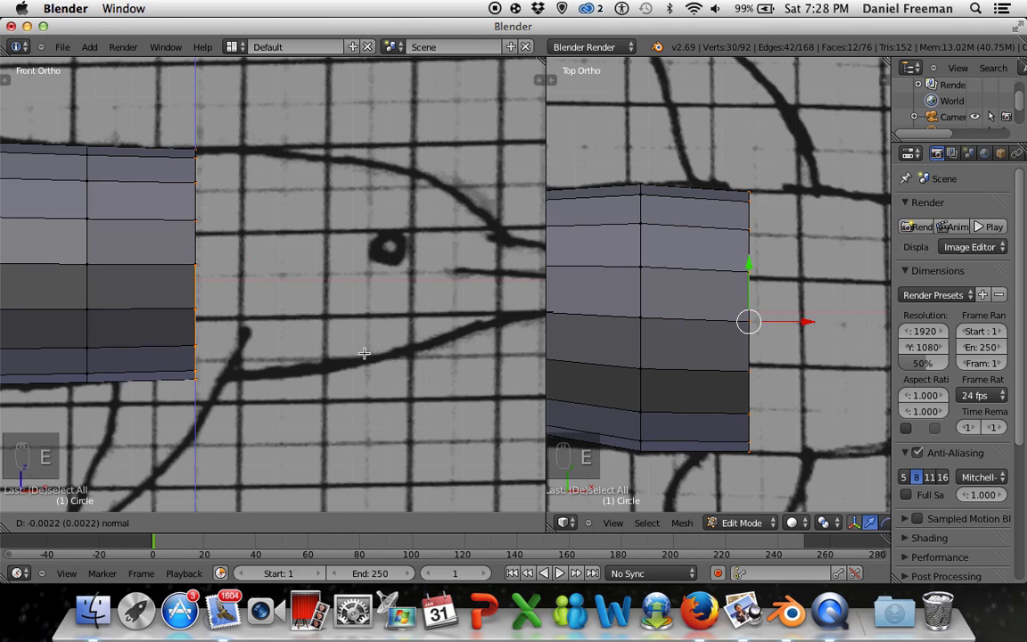
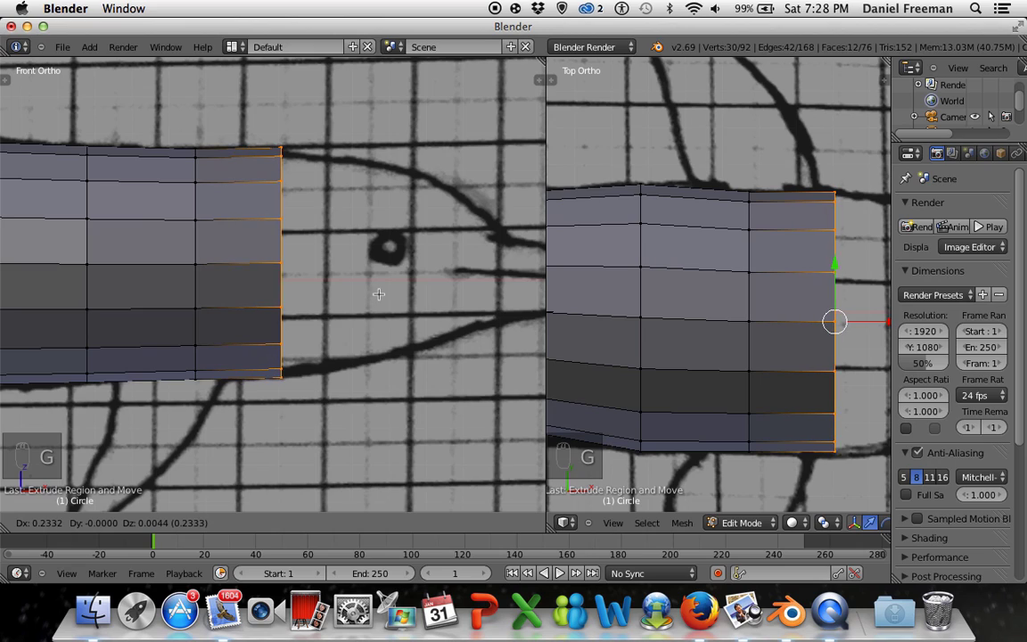
key(s)
key(g)
key(a)
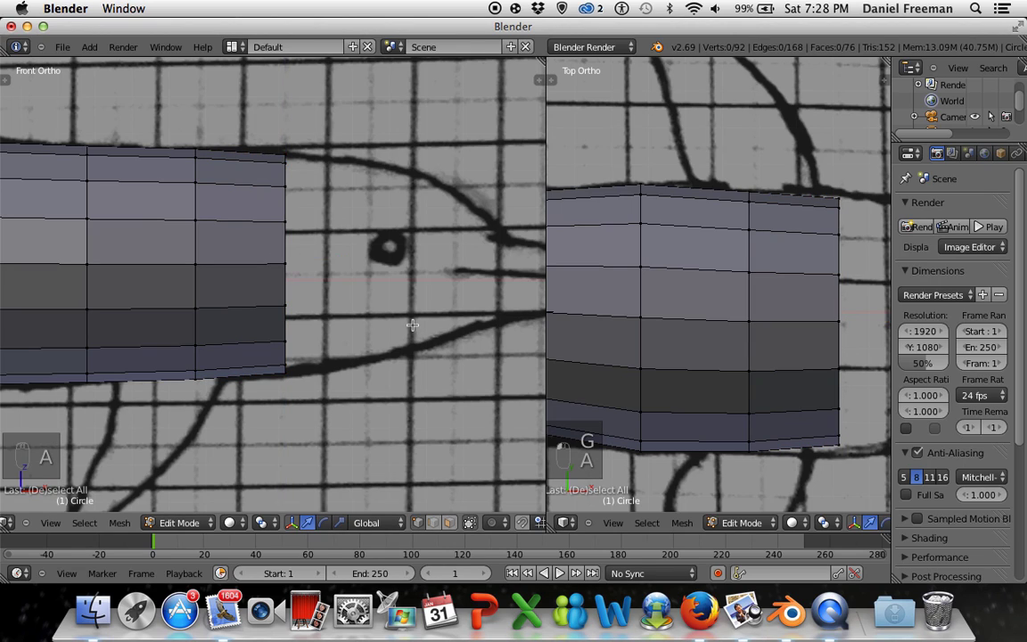
key(z)
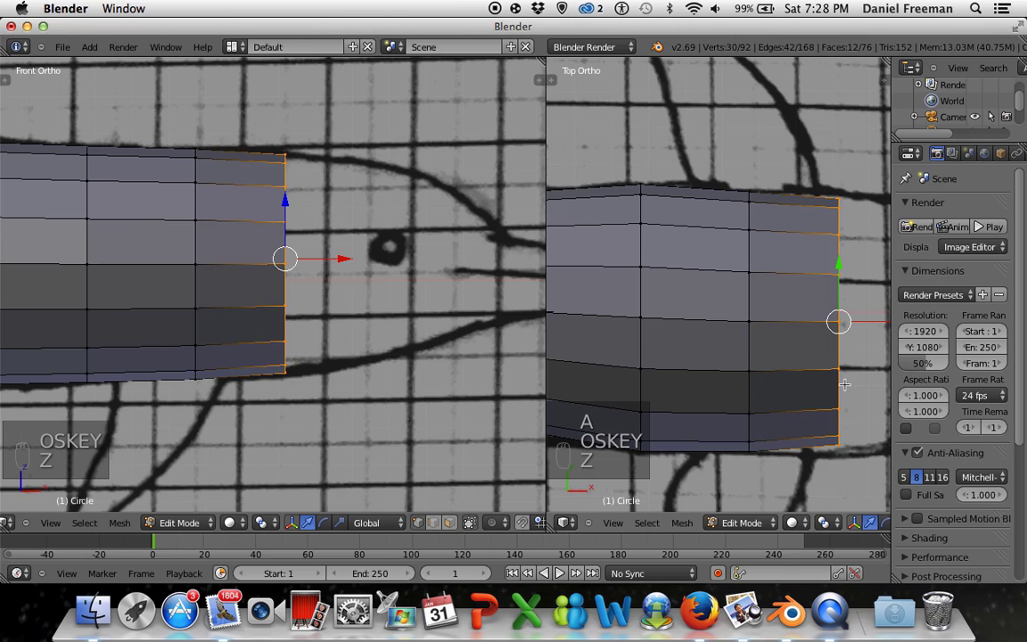
key(s)
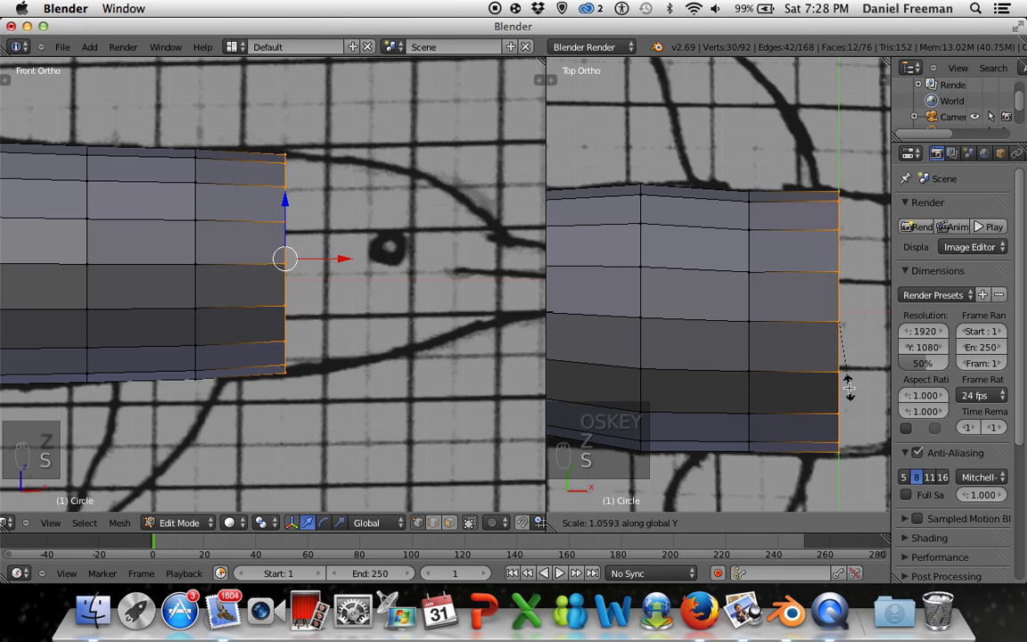
key(g)
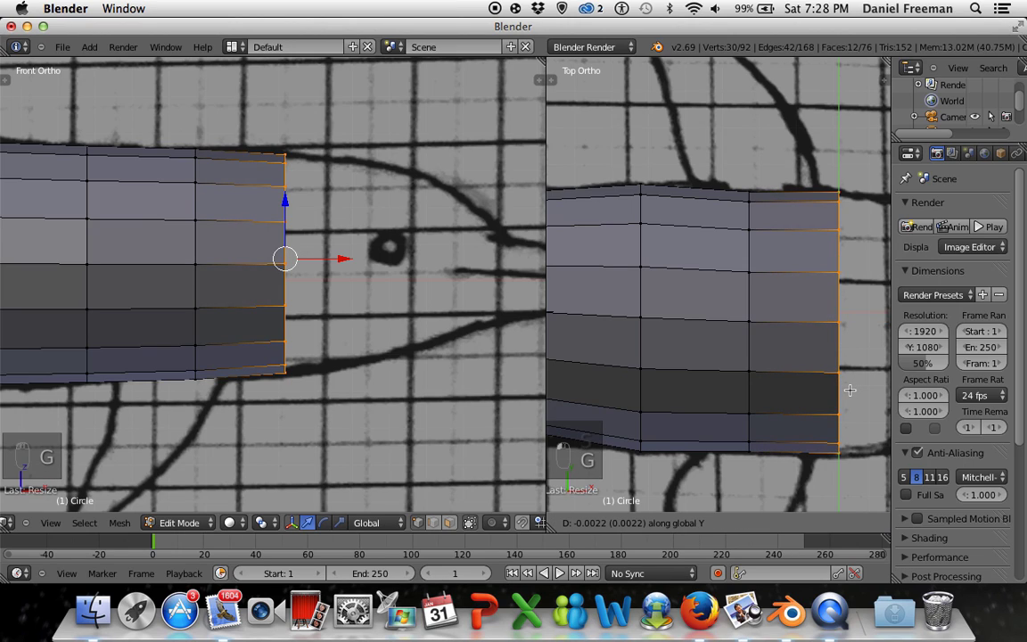
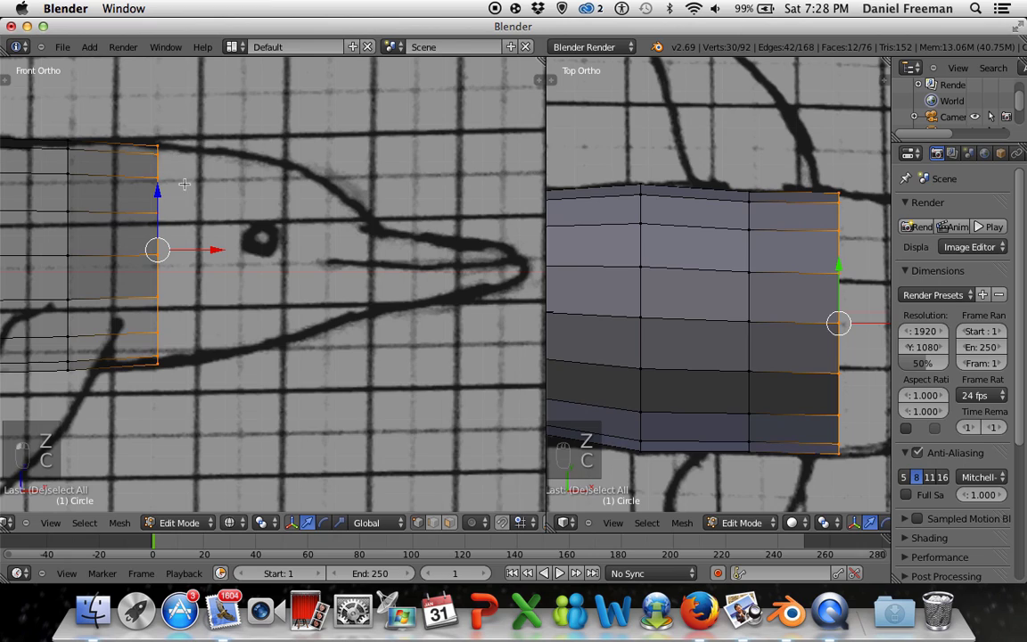
- Extrude a second section reaching the sketched eye and resize its ring to the outline
key(z)
key(e)
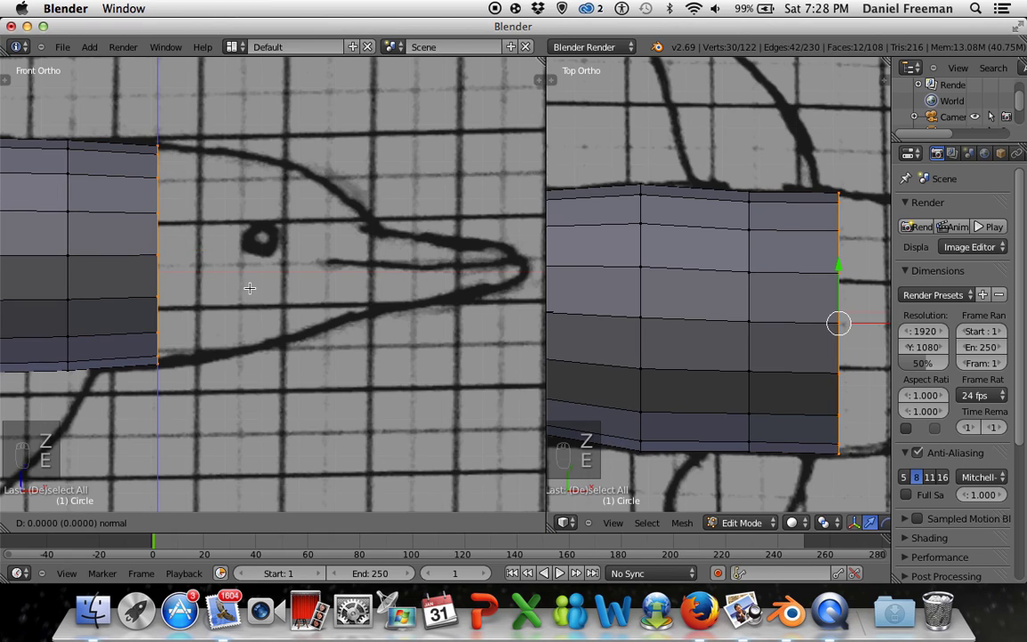
key(g)
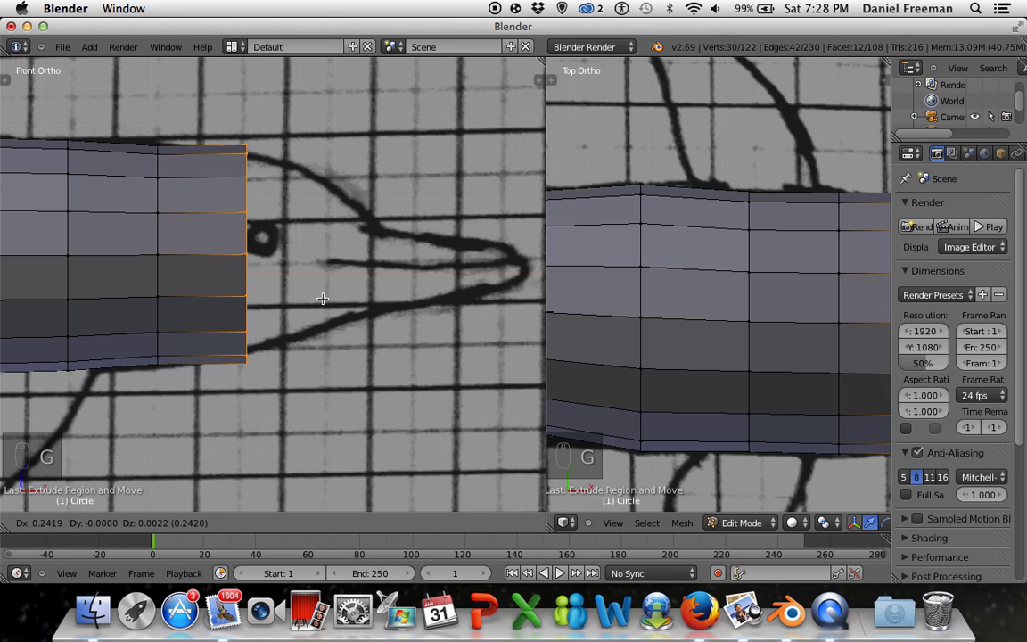
key(s)
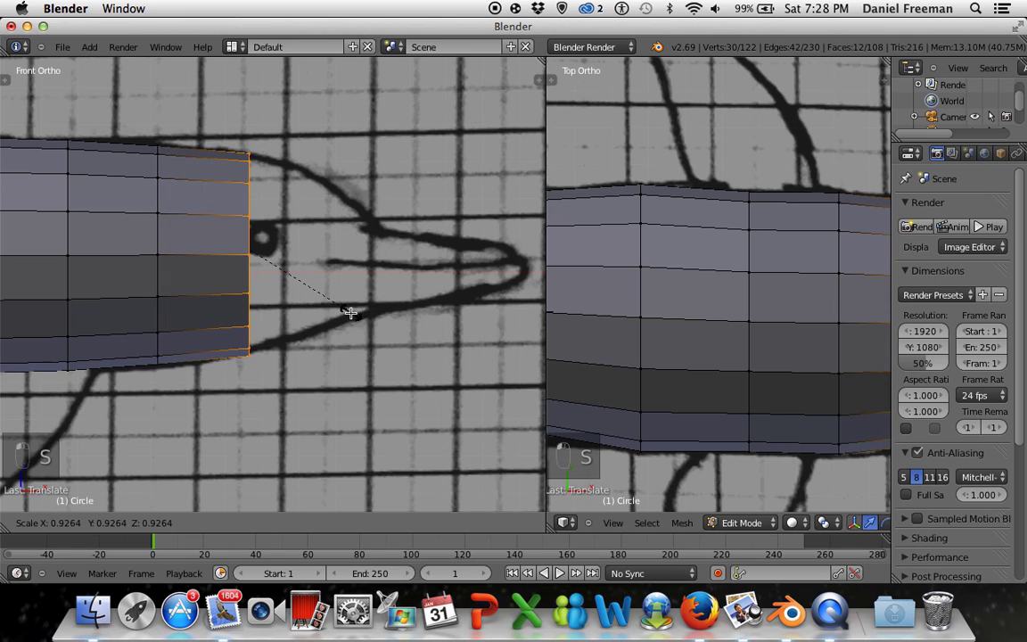
key(g)
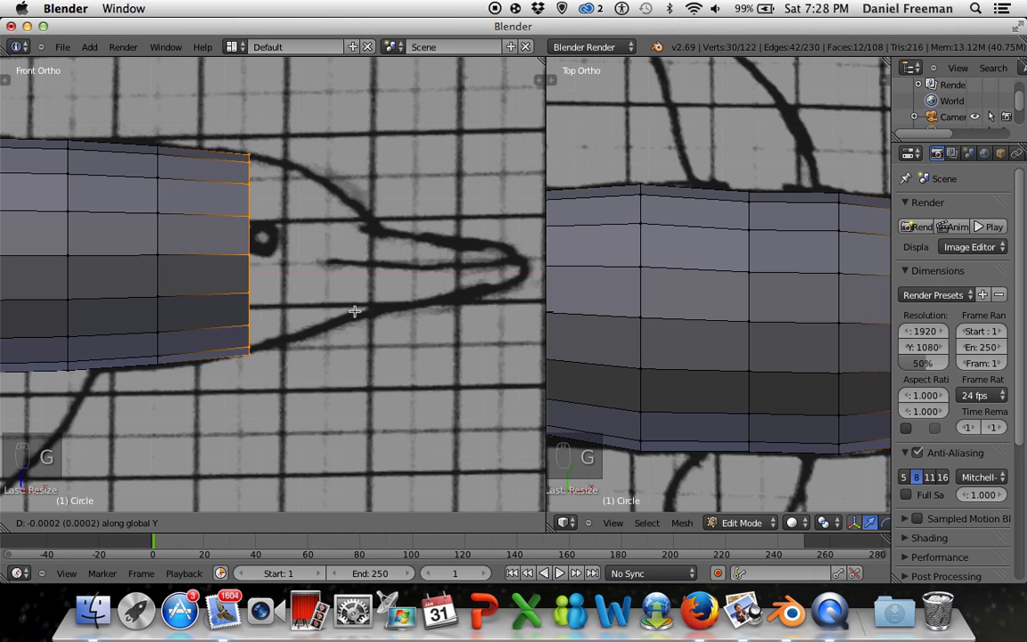
middle_click(806, 342)
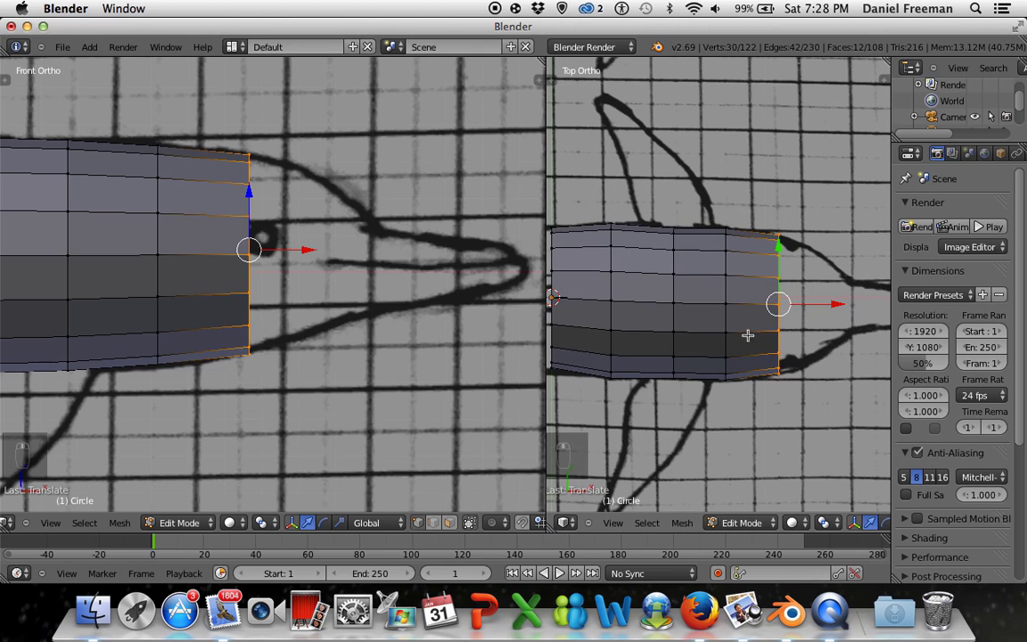
- Resize a loop across the body's middle after checking the whole object's shape
key(a)
key(c)
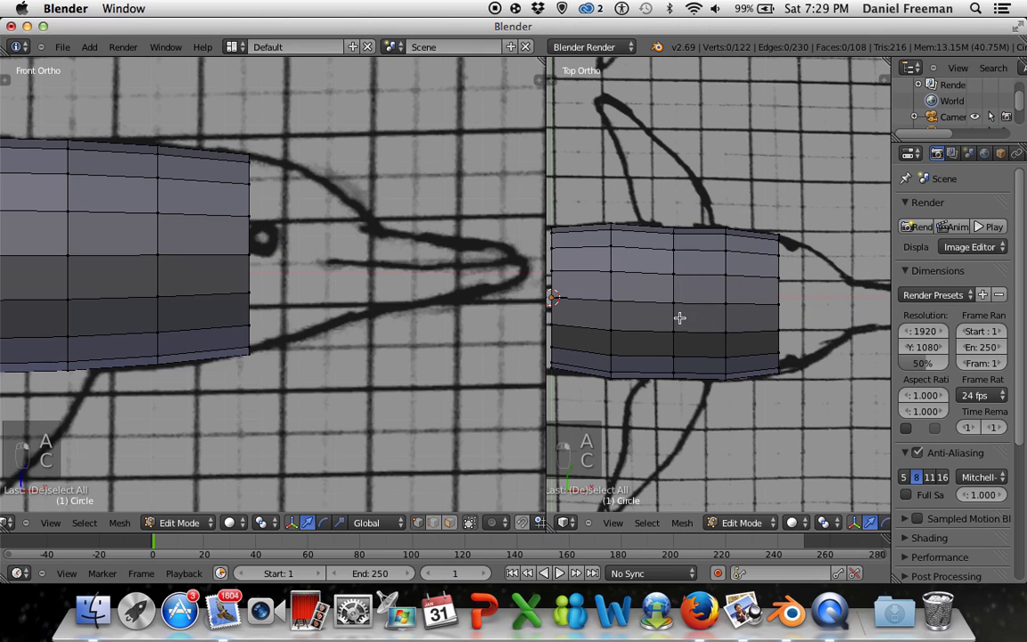
key(z)
key(c)
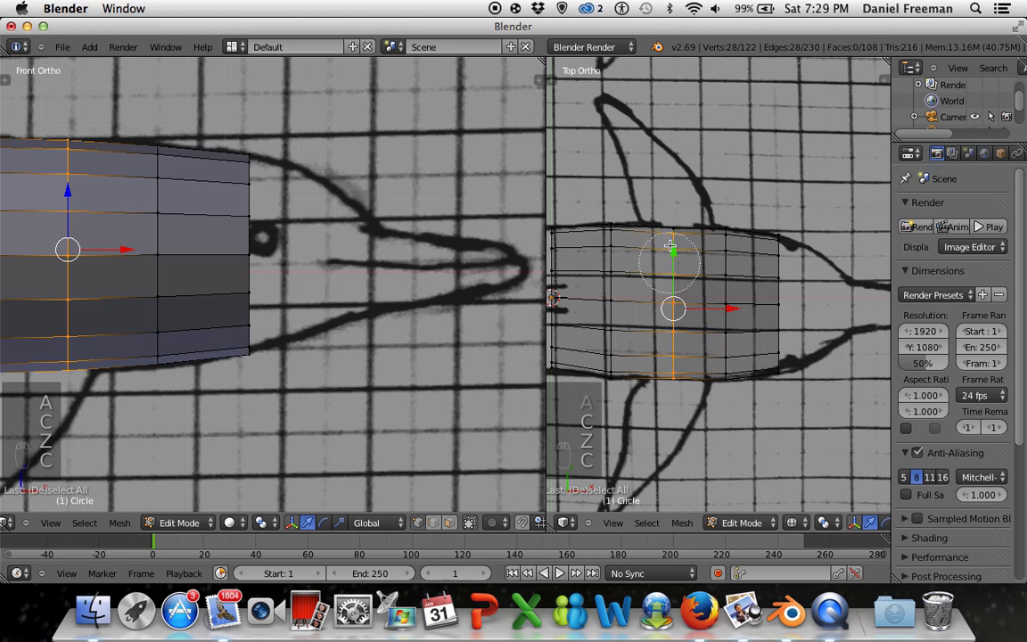
key(z)
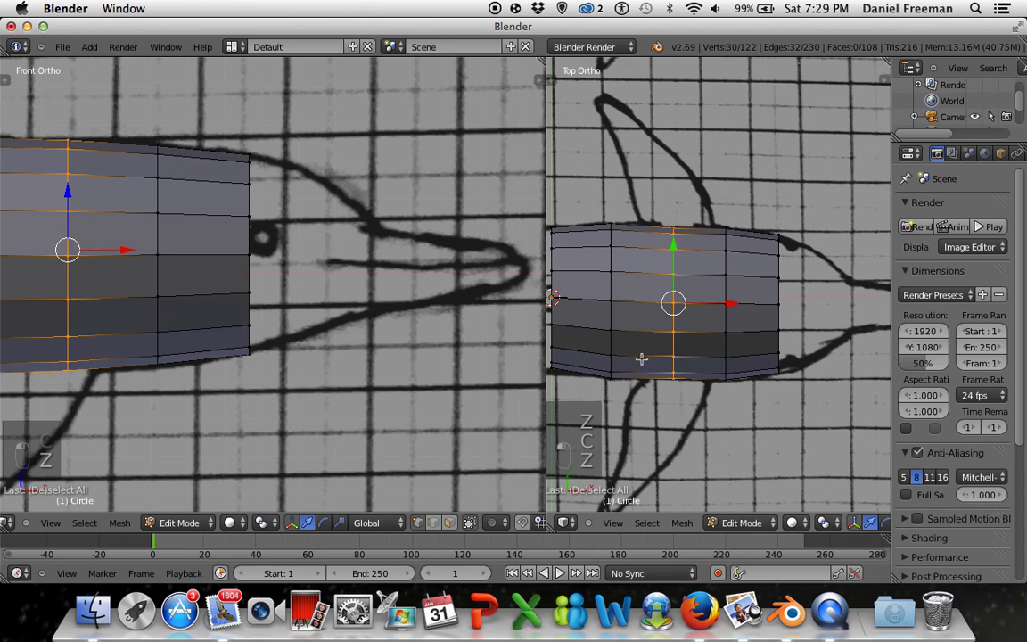
key(Tab)
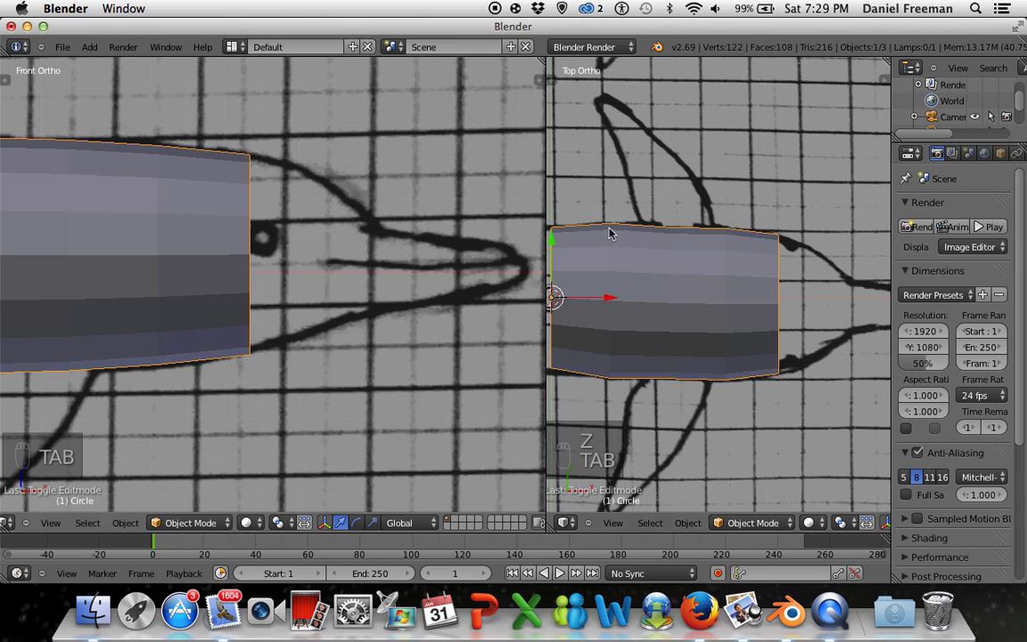
key(Tab)
key(s)
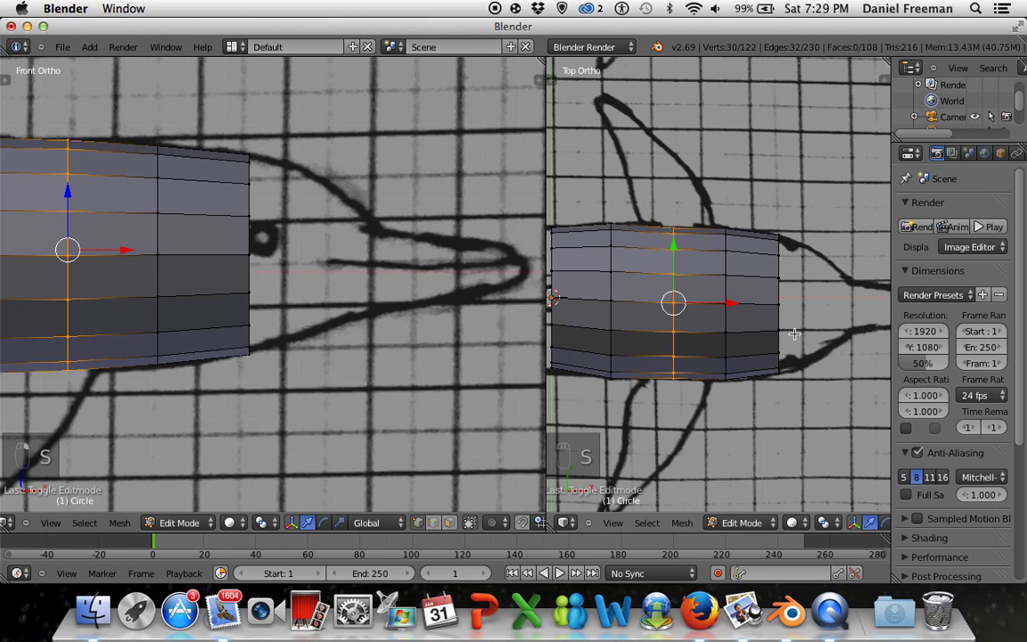
key(s)
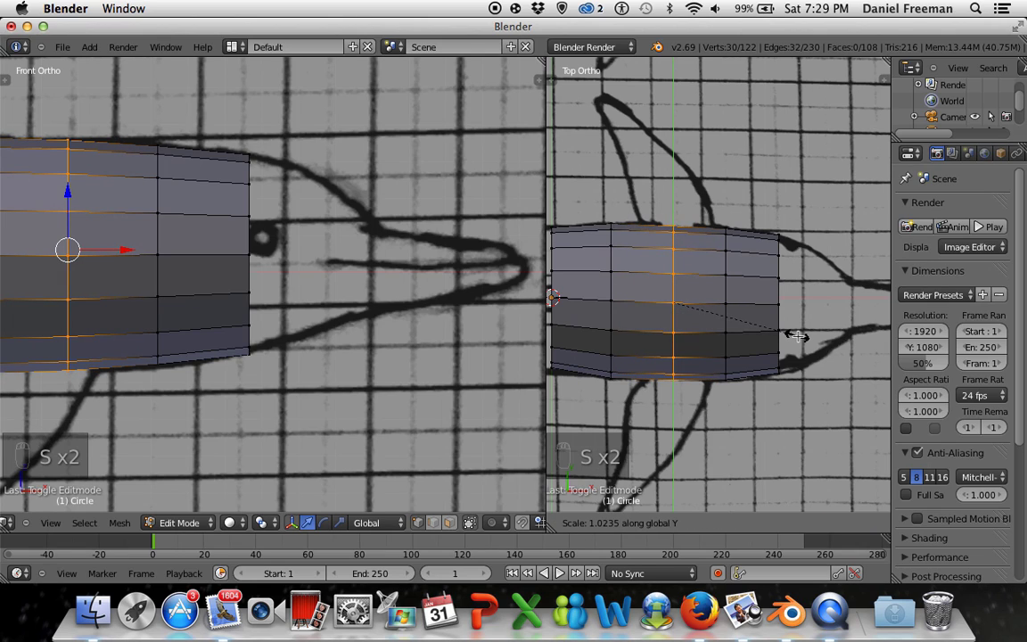
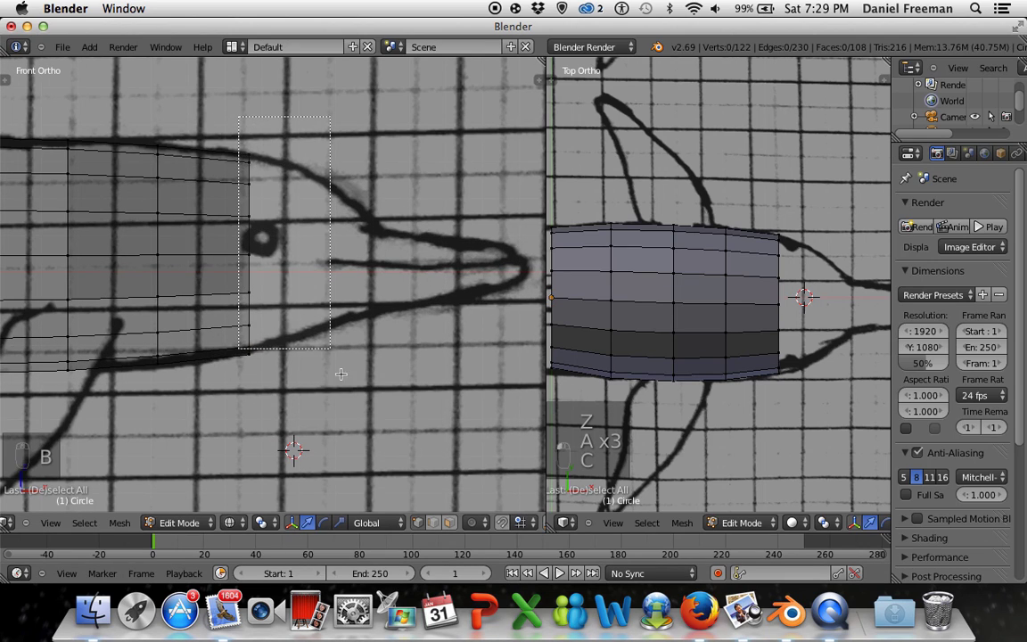
- Extrude a new ring from the end and shrink it onto the tapering tail outline
key(b)
key(z)
key(e)
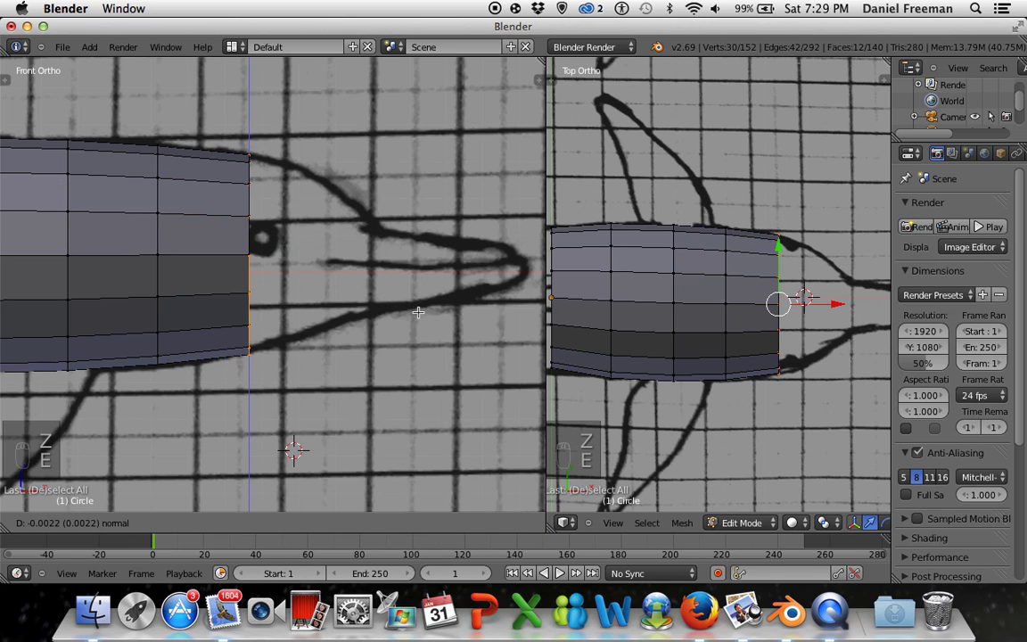
click(388, 307)
key(g)
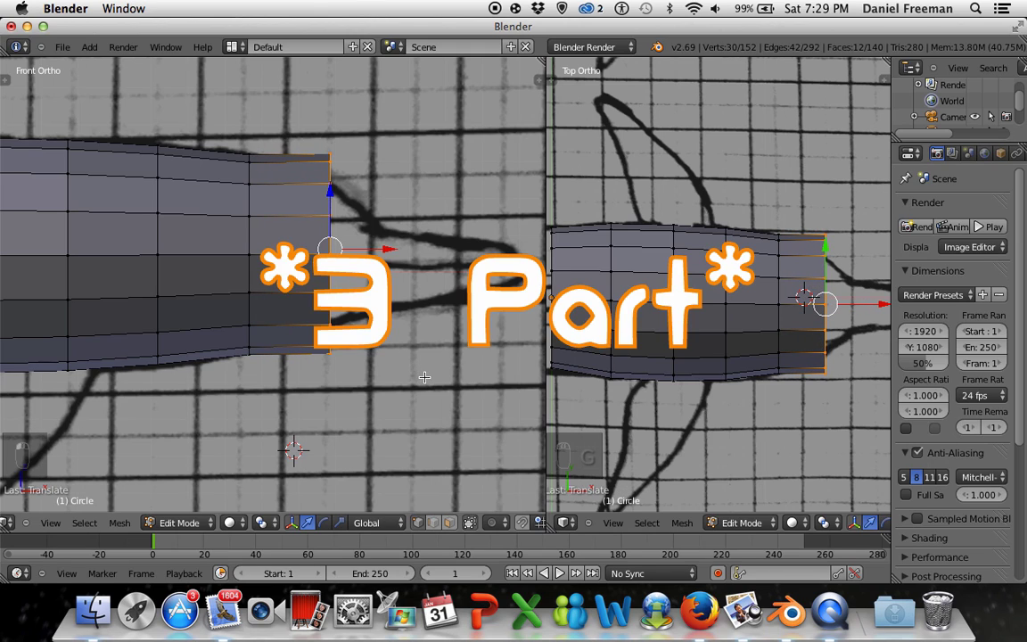
key(s)
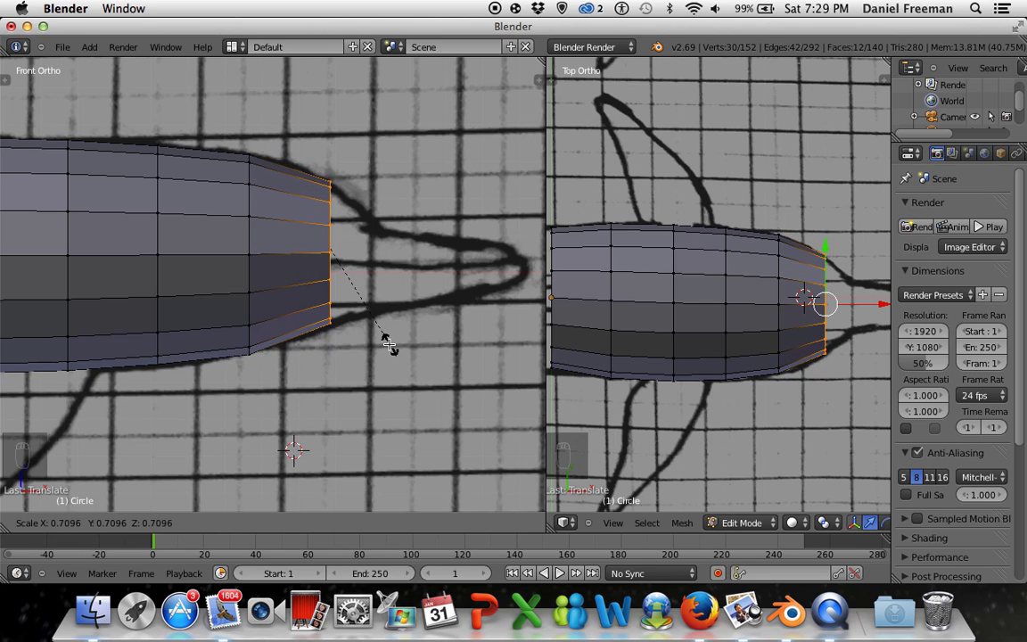
key(g)
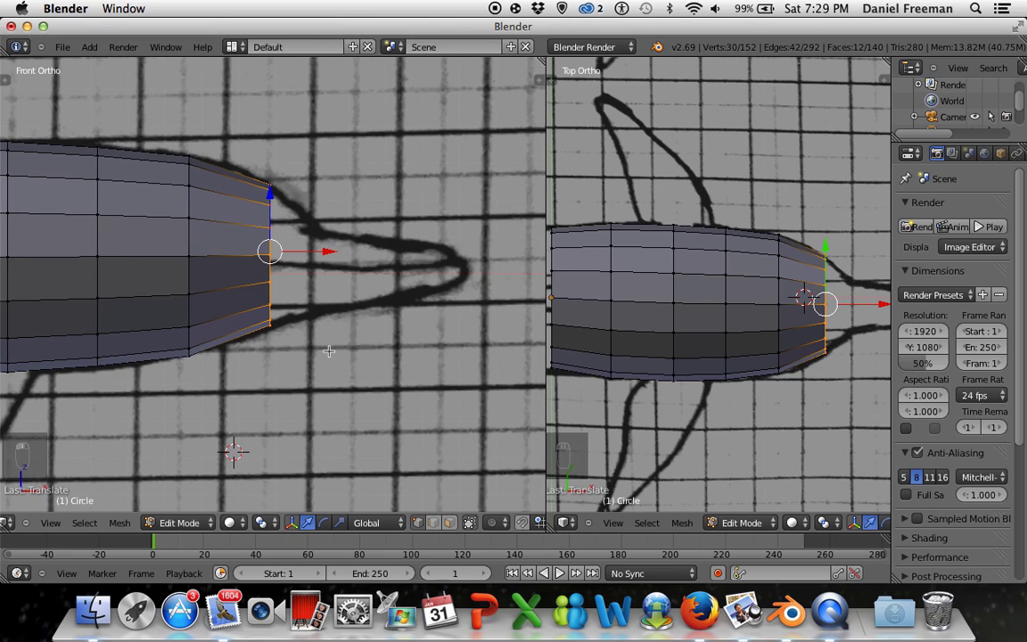
- Extrude another ring further along, narrowing its height and width separately to fit both views
key(e)
key(g)
key(s)
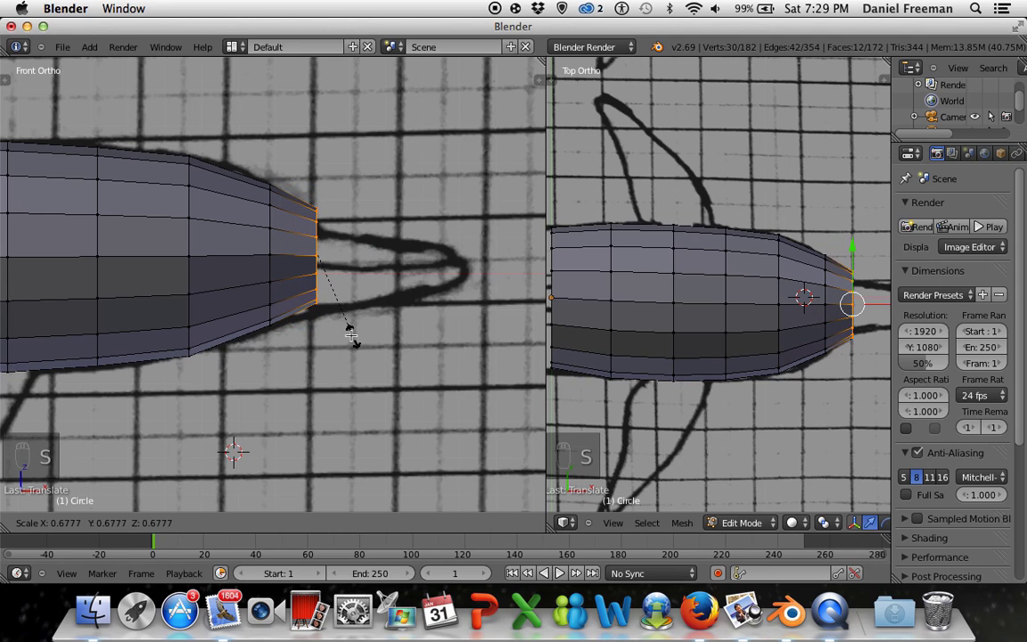
key(g)
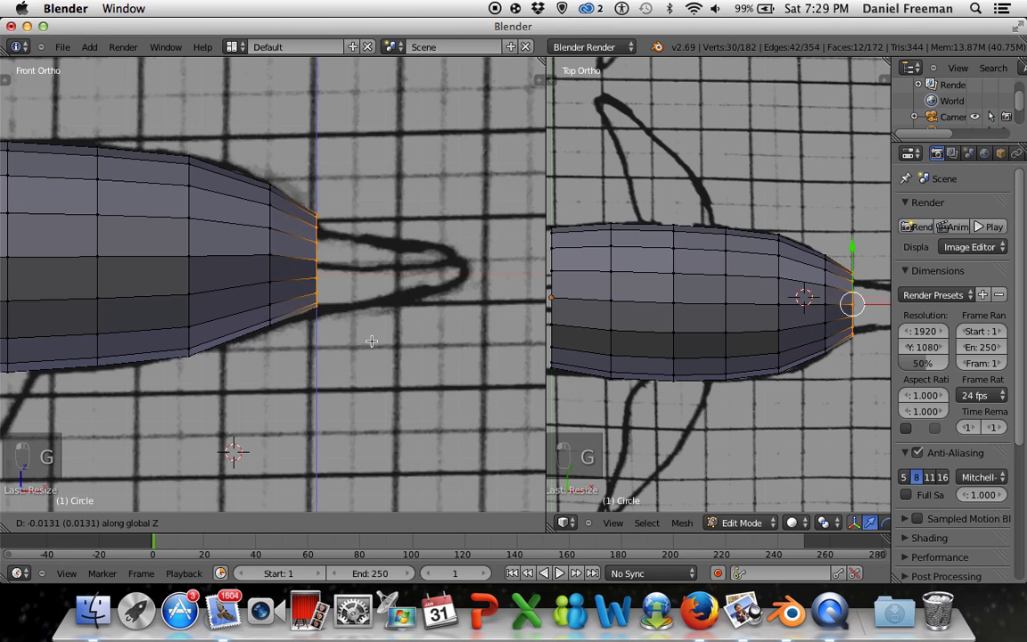
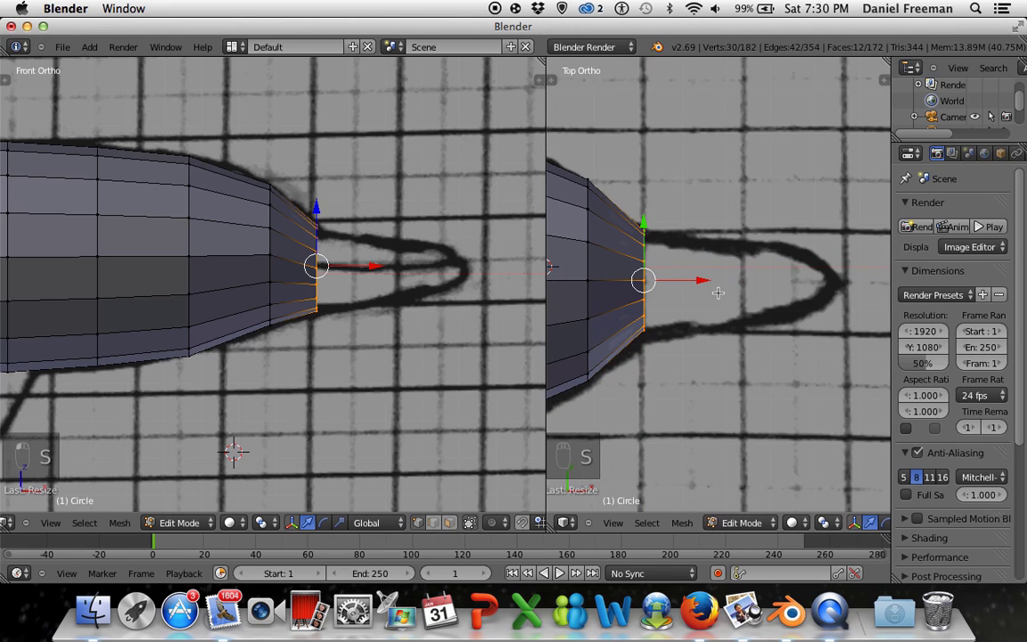
key(g)
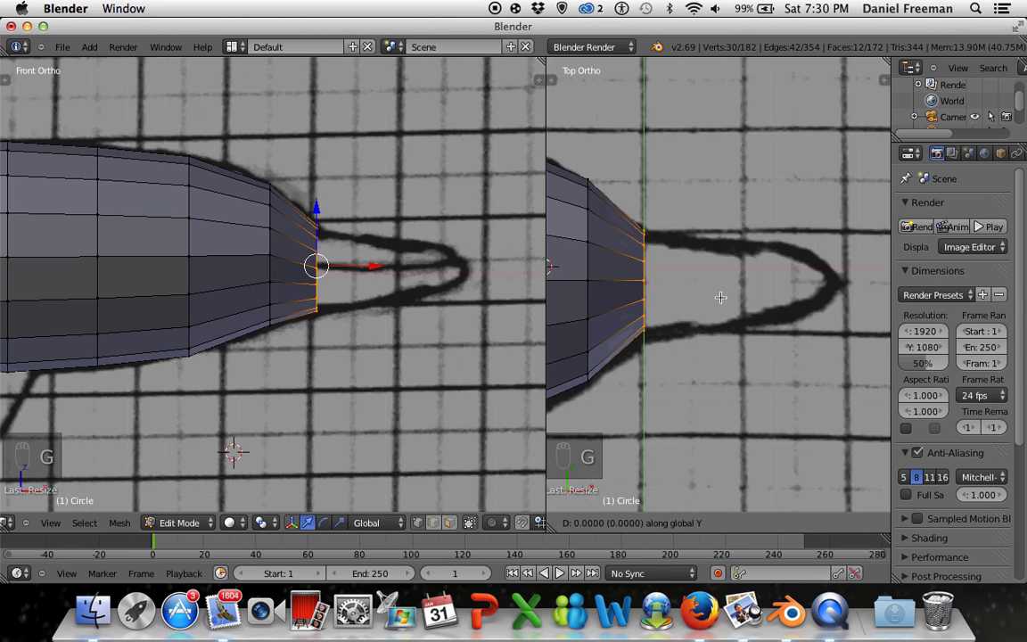
key(a)
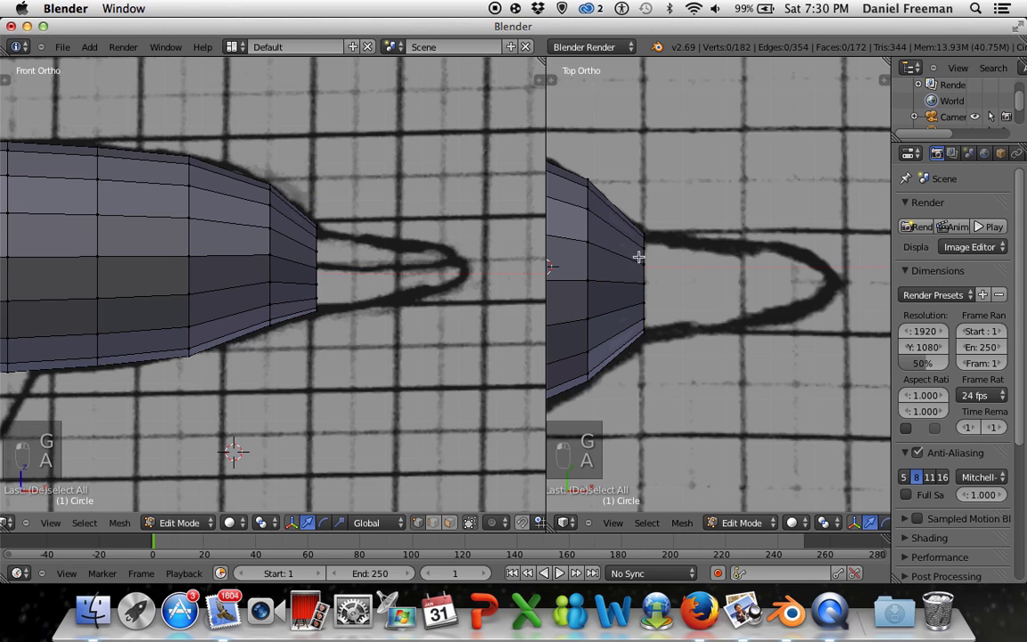
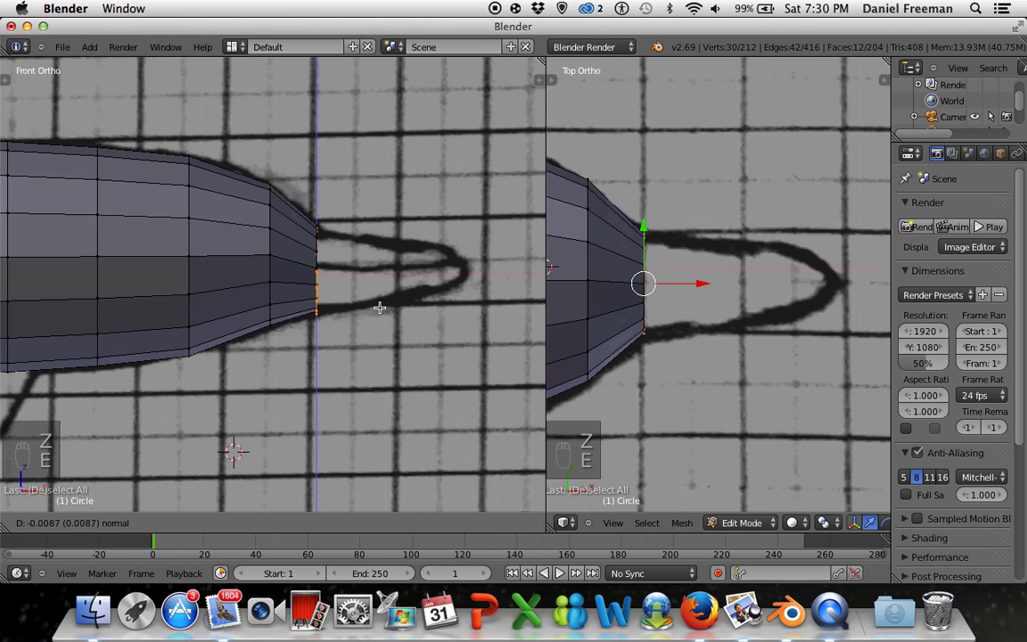
- Add two more narrowing rings along the taper, each moved out and shrunk to the outline
key(g)
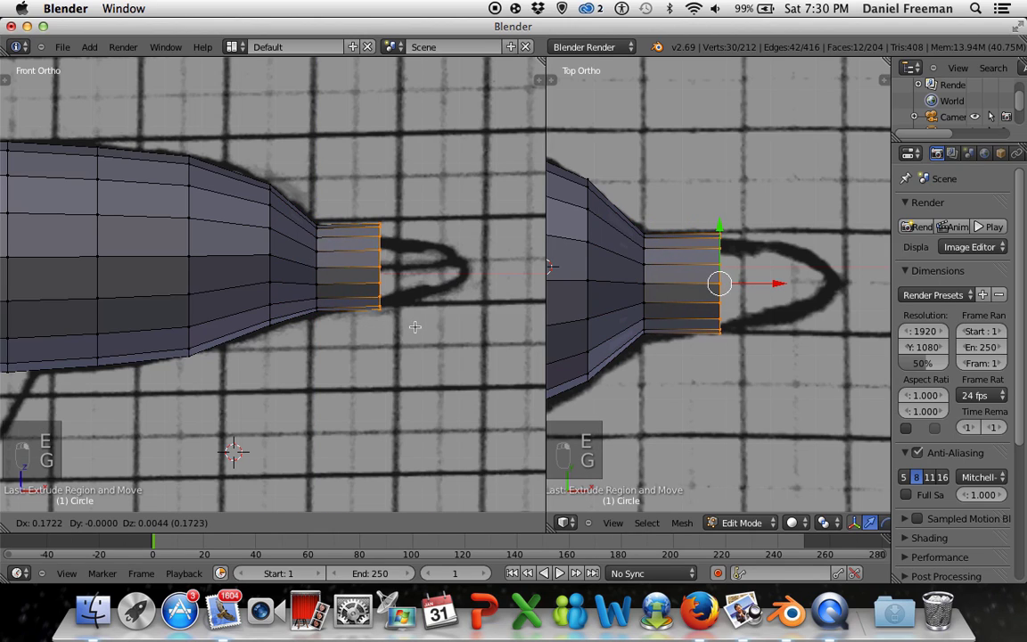
key(s)
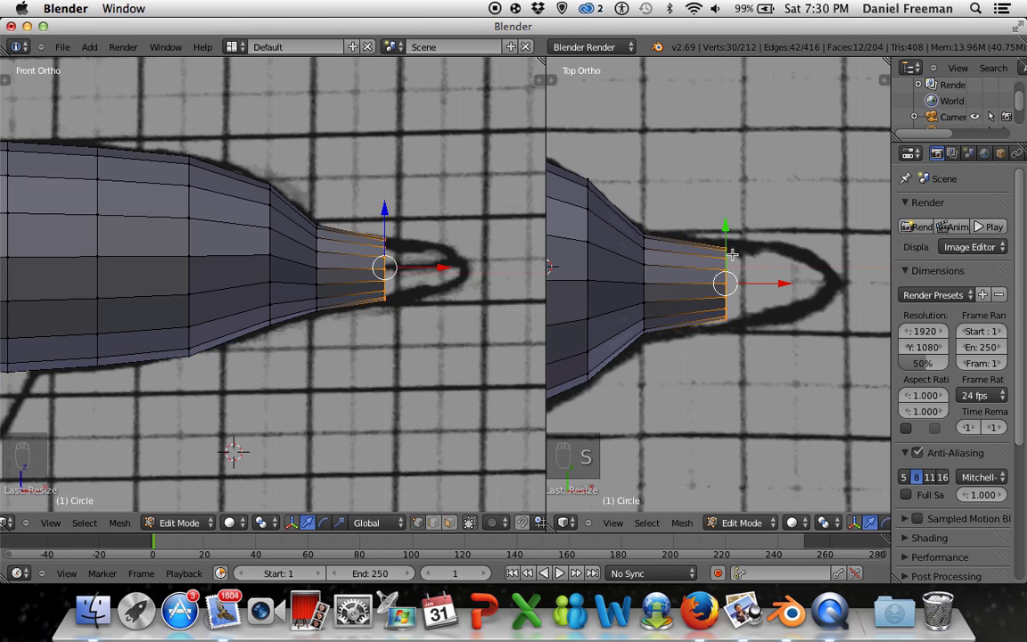
key(s)
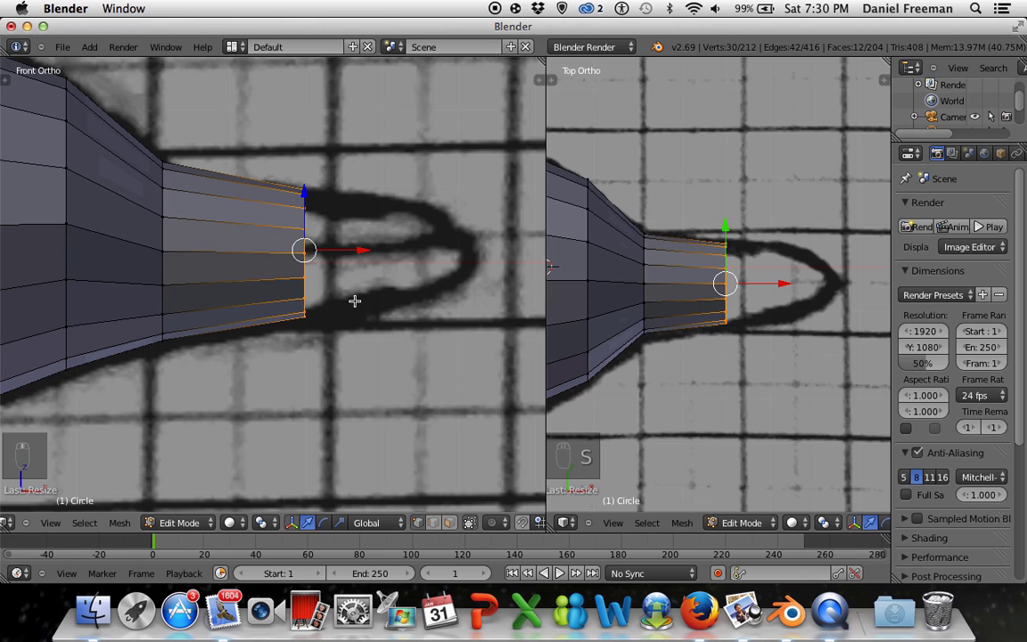
key(e)
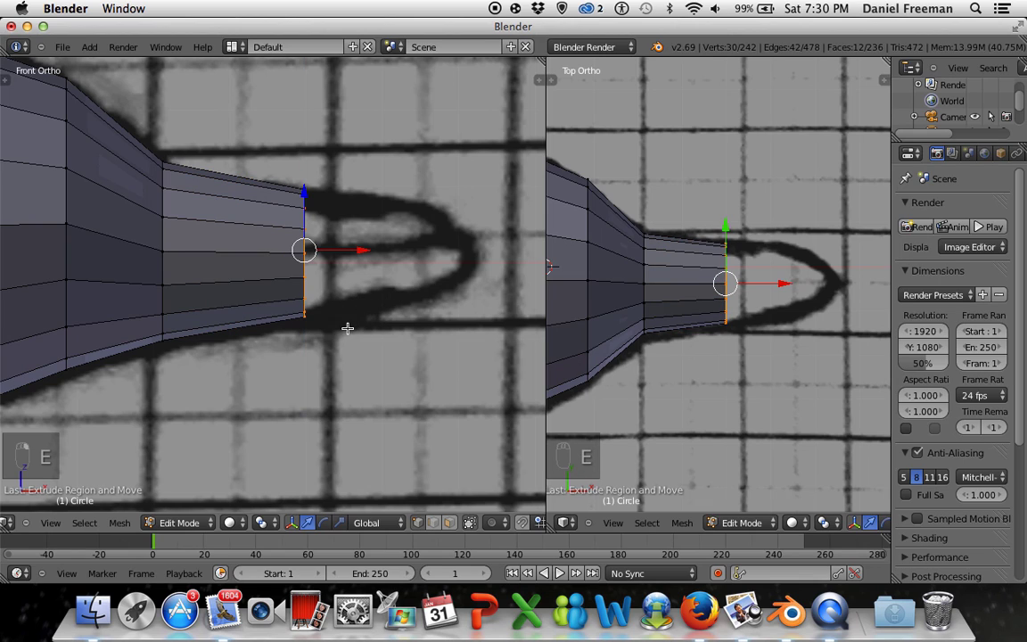
key(g)
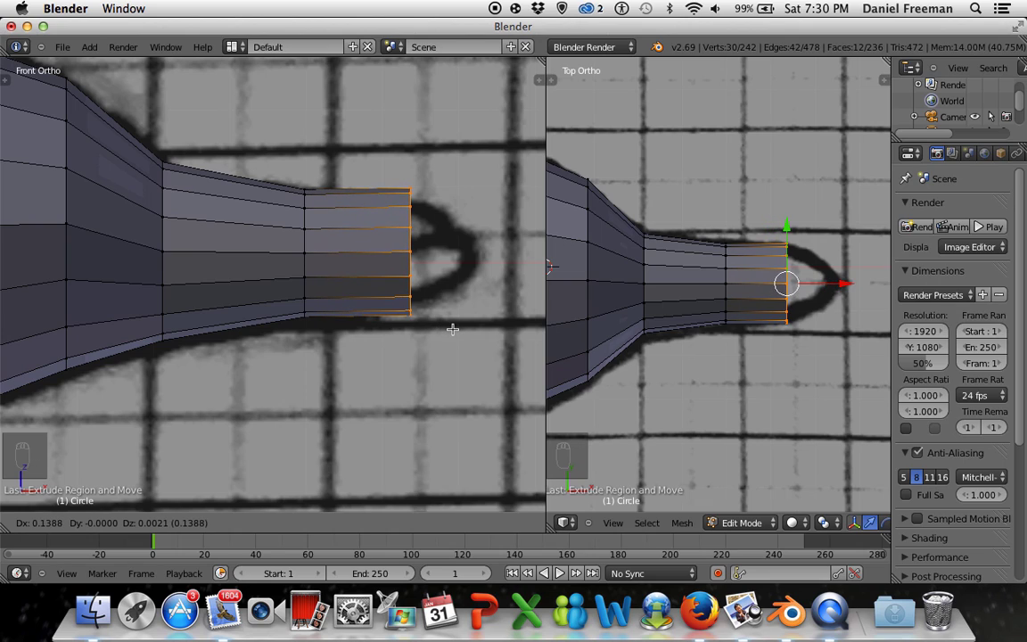
key(s)
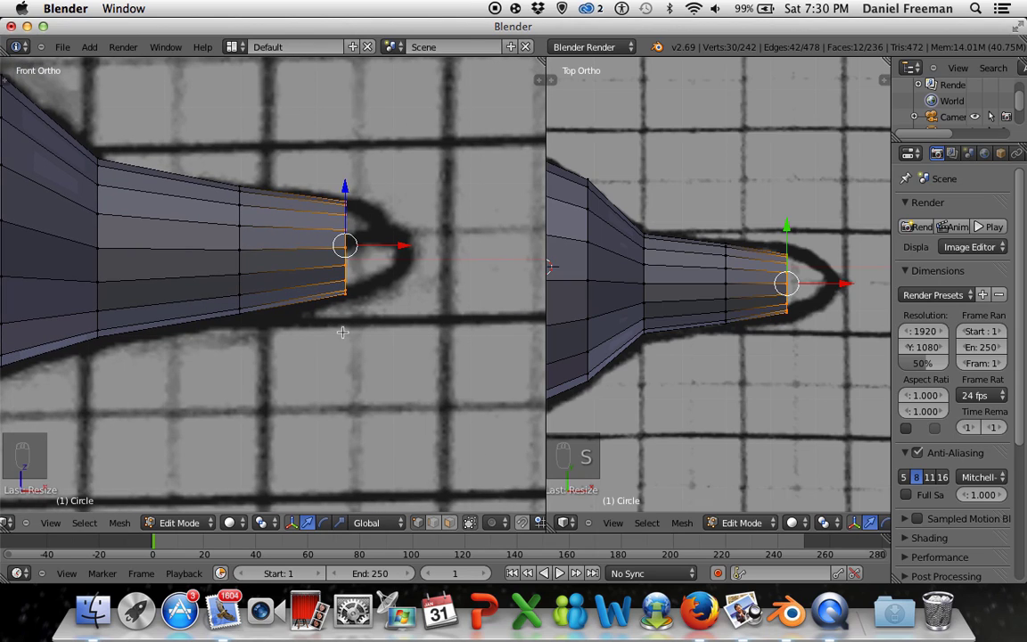
- Extrude the next ring toward the tip and narrow it in stages
key(r)
key(e)
key(g)
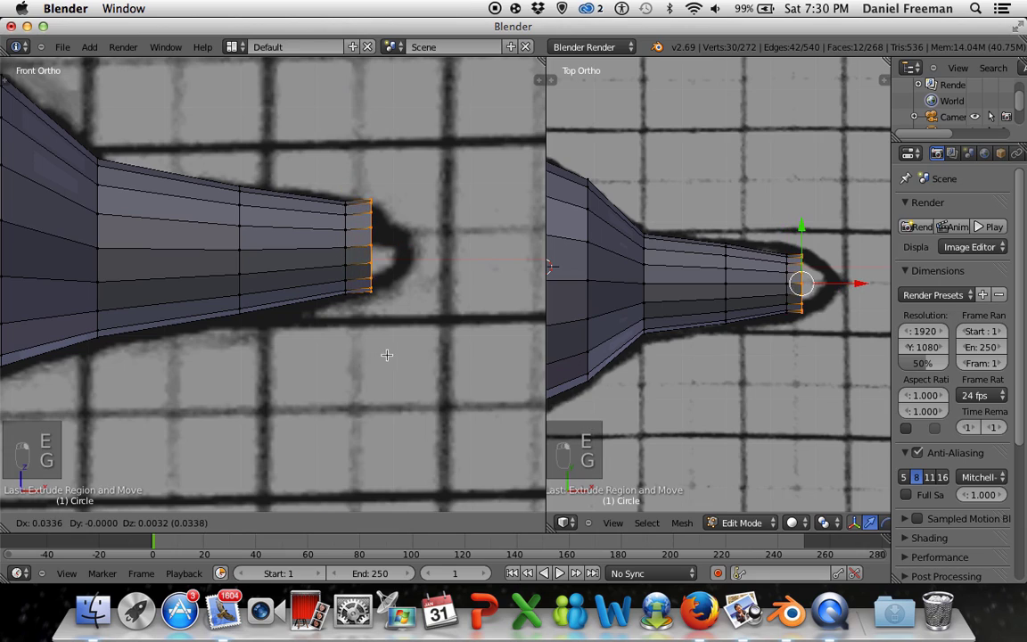
key(s)
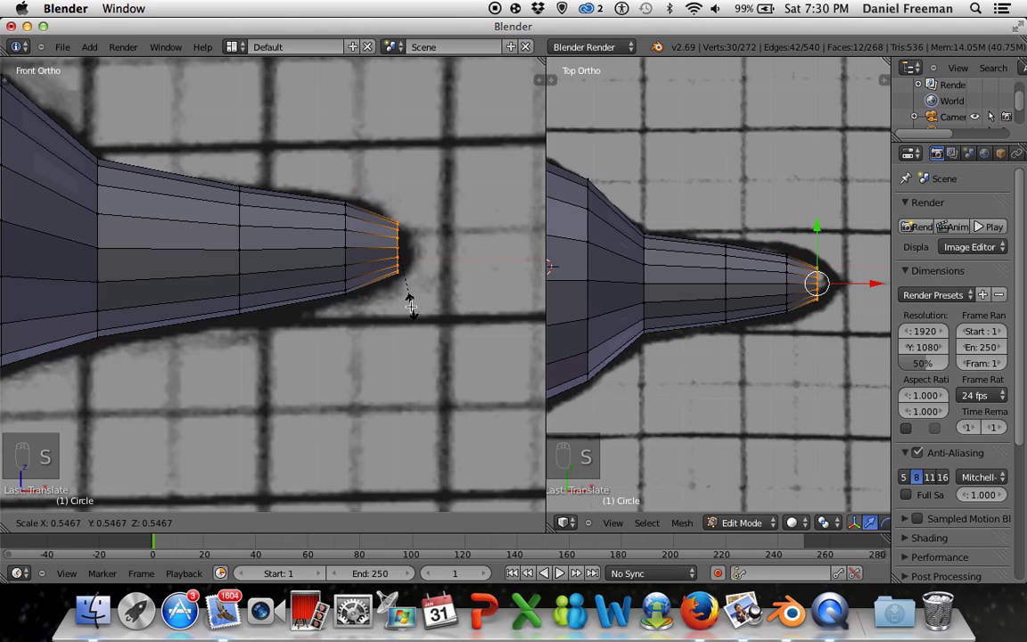
key(g)
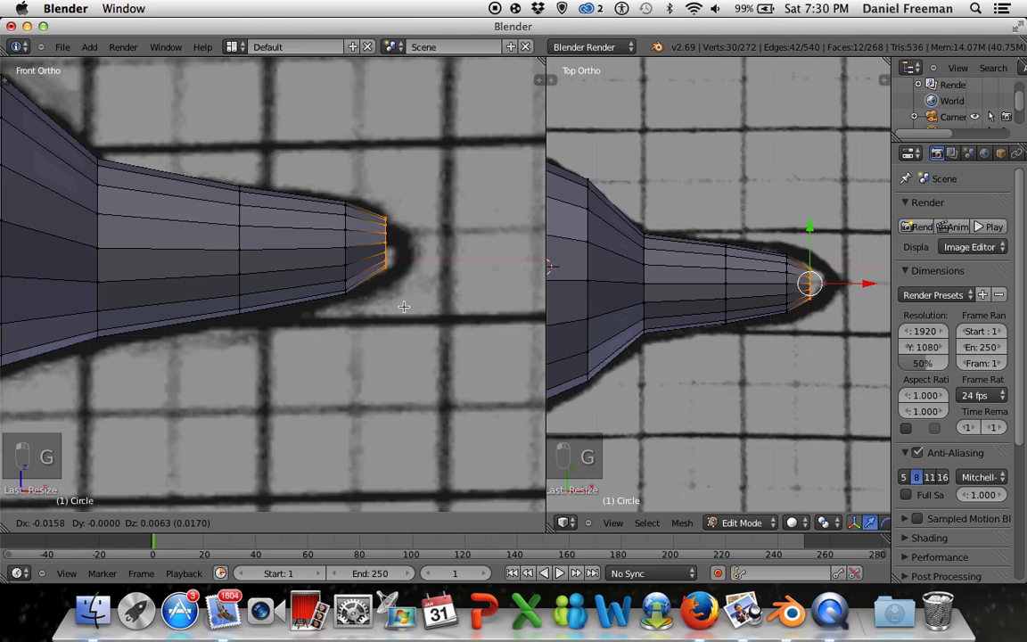
key(s)
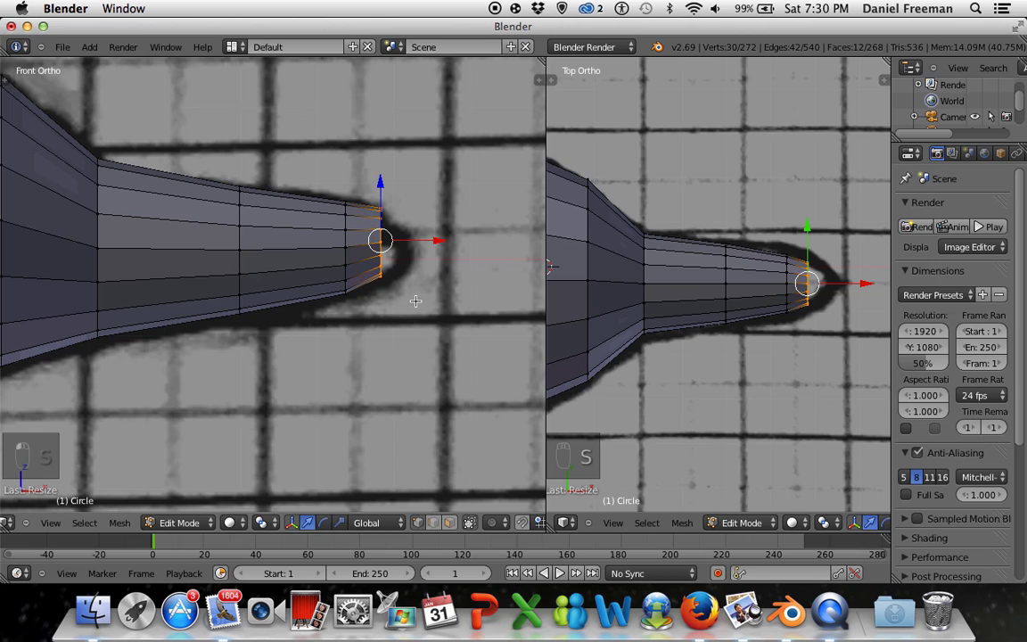
- Extrude a final ring at the tip and collapse it almost to a point
key(e)
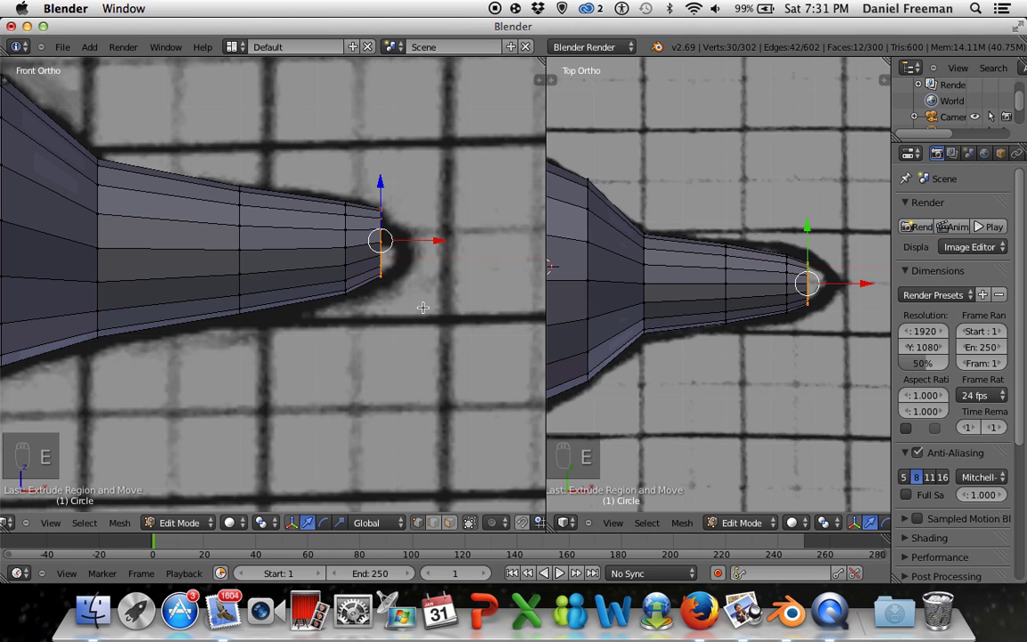
key(g)
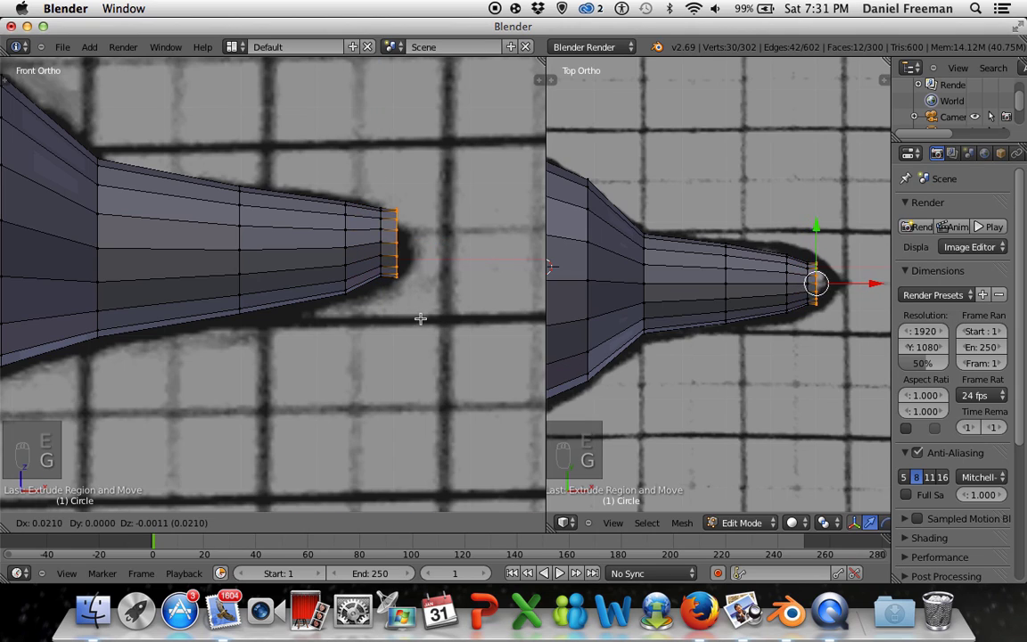
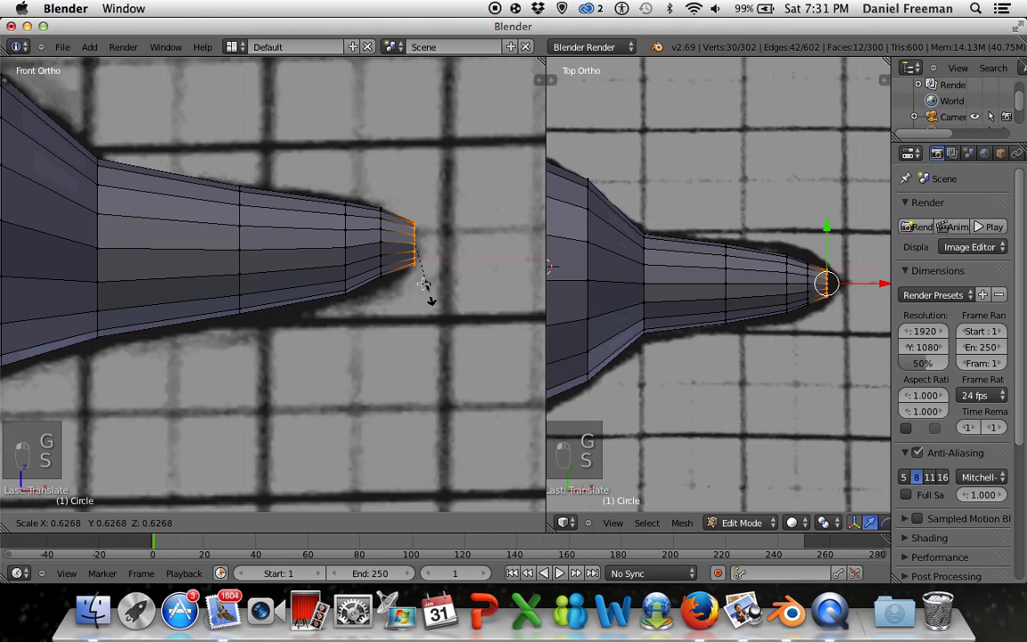
key(g)
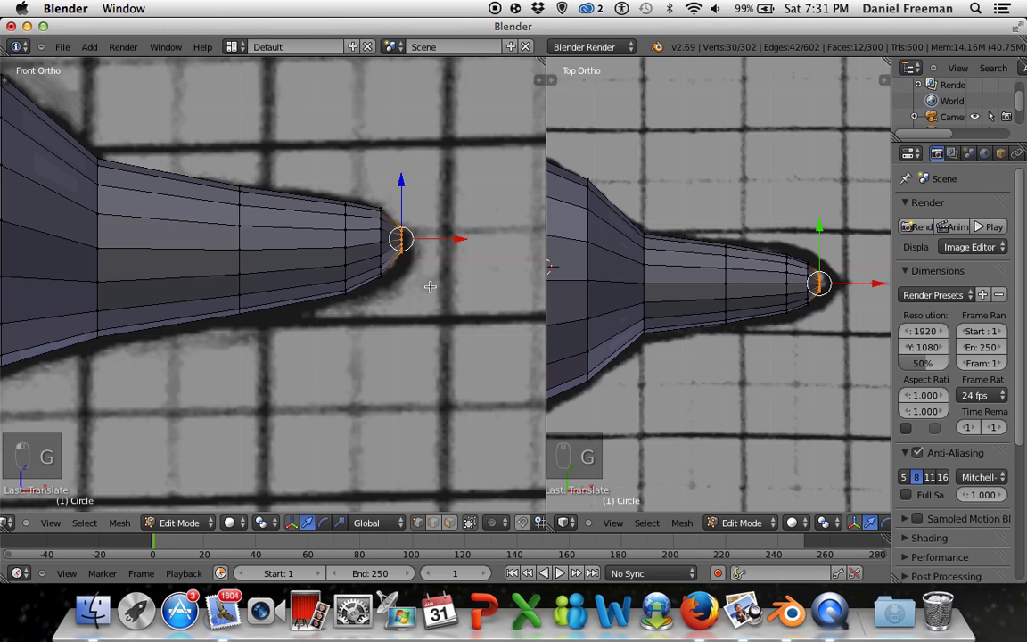
- Fill the open tip loop with a single cap face after viewing it end-on and from the front
key(f)
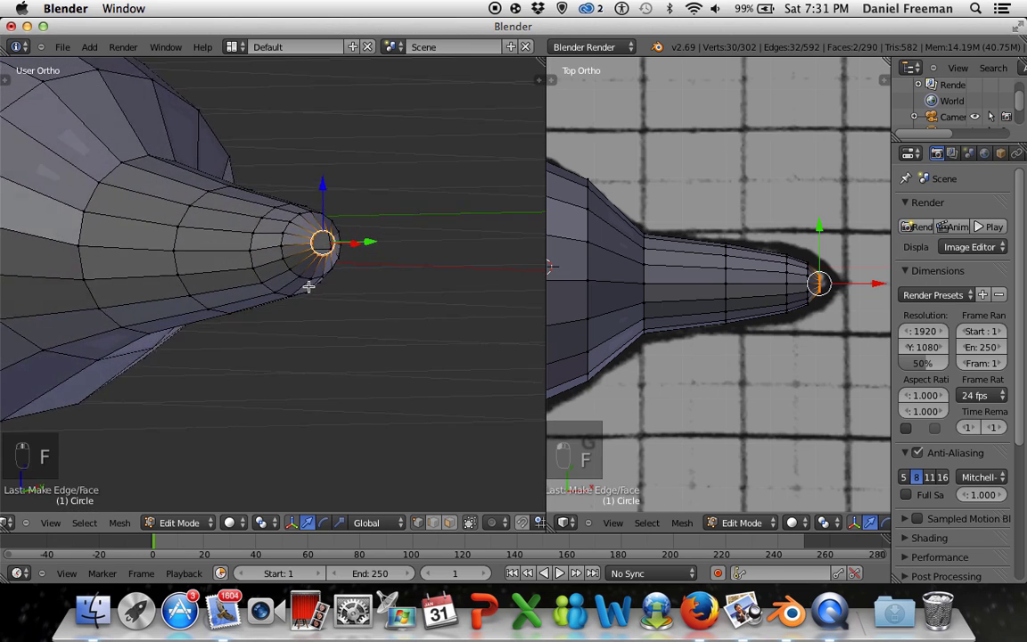
key(z)
key(KP_3)
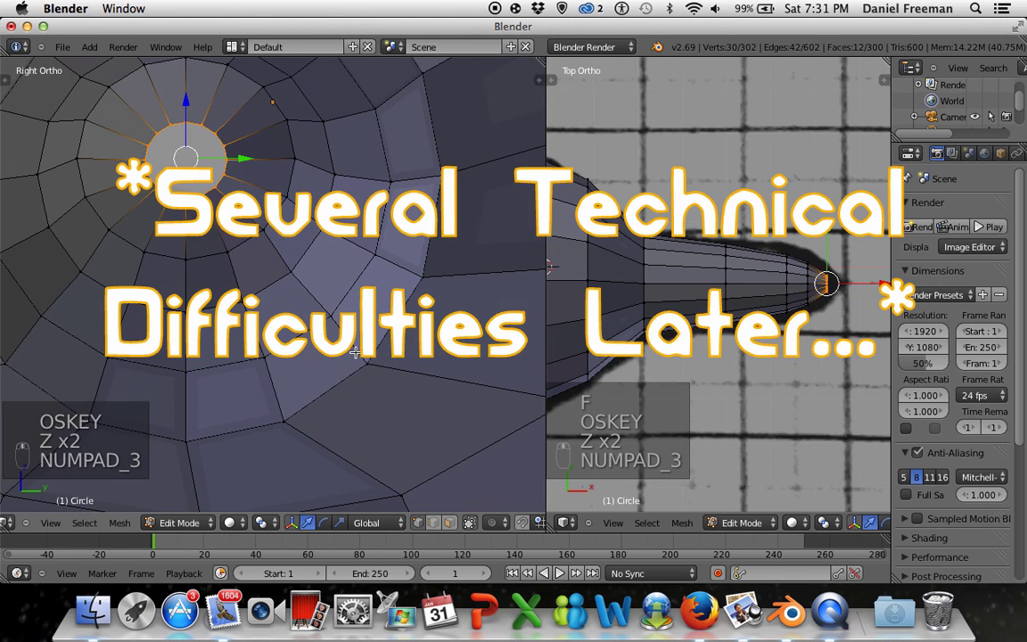
key(KP_1)
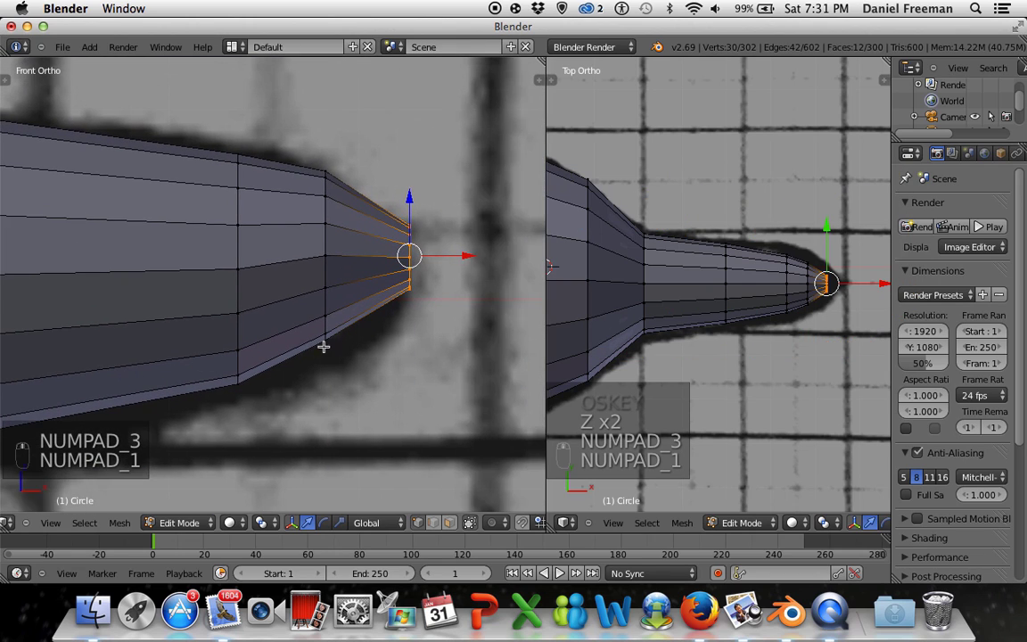
key(g)
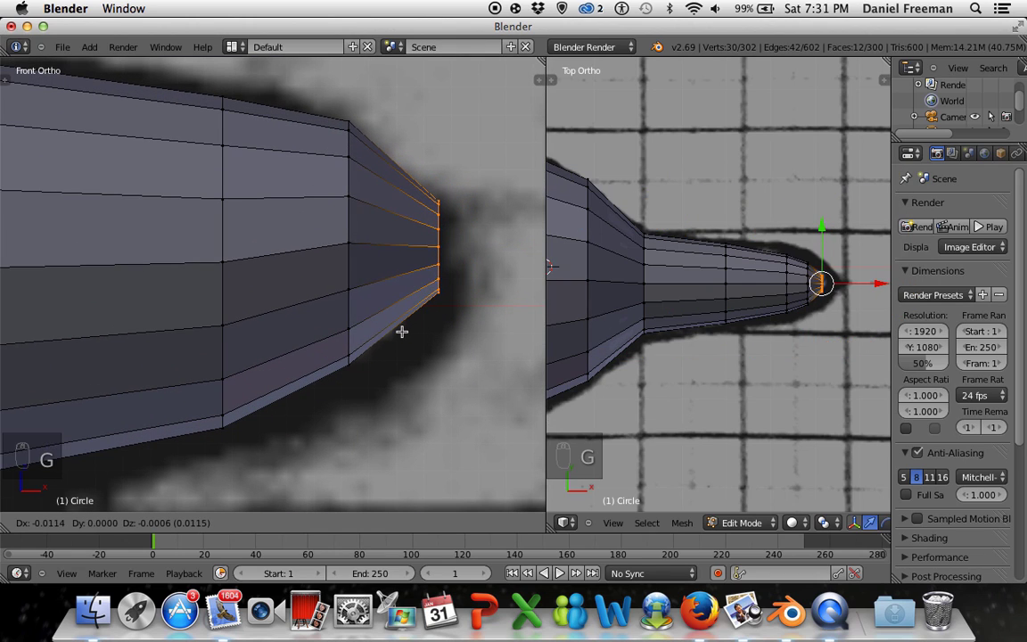
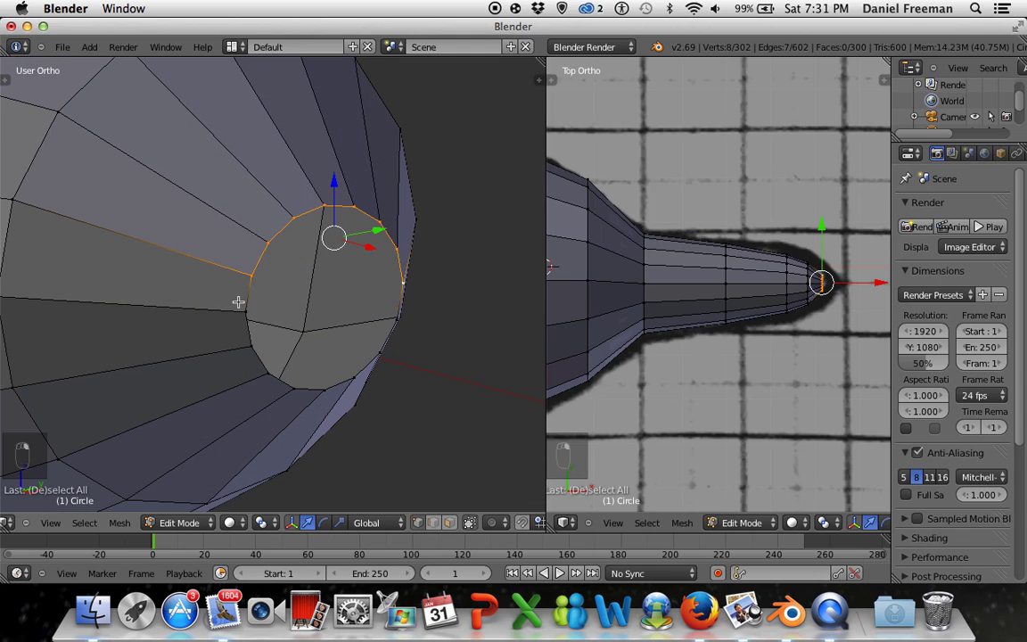
key(f)
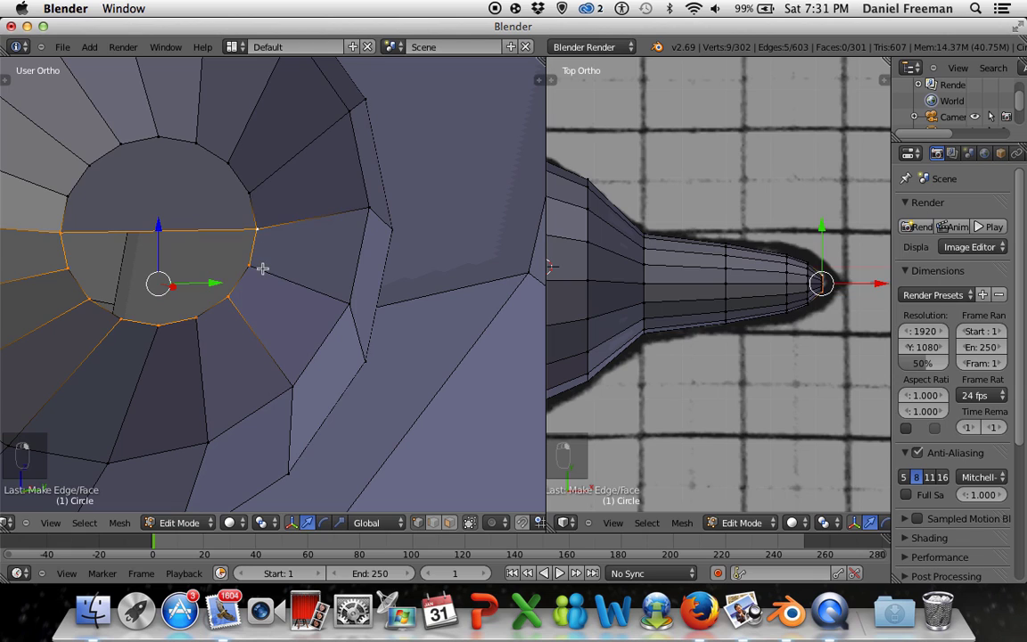
- Orbit around the capped snout and settle back on a close front view of the tip
key(f)
key(z)
middle_click(219, 314)
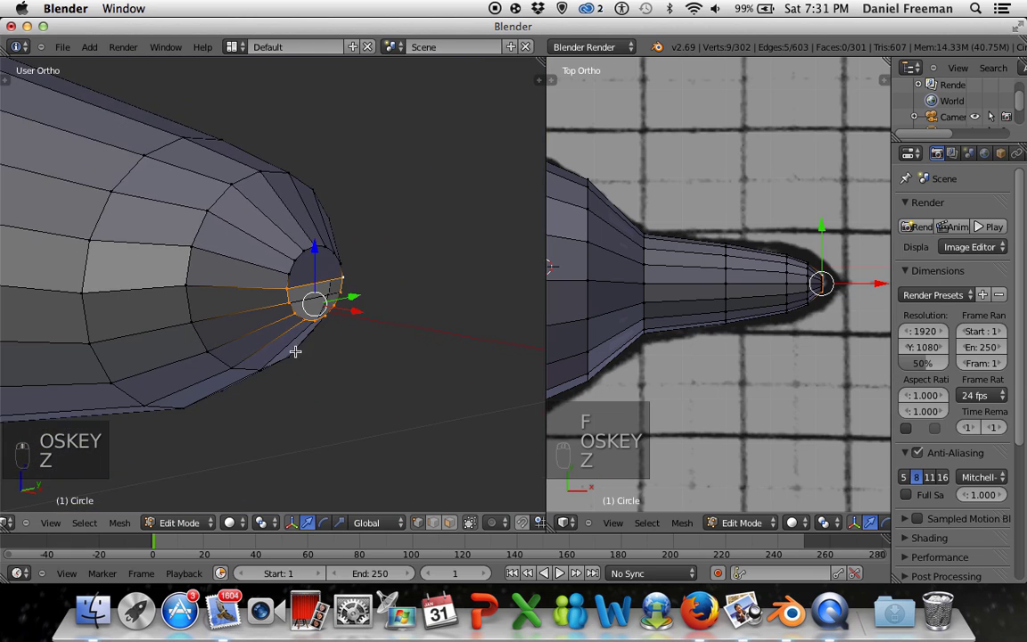
key(KP_3)
key(KP_1)
key(KP_1)
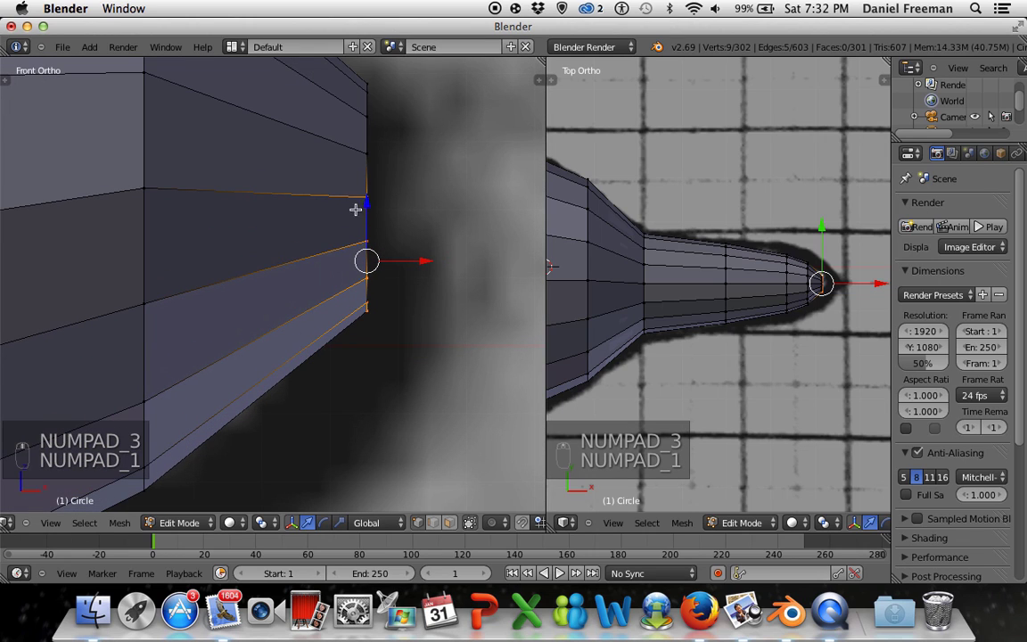
- Select the whole body, run Remove Doubles from the tool shelf to merge 126 vertices, then deselect
key(a)
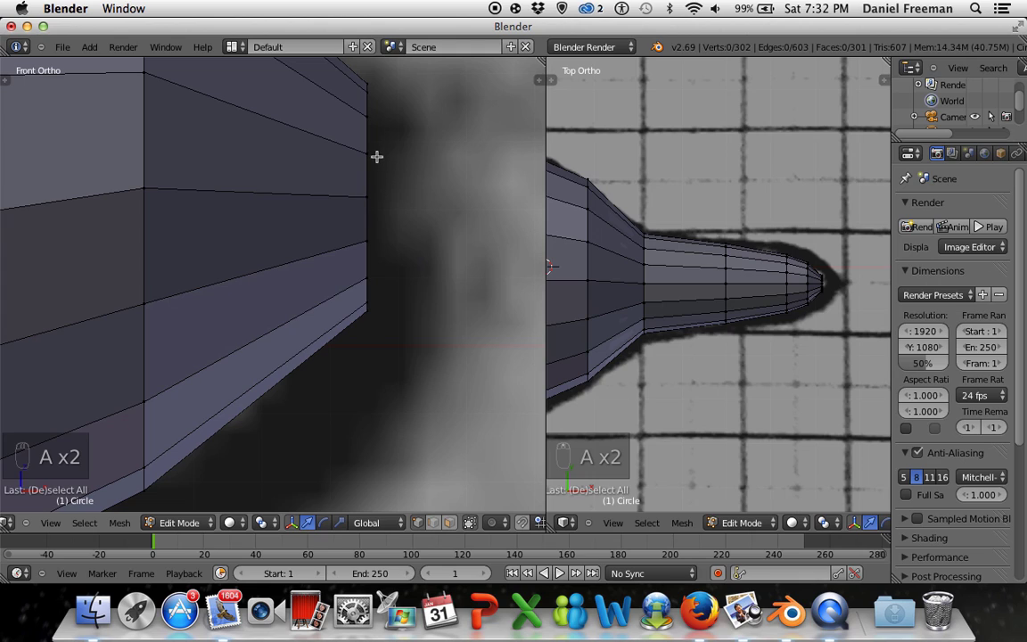
key(a)
key(a)
key(a)
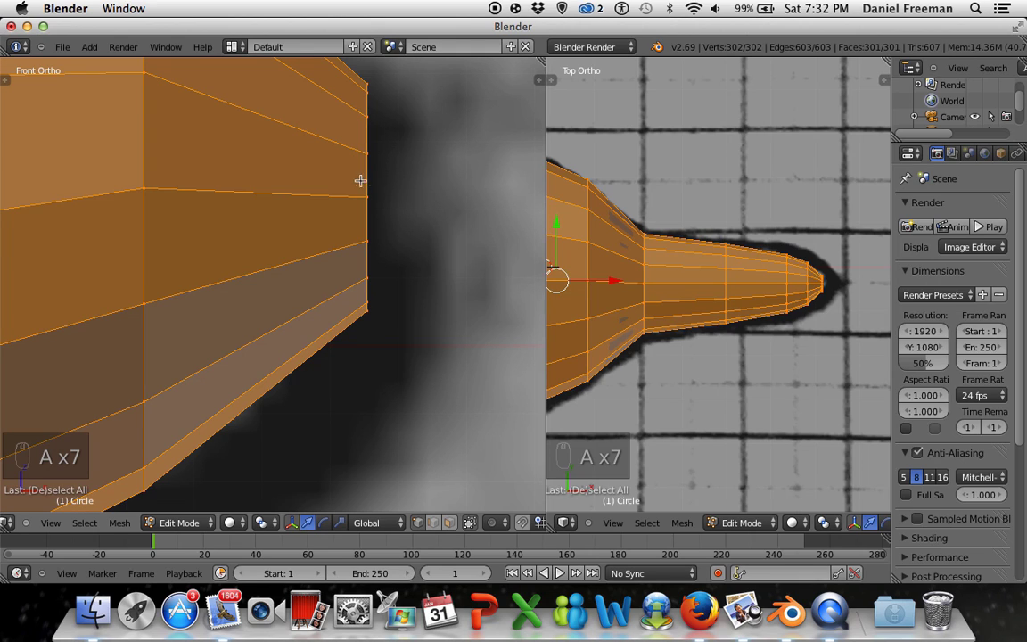
key(t)
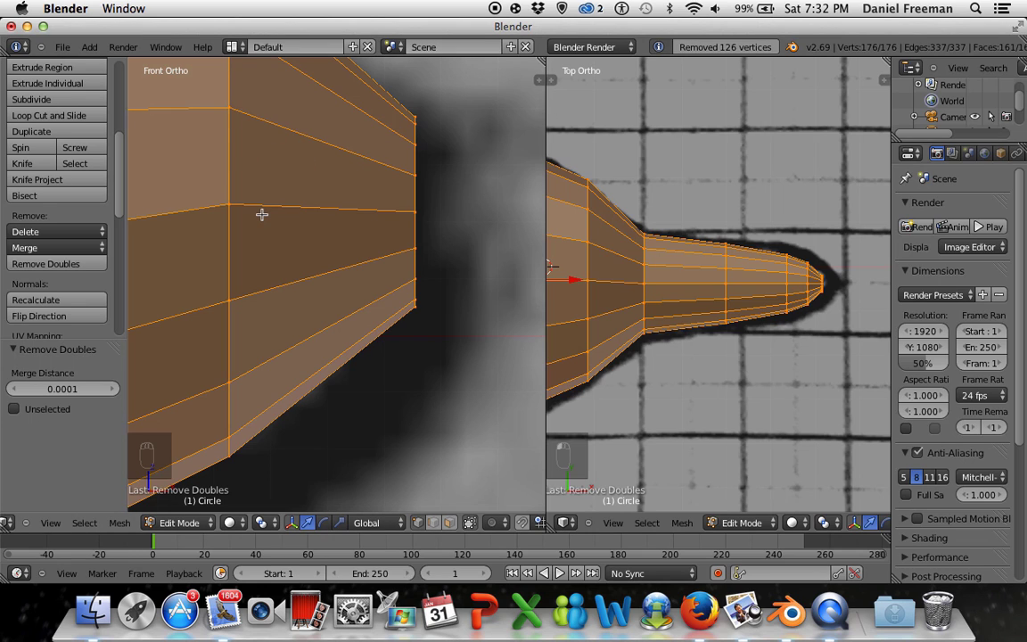
key(n)
key(n)
key(t)
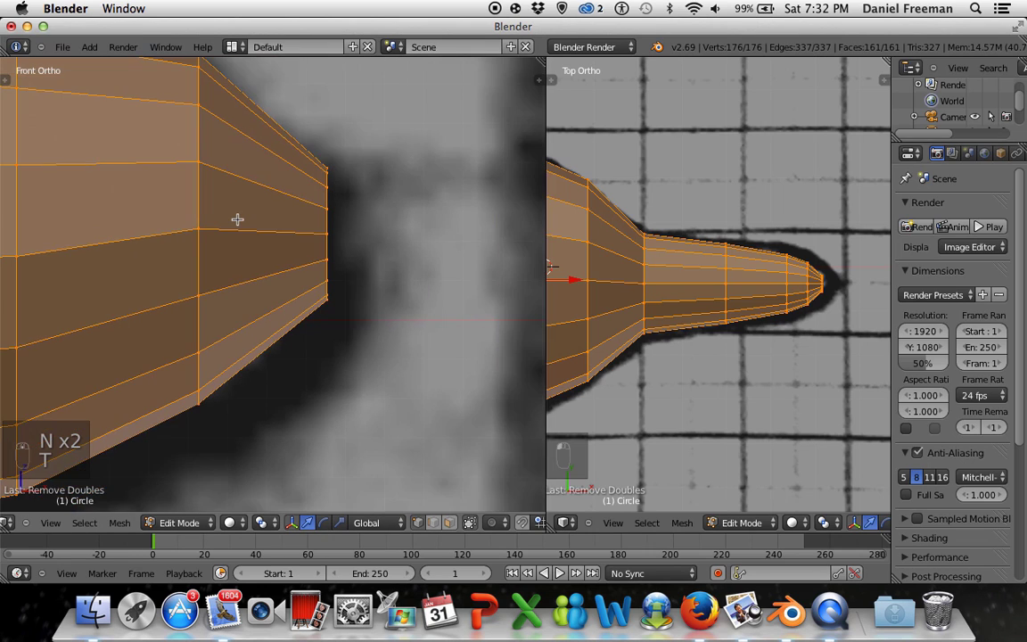
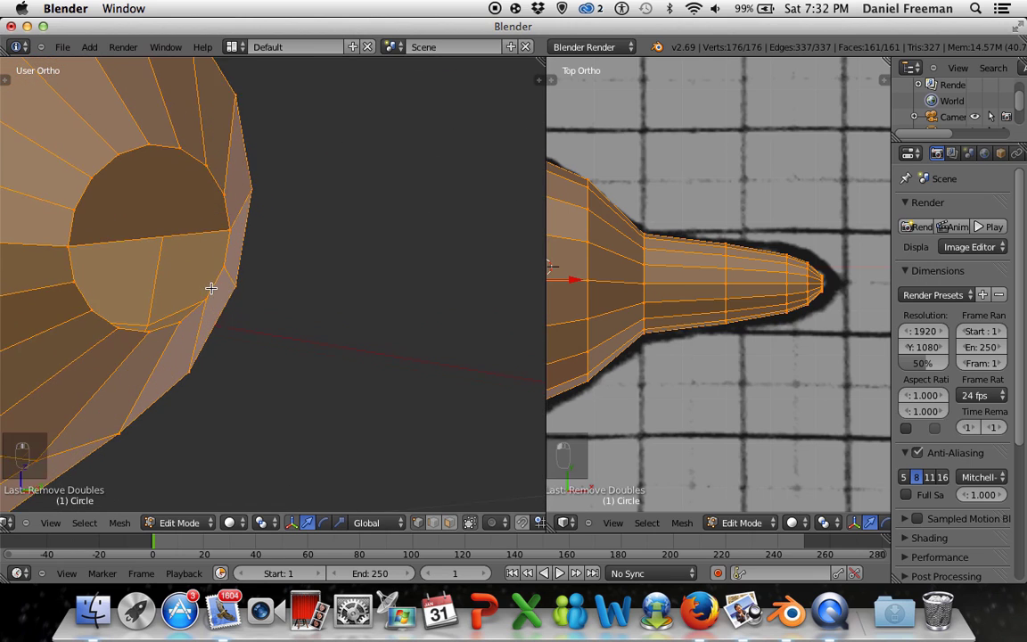
key(a)
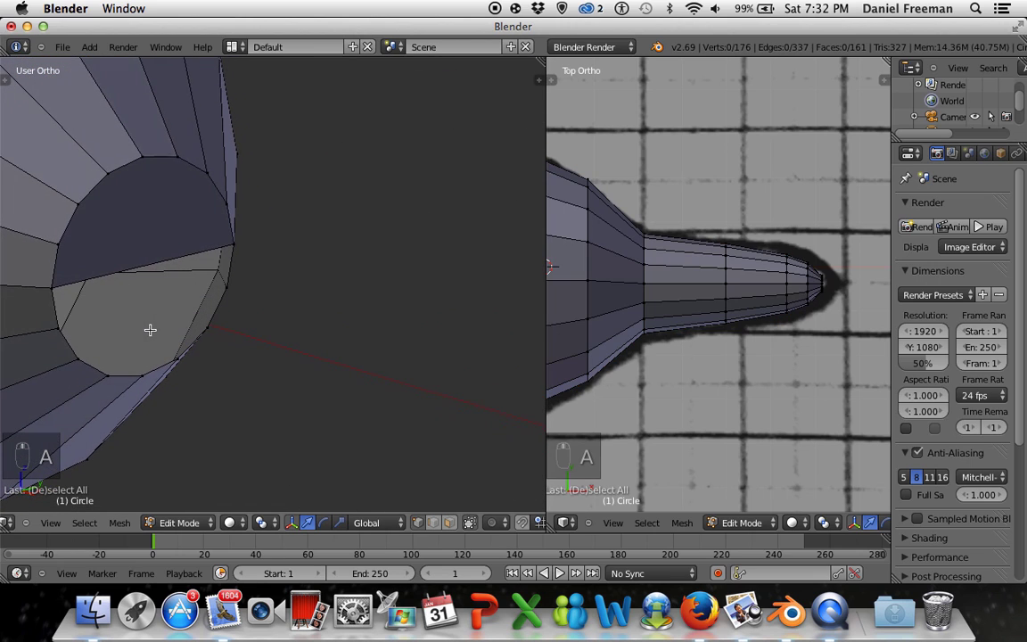
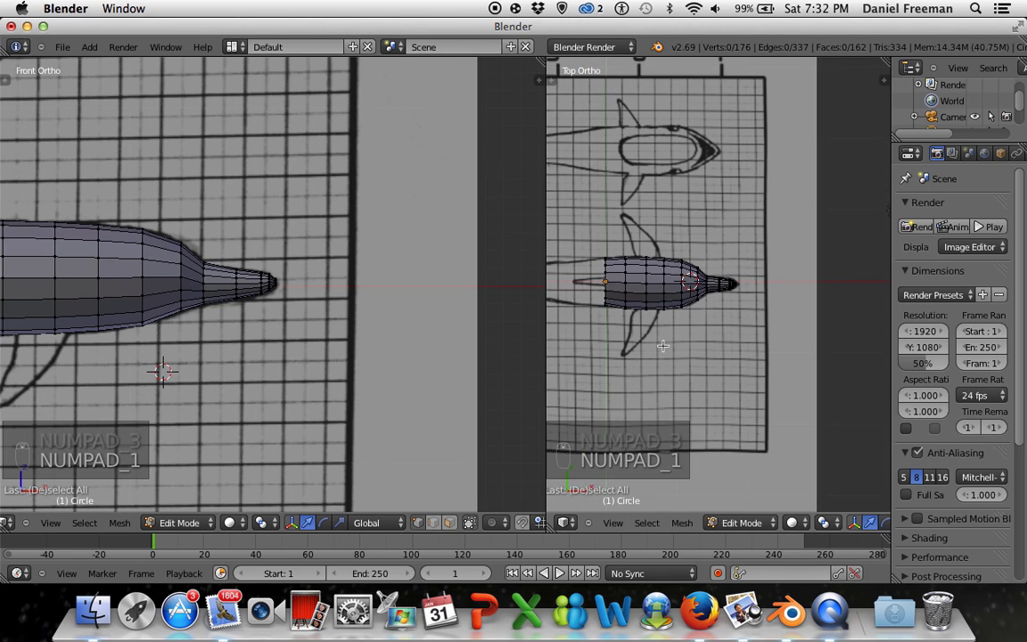
key(Tab)
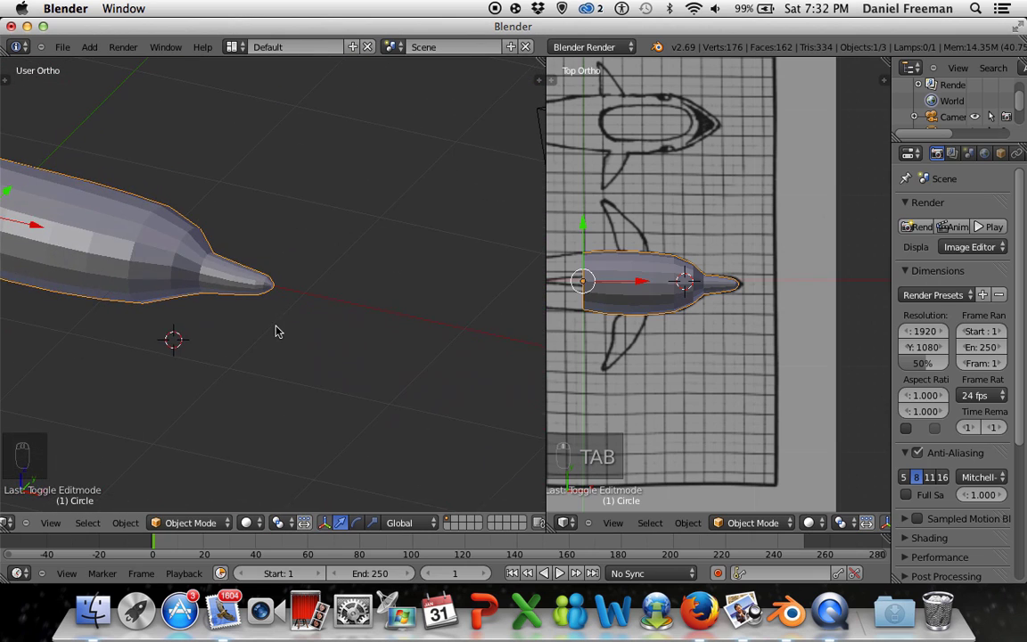
key(KP_5)
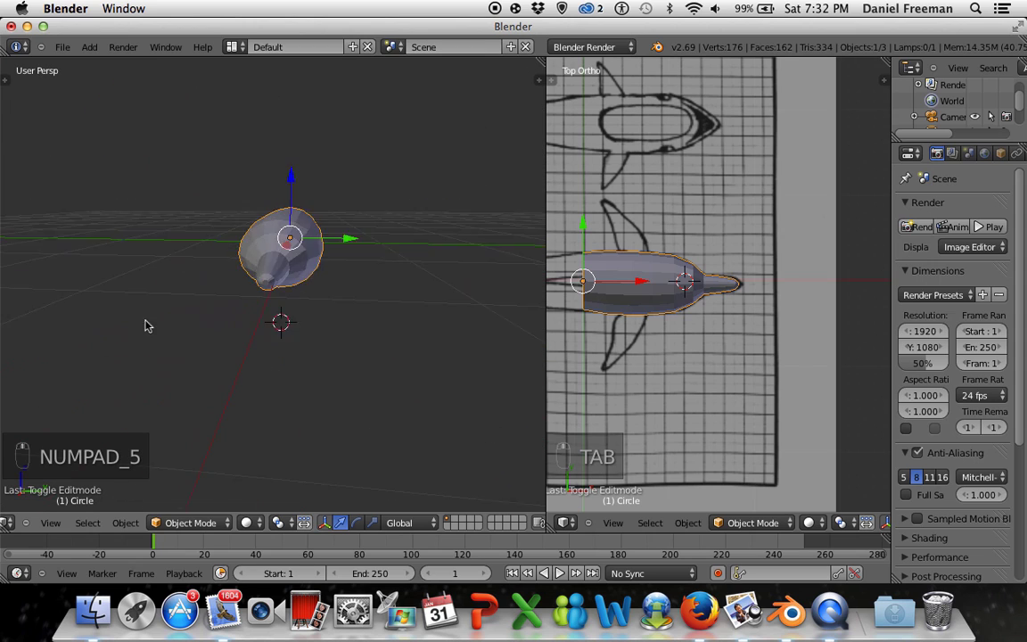
drag(297, 324, 269, 347)
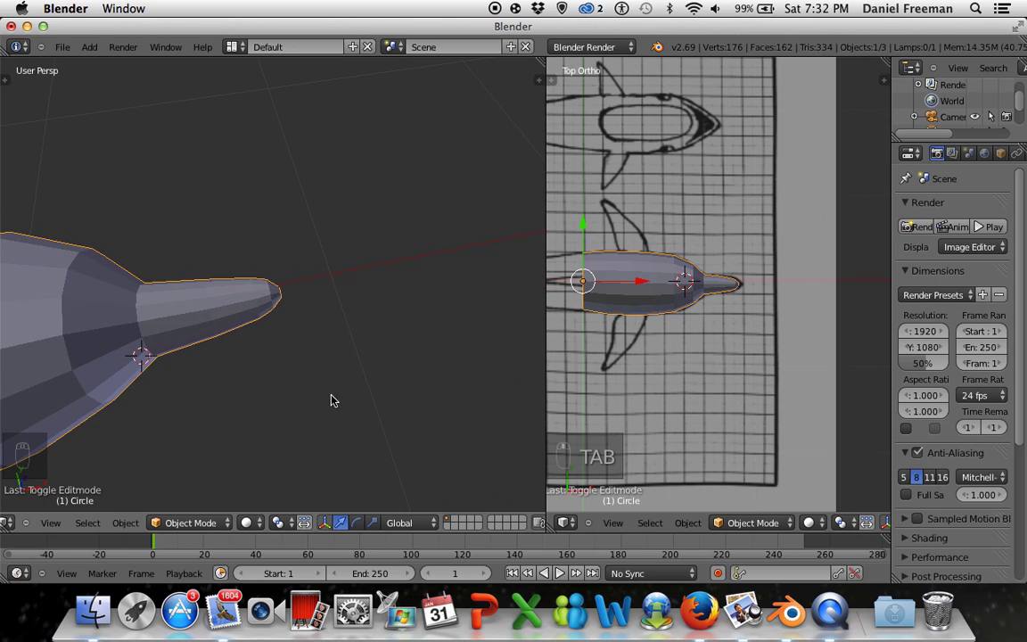
key(KP_5)
key(KP_1)
key(KP_3)
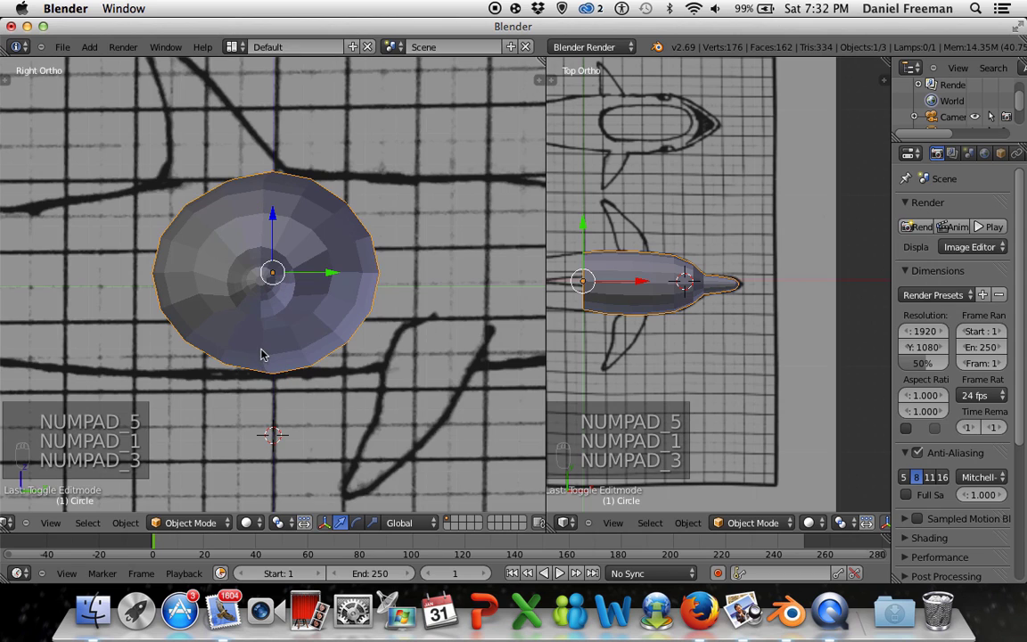
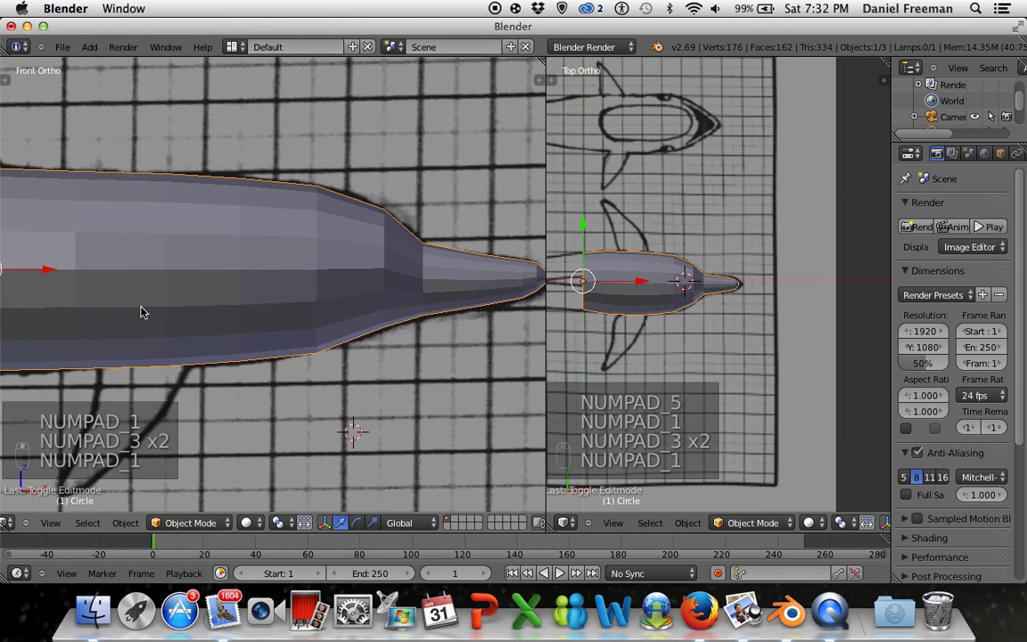
- Enter Edit Mode and pan along the reference to the body's open wide end
key(z)
key(z)
key(Tab)
key(z)
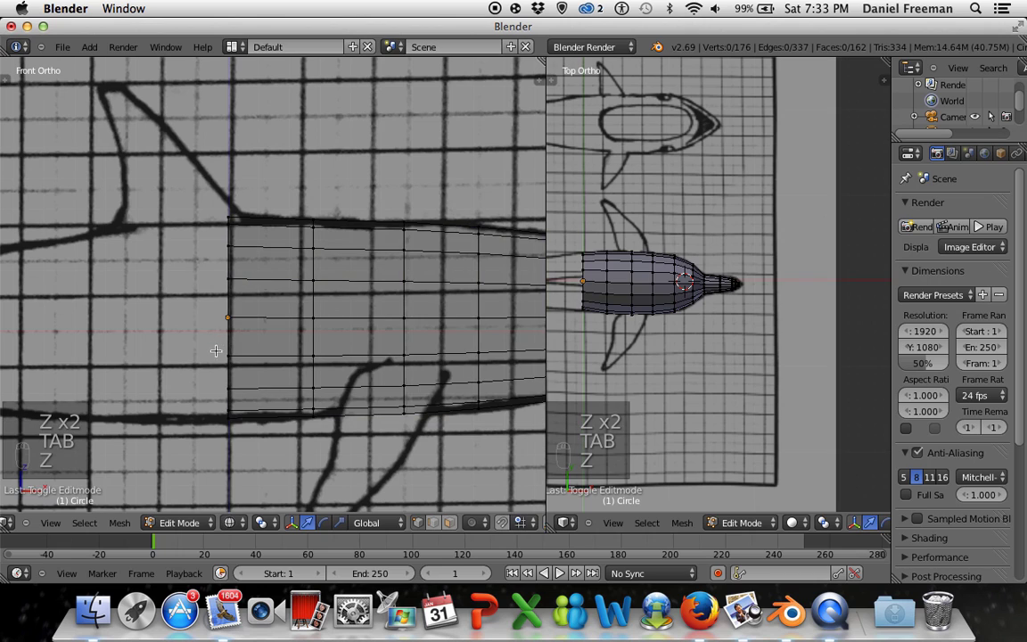
key(z)
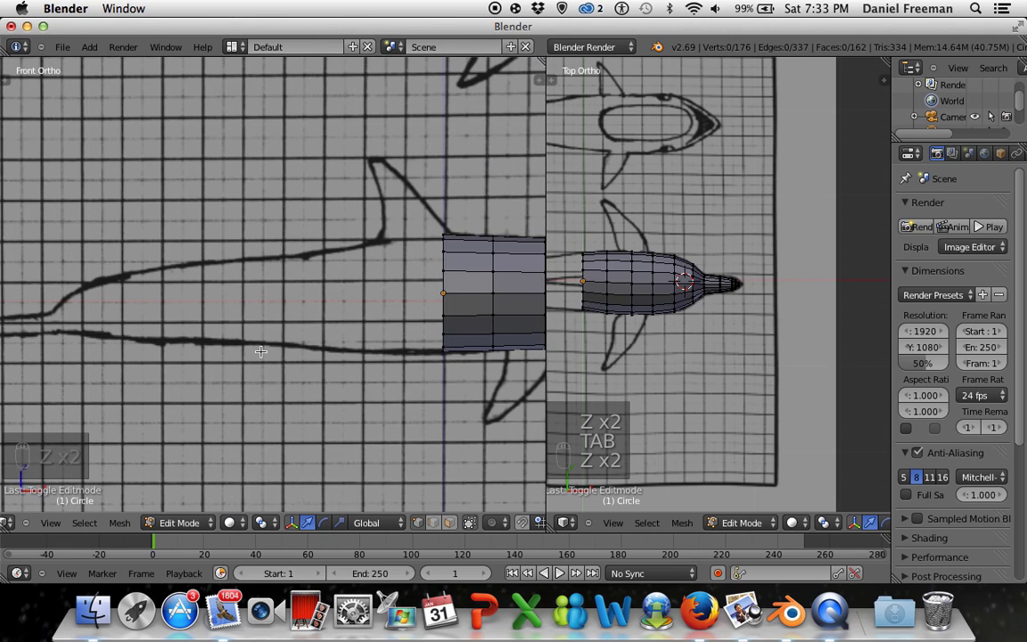
- Circle-select the open end ring and extrude a new section placed on the reference outline
key(z)
key(c)
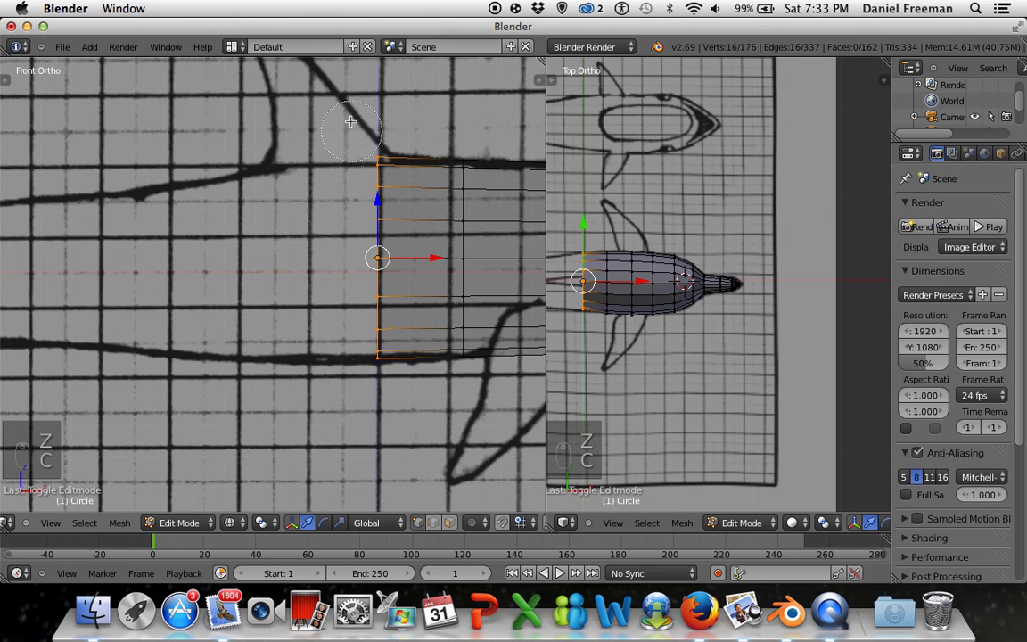
key(e)
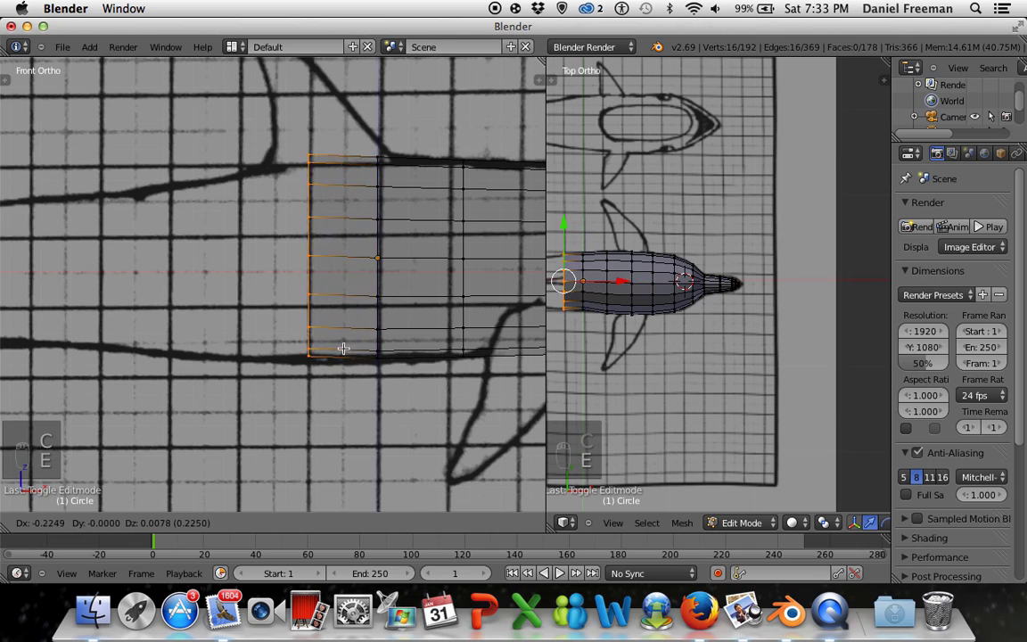
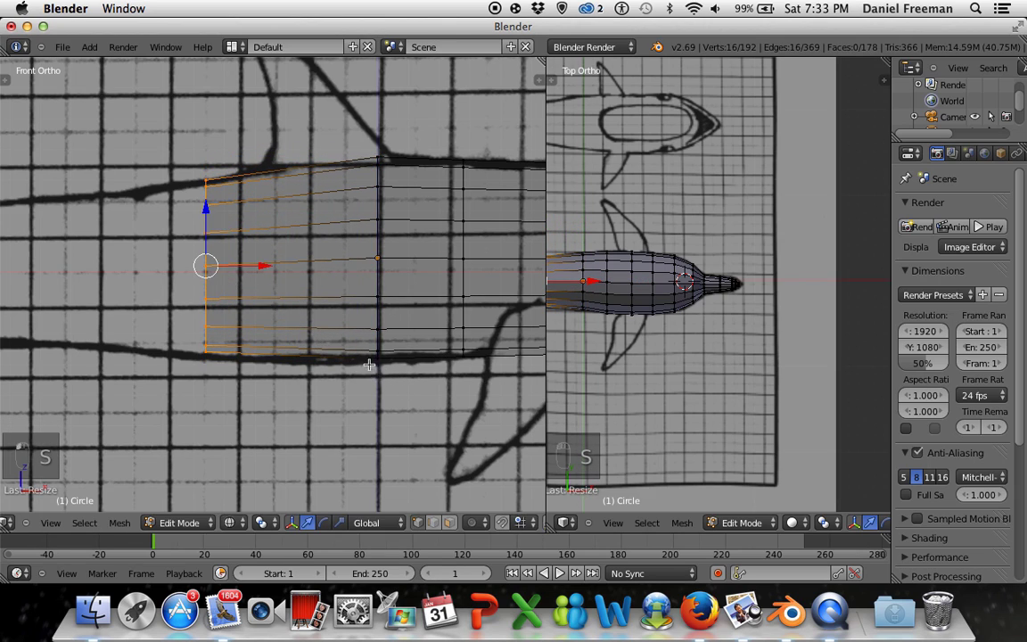
key(g)
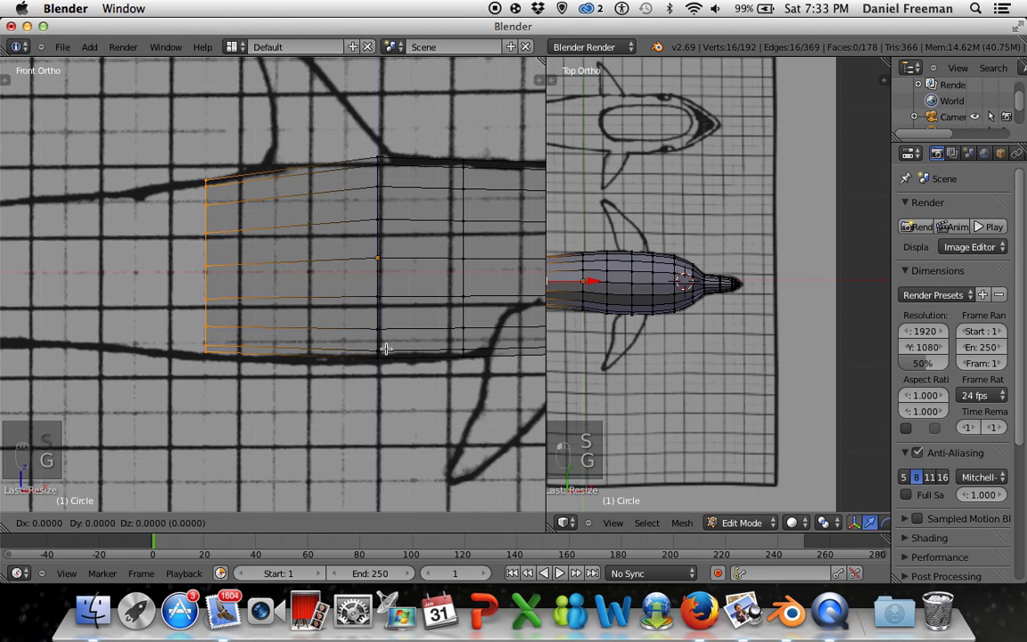
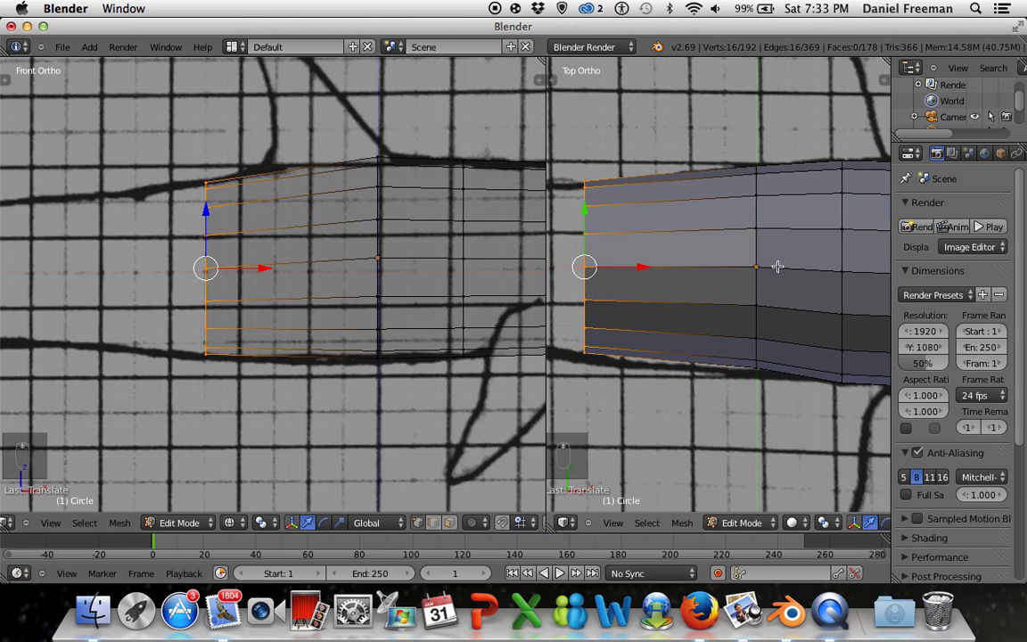
- Adjust a mid-body ring to the outline, then clear the selection ready for the end ring
key(a)
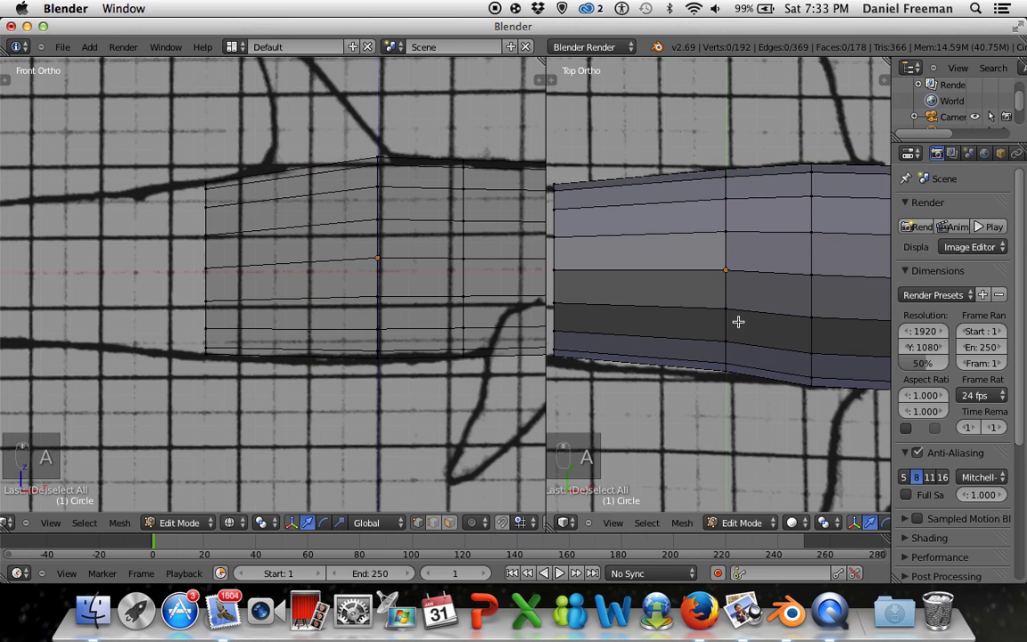
key(z)
key(c)
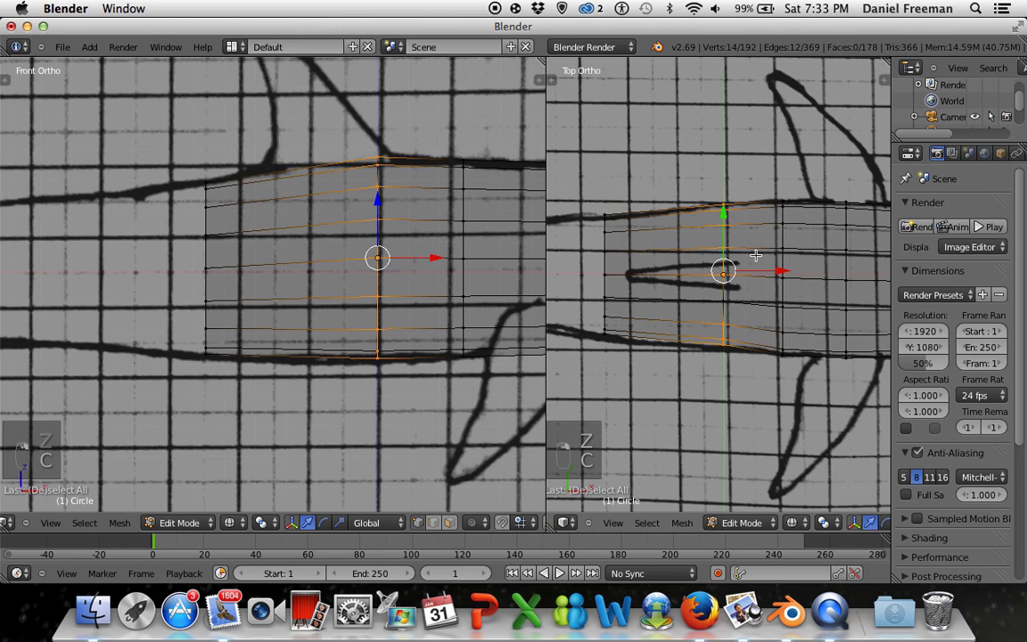
key(g)
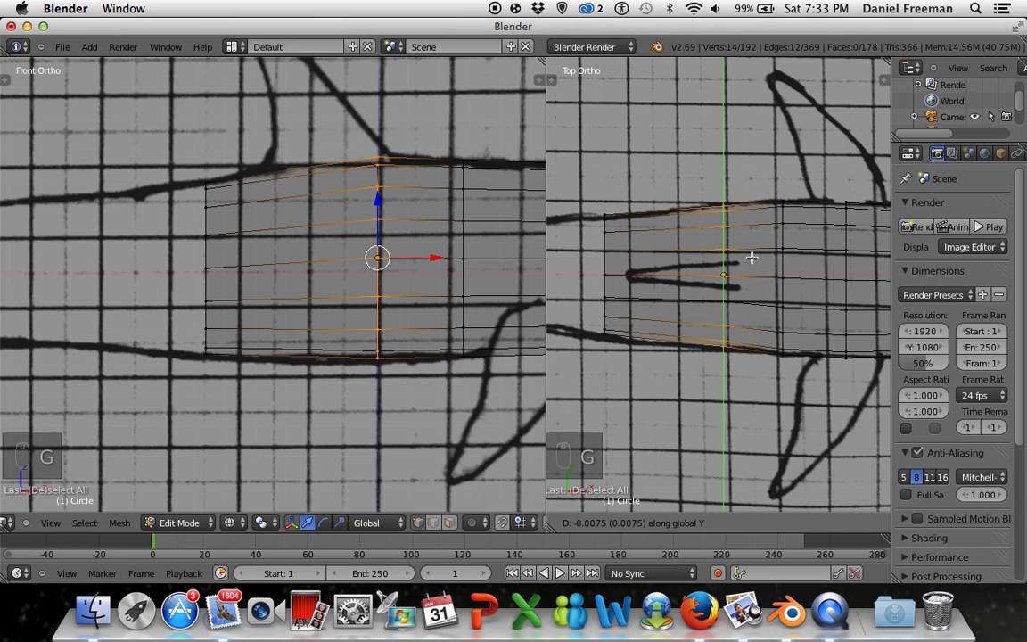
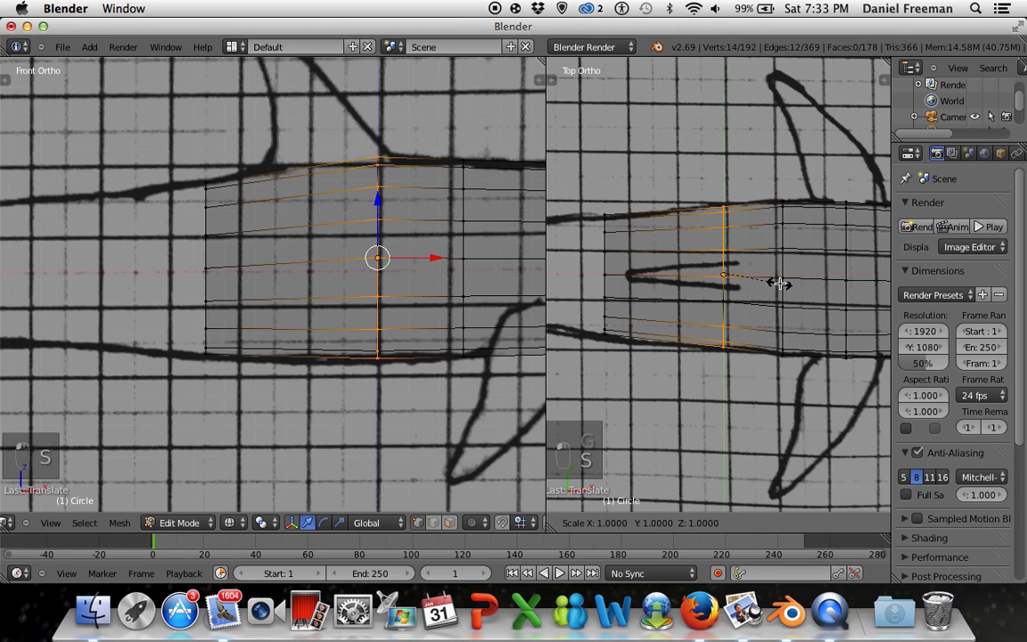
key(a)
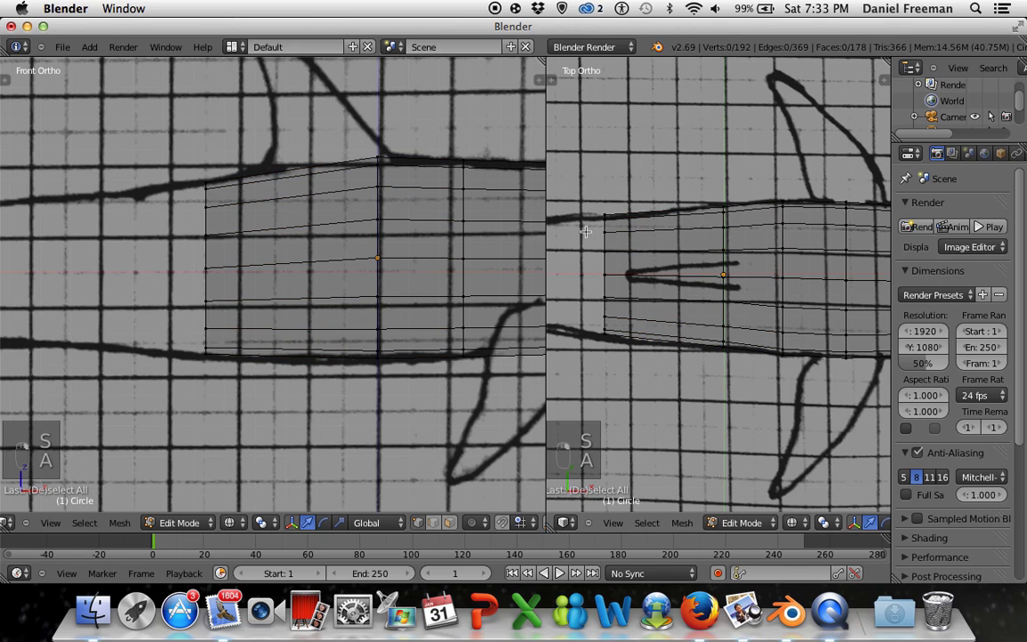
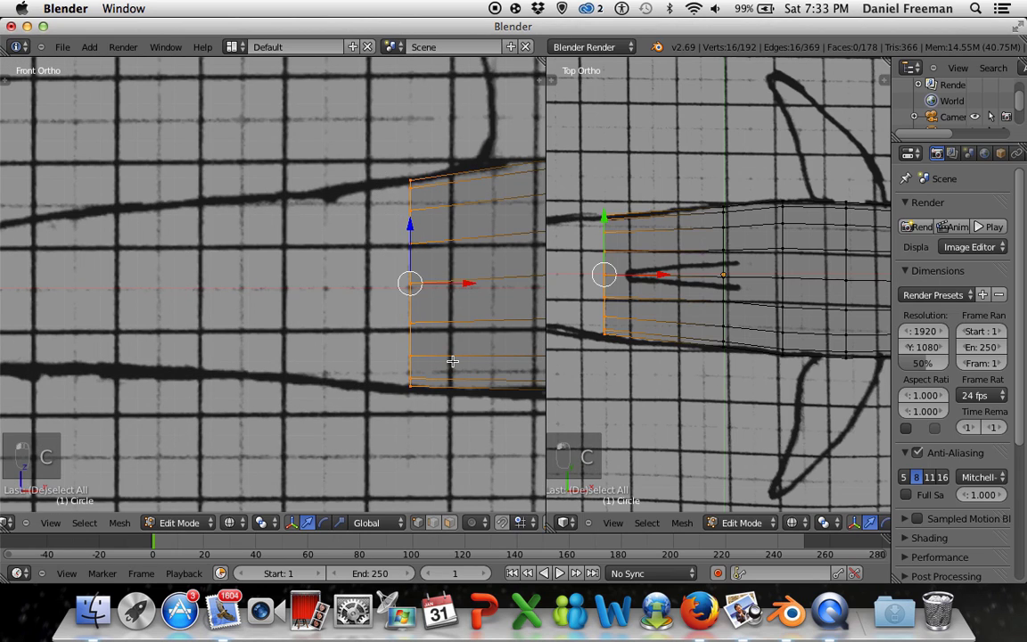
- Extrude two rings toward the tail, scaling each to the body width in the reference
key(e)
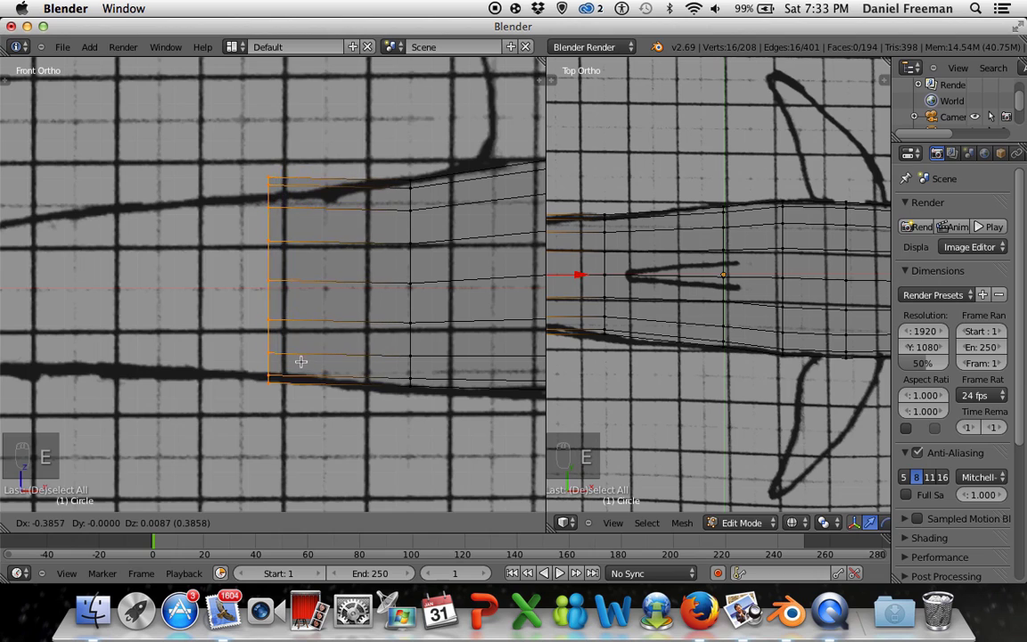
key(s)
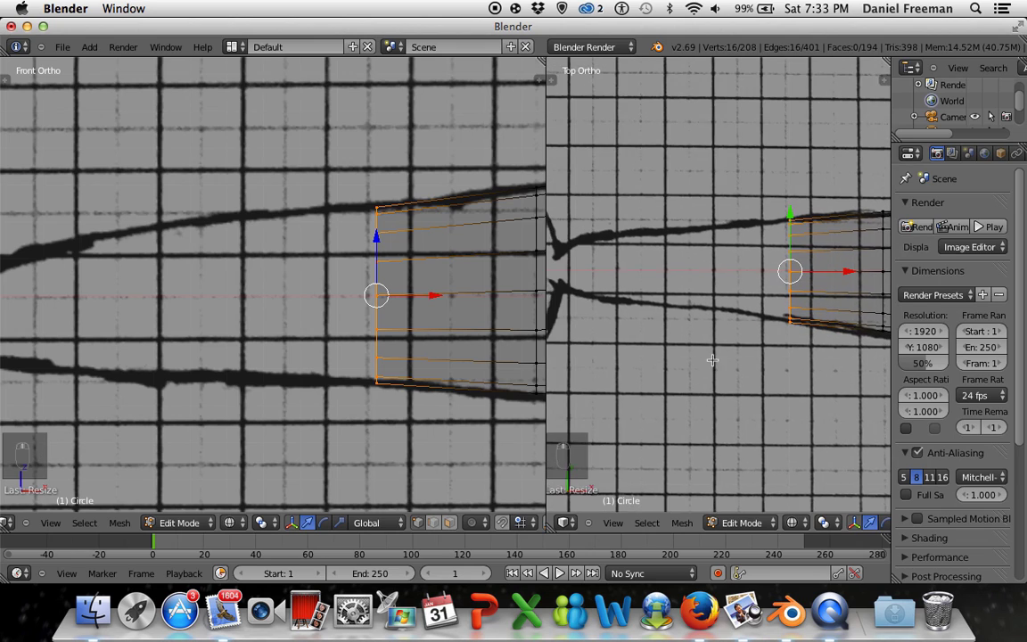
key(e)
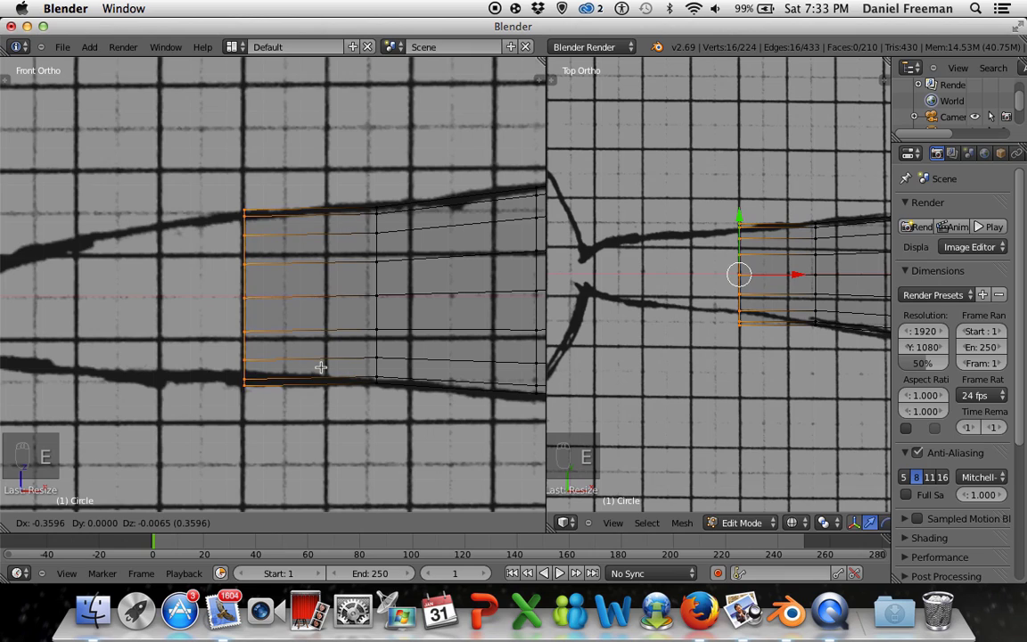
key(s)
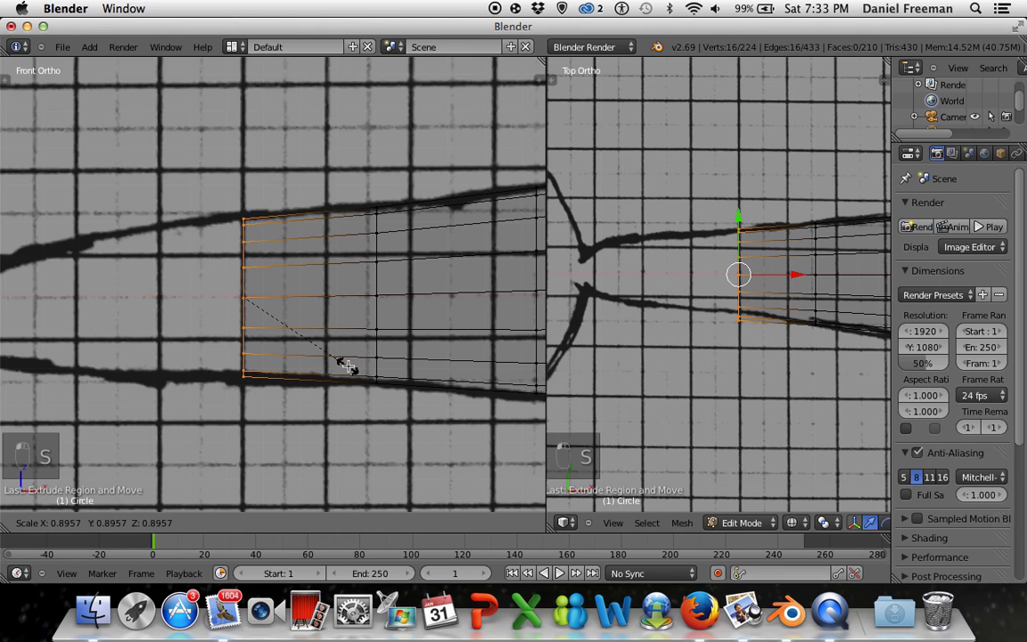
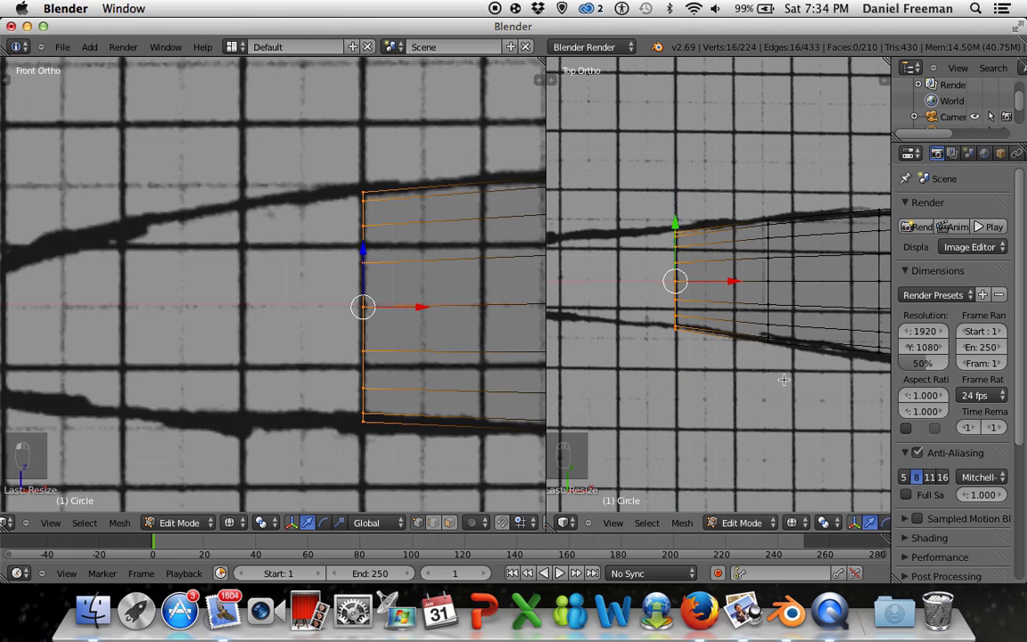
key(g)
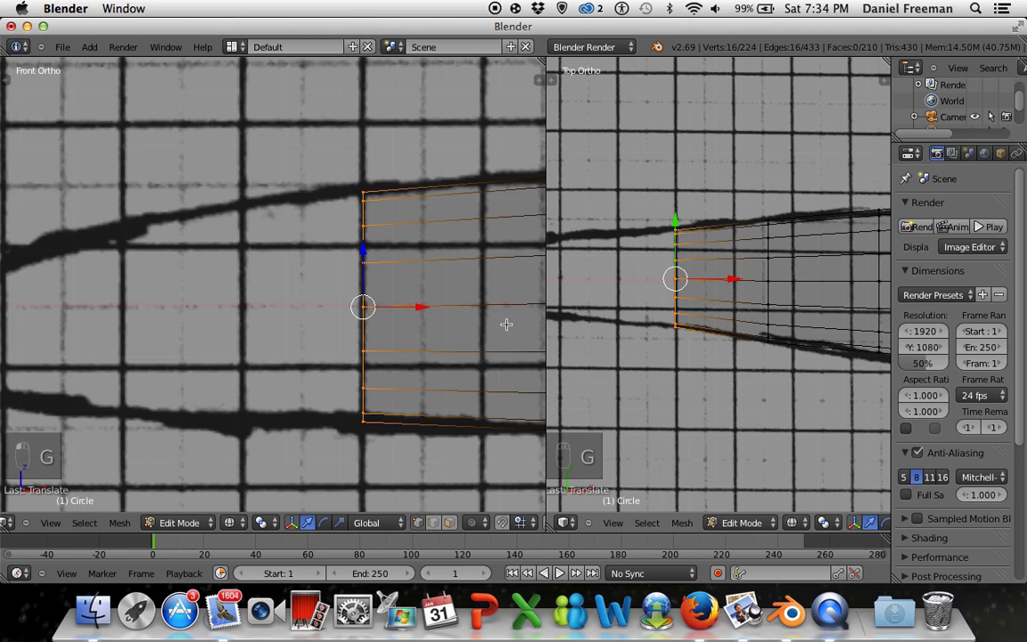
- Extrude two further tapering rings down to the tail tip, narrowed to the outline
key(e)
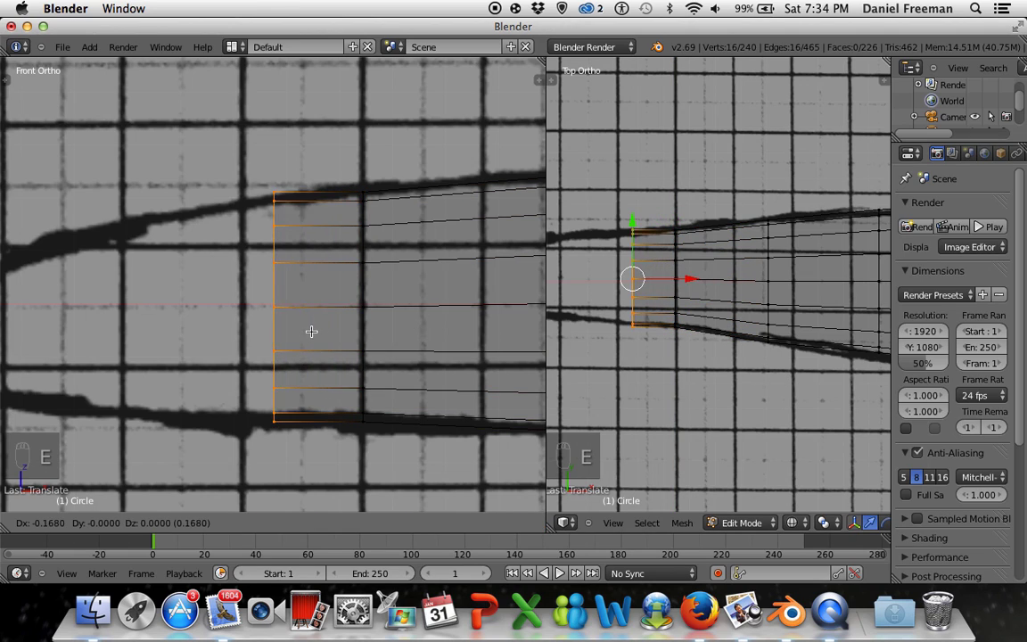
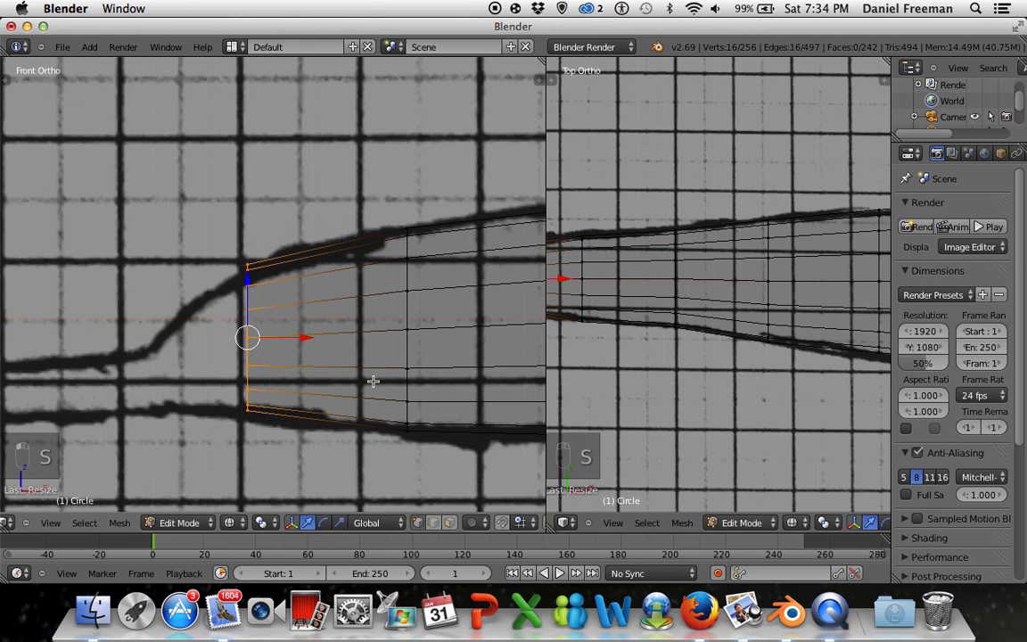
key(g)
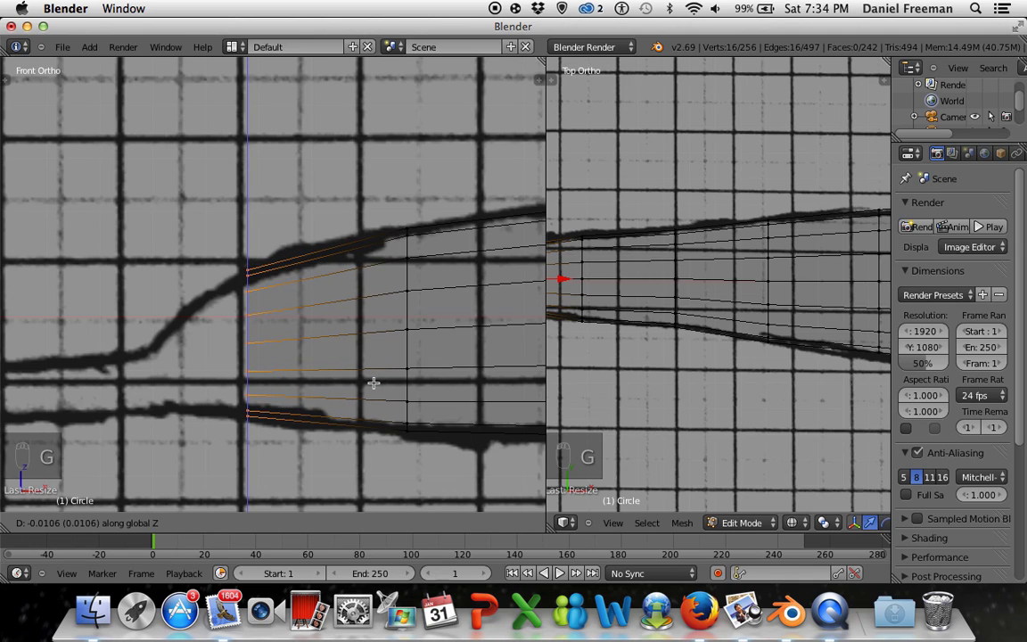
key(e)
key(s)
key(g)
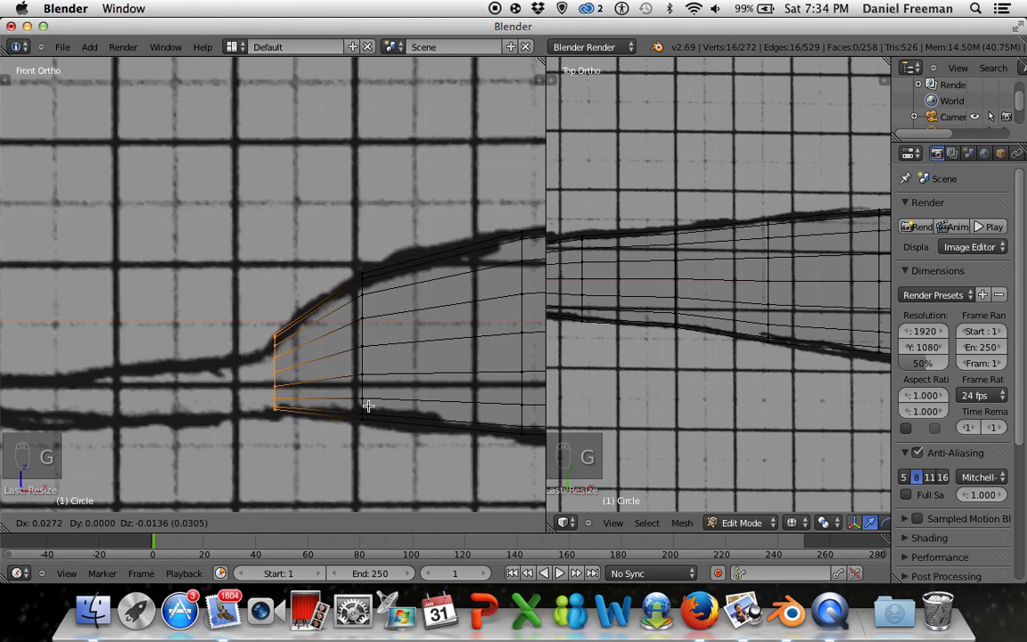
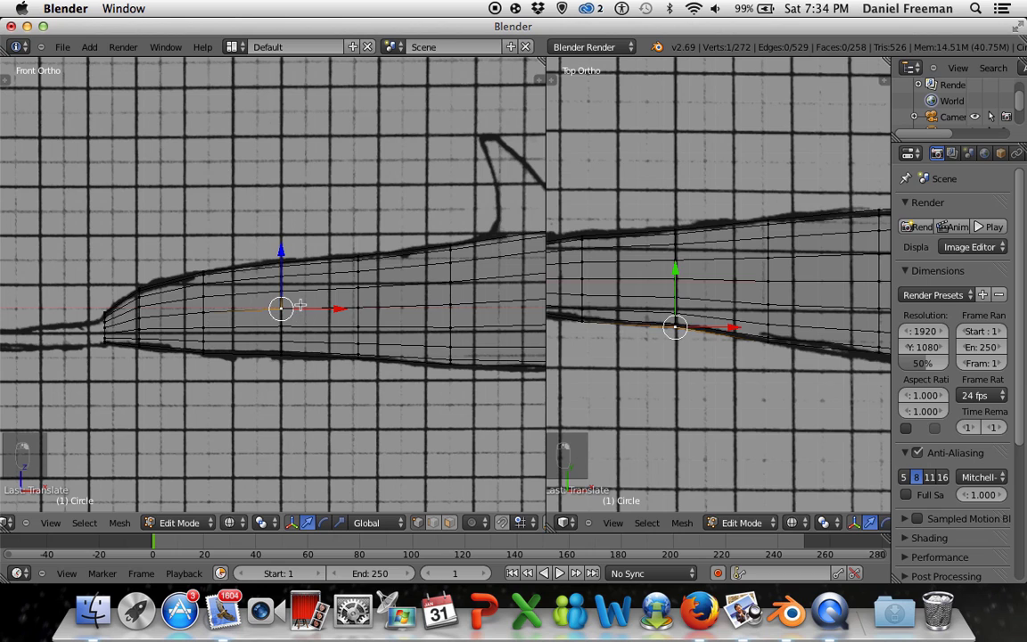
- Deselect everything, switch to Solid shading and orbit to see the body in 3D
key(a)
key(a)
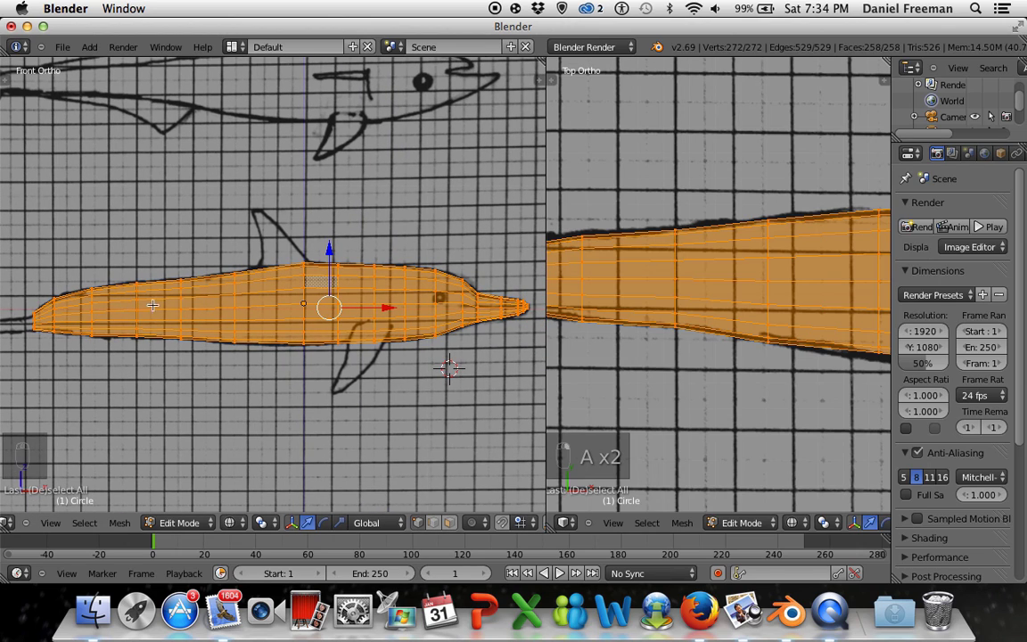
key(a)
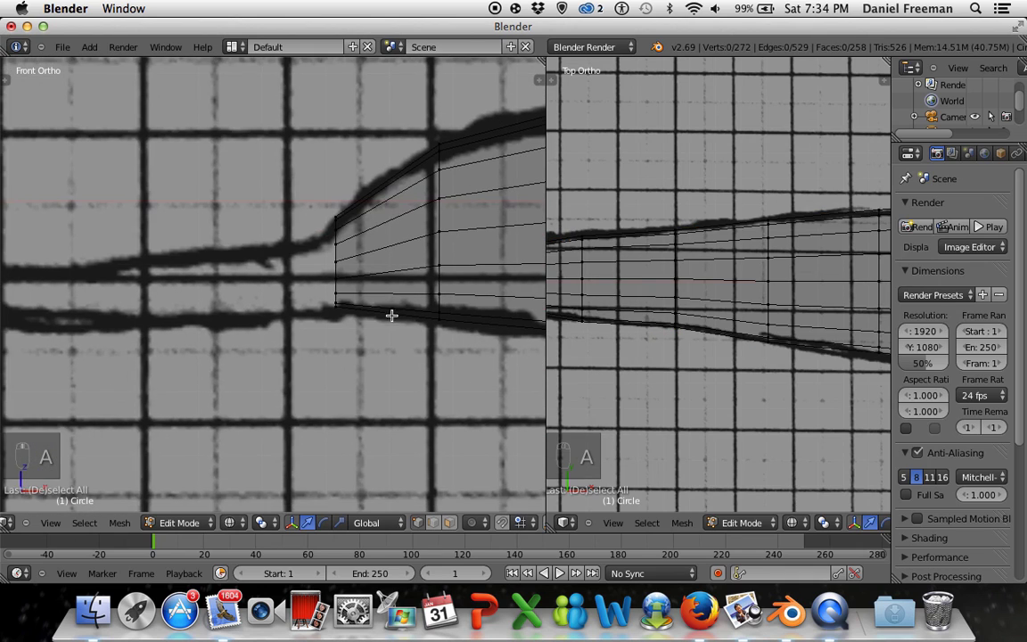
key(z)
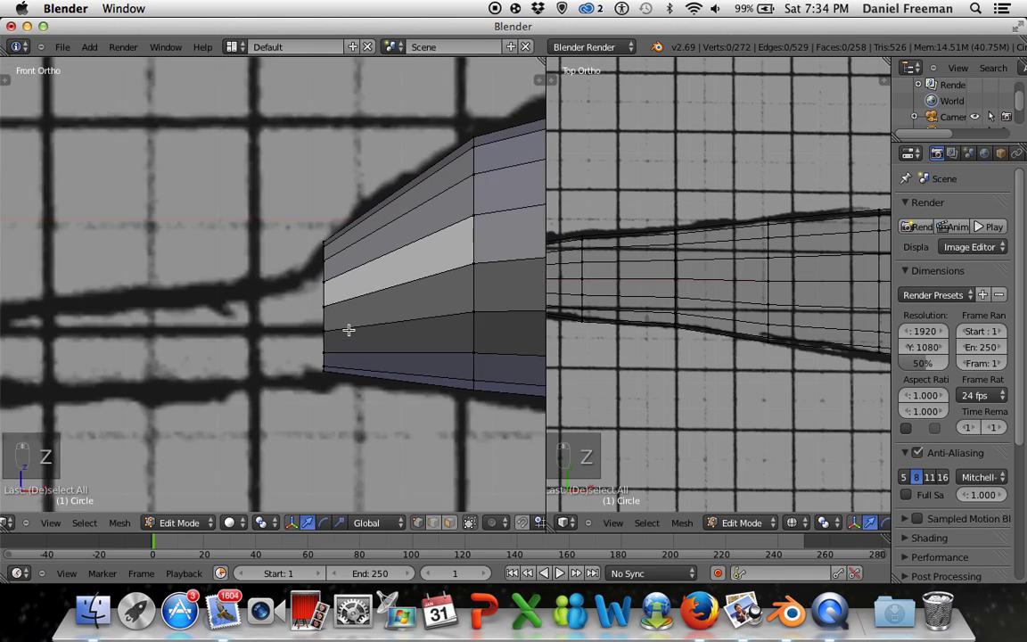
key(z)
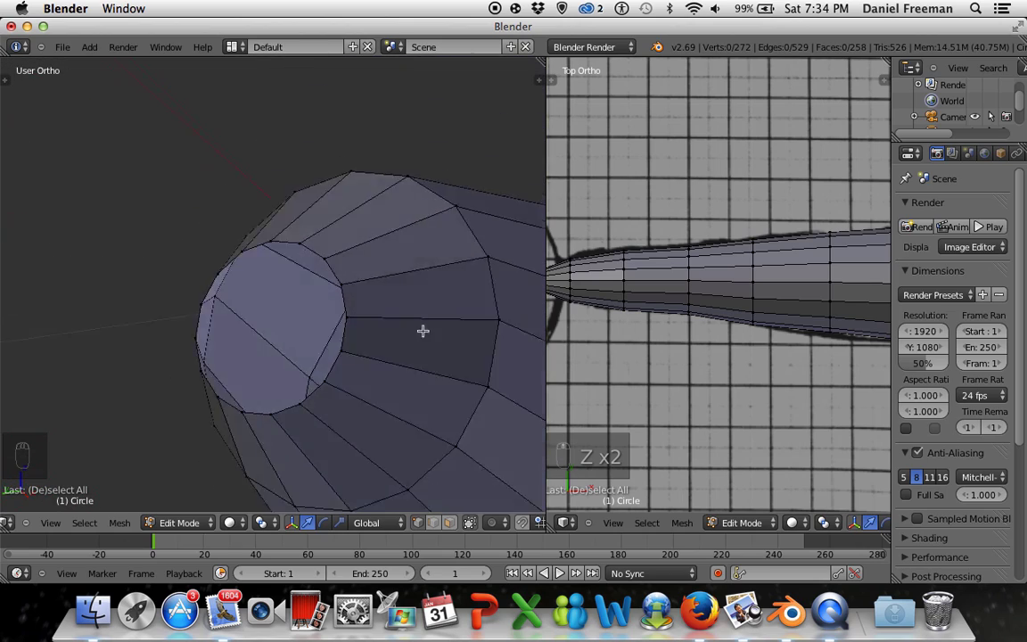
- Return the dolphin body to Object Mode and bring up the Tool Shelf for smooth shading
key(KP_3)
key(KP_1)
key(Tab)
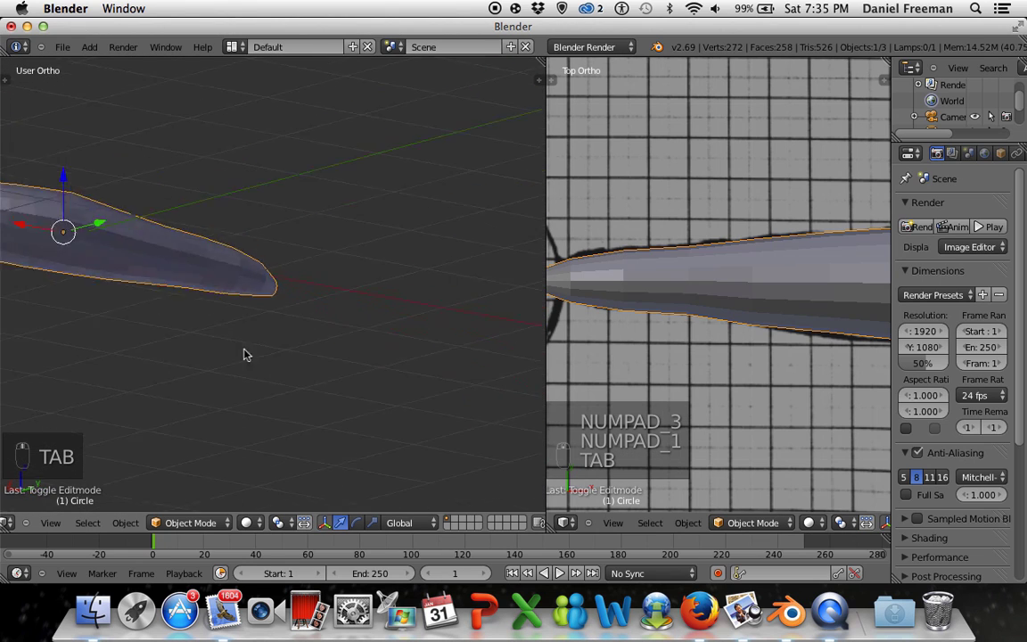
key(t)
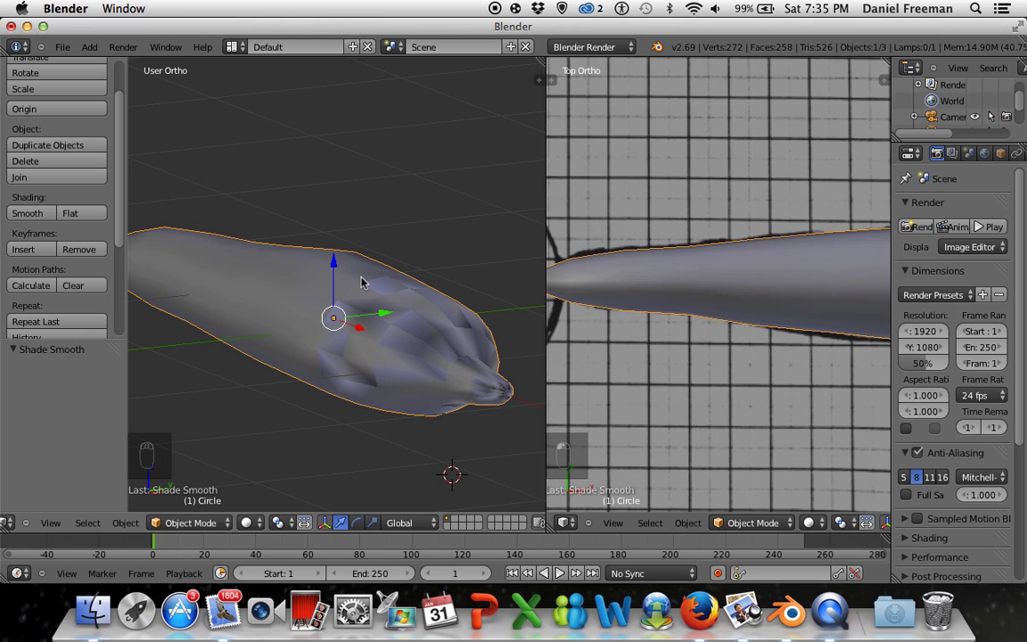
key(ctrl+n)
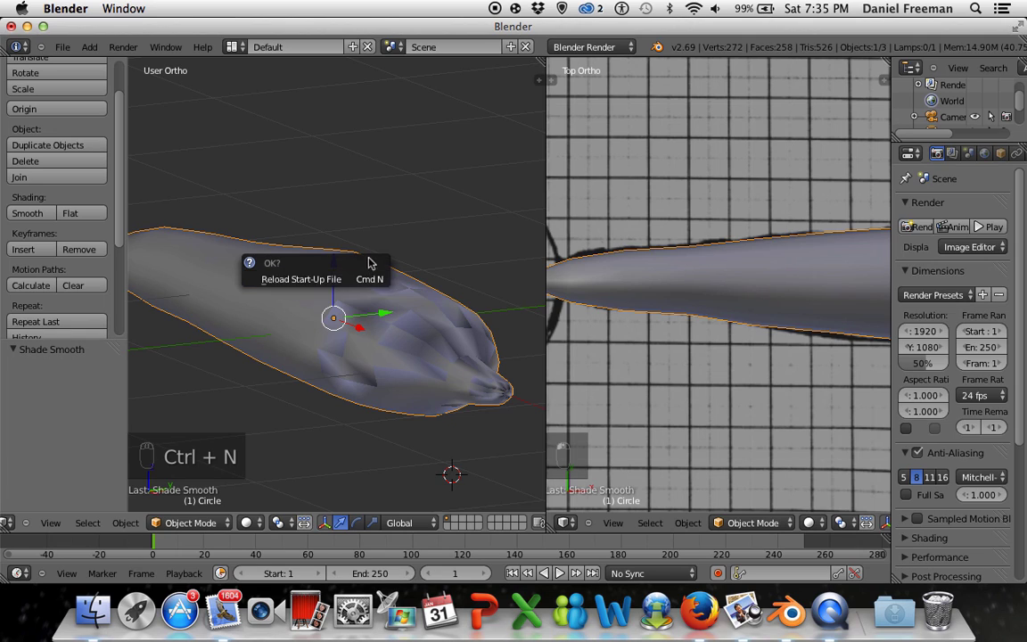
key(Tab)
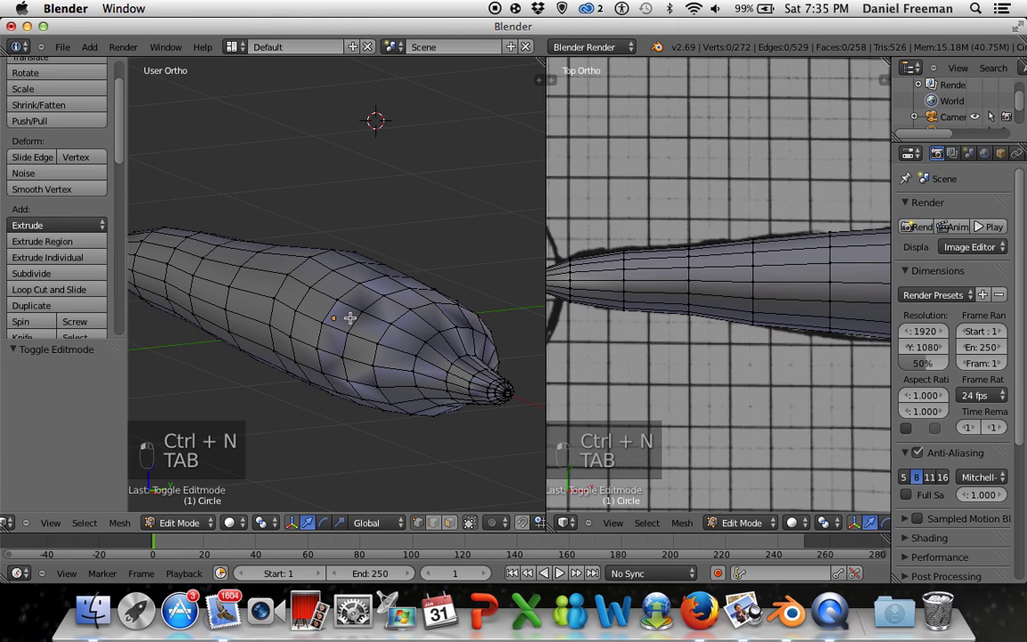
key(ctrl+n)
key(a)
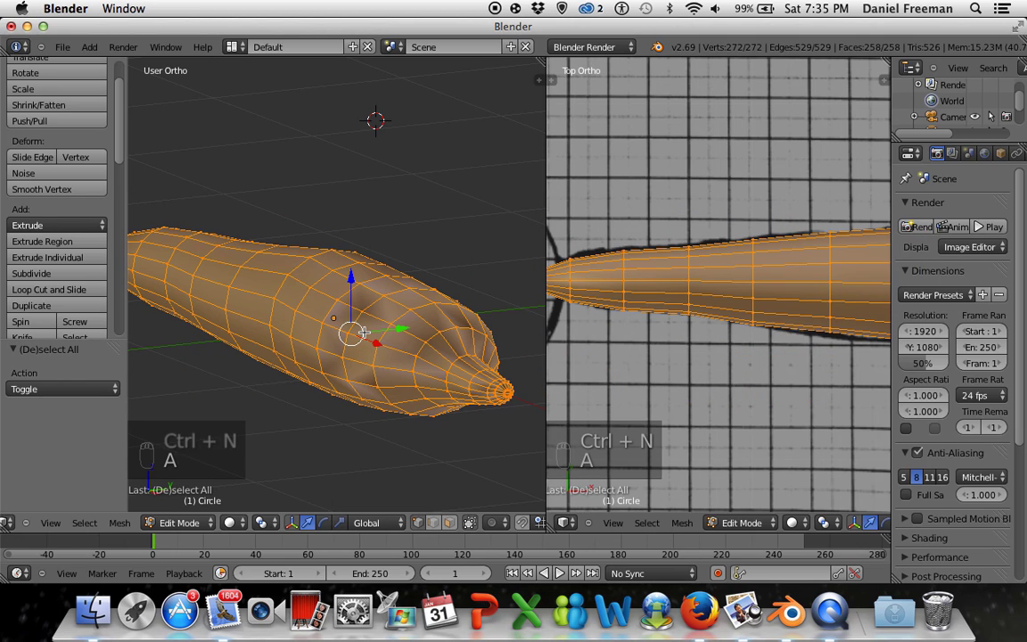
key(ctrl+n)
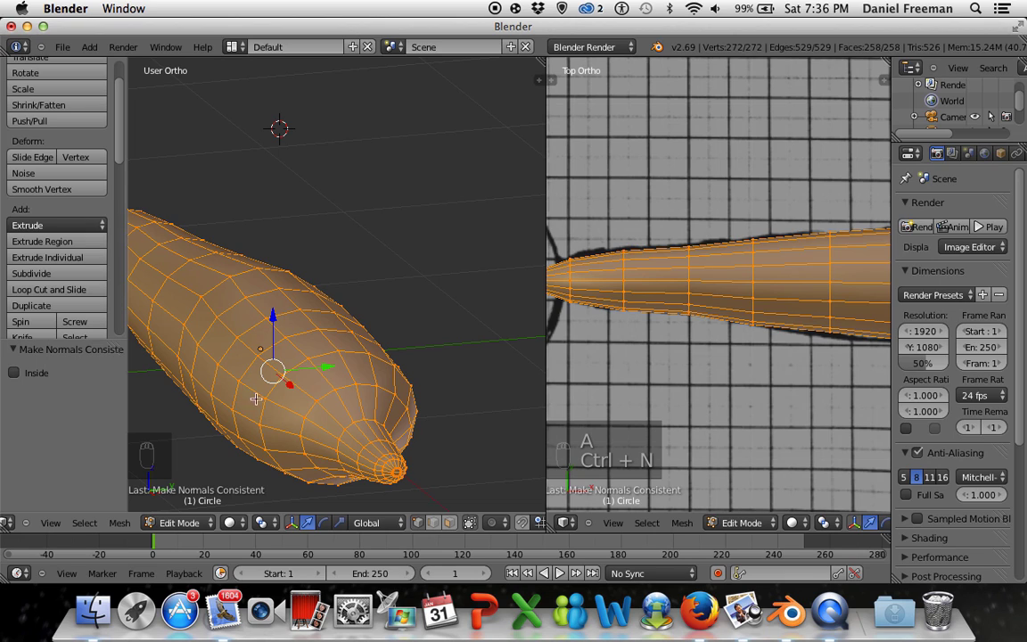
key(a)
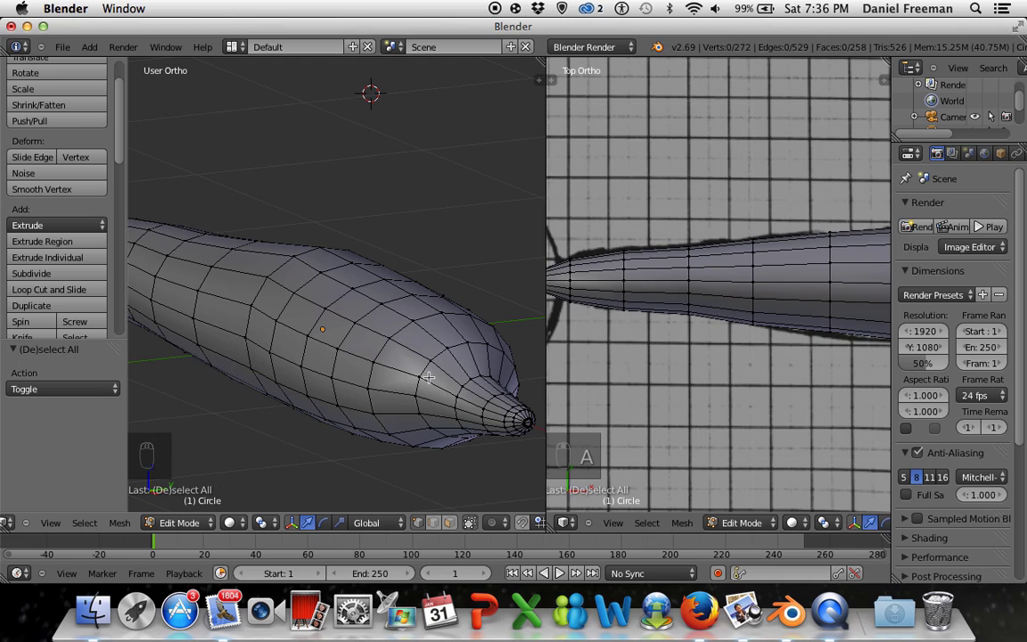
drag(294, 599, 294, 599)
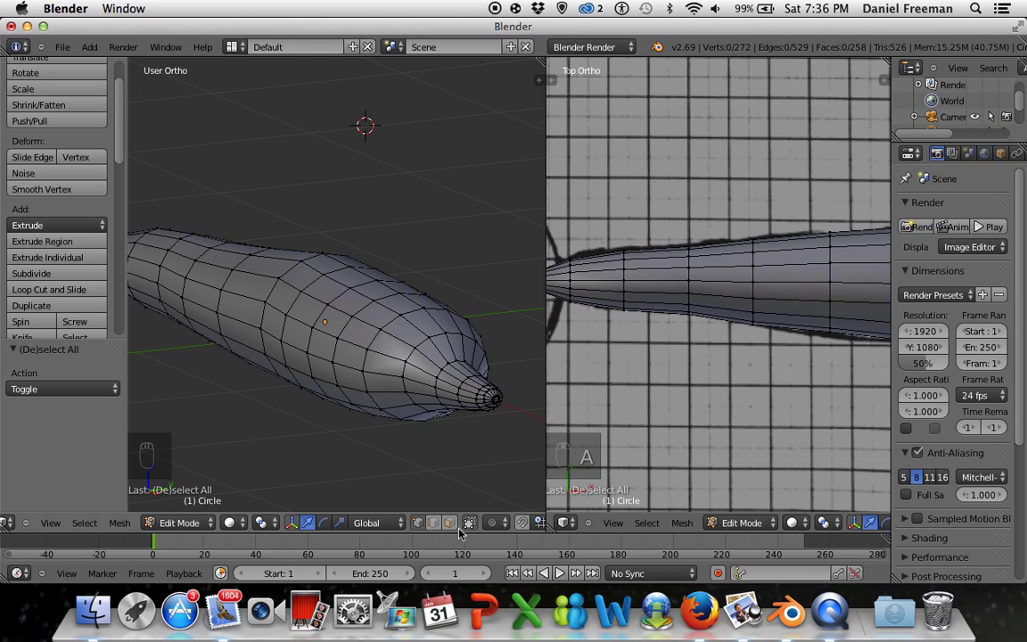
key(Tab)
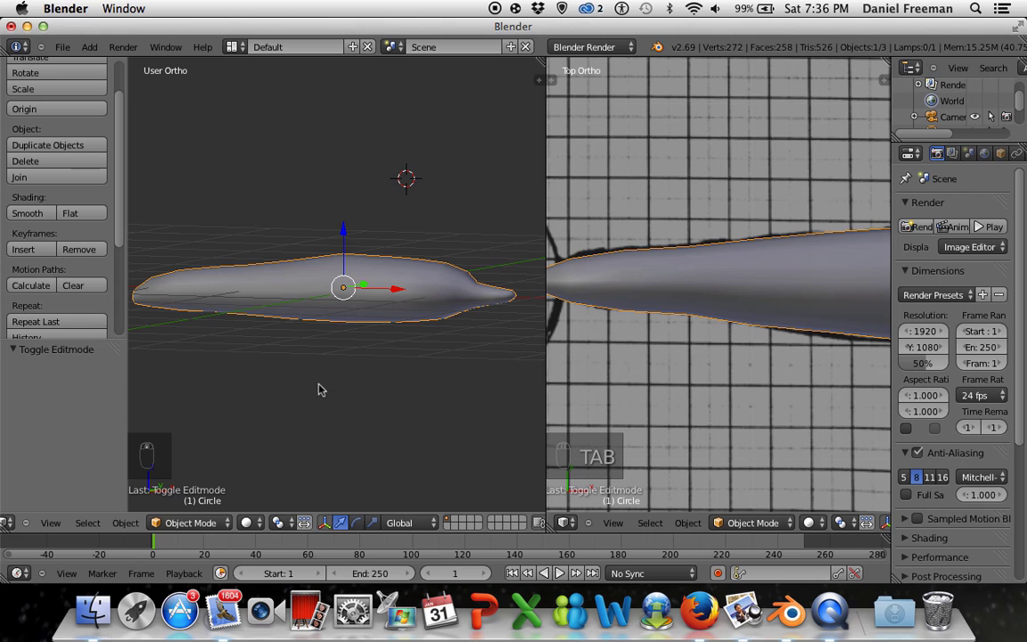
key(KP_1)
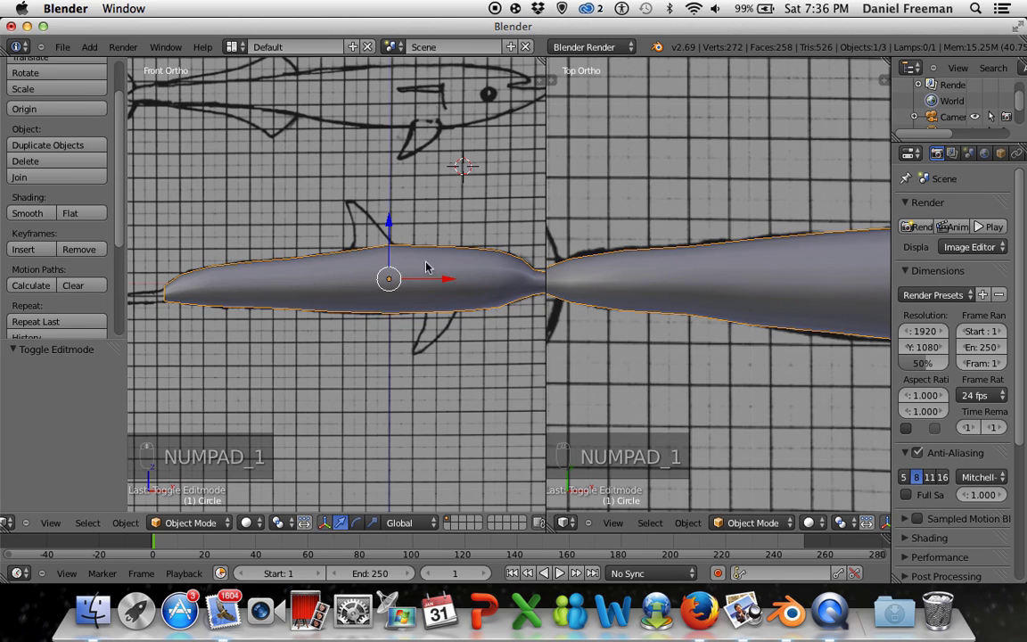